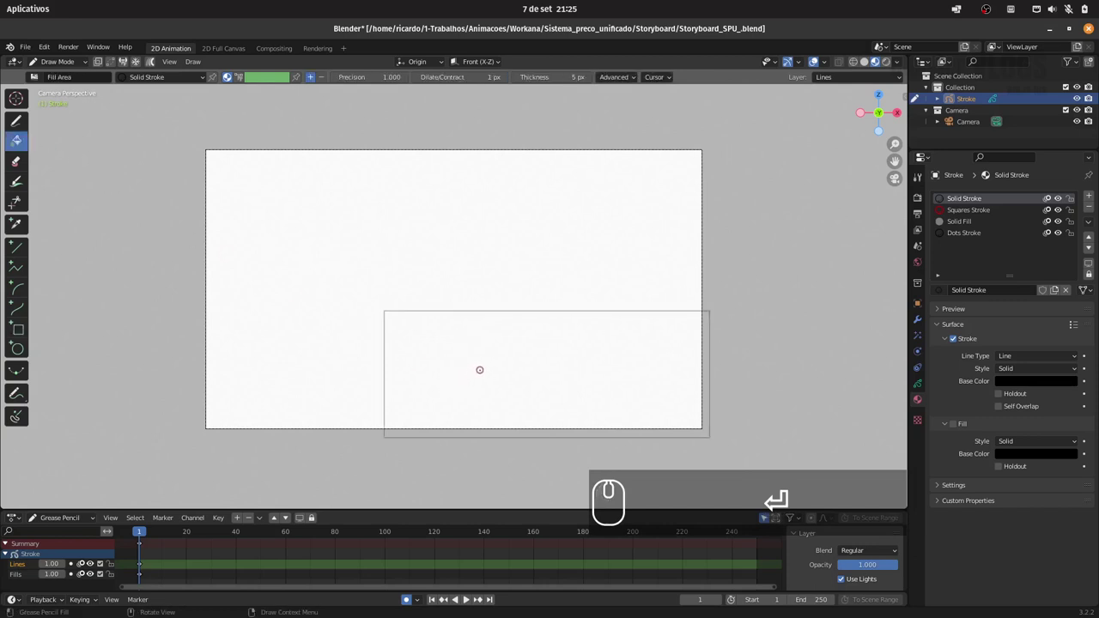
# Undo the last action before filling the lower-right rectangle with solid grey
pyautogui.press('ctrl+z')
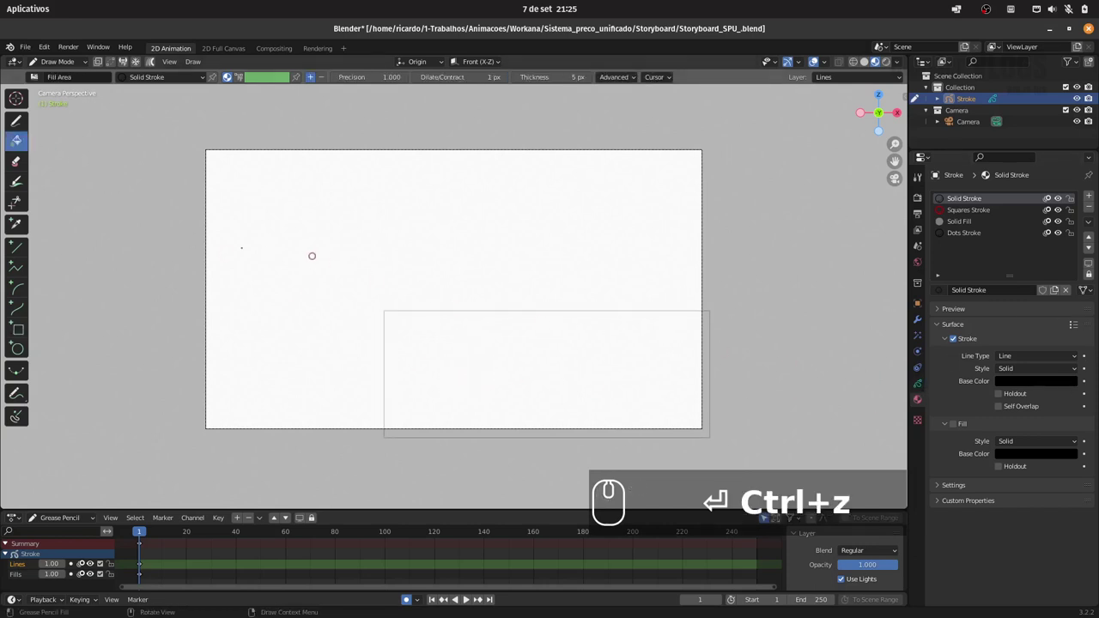
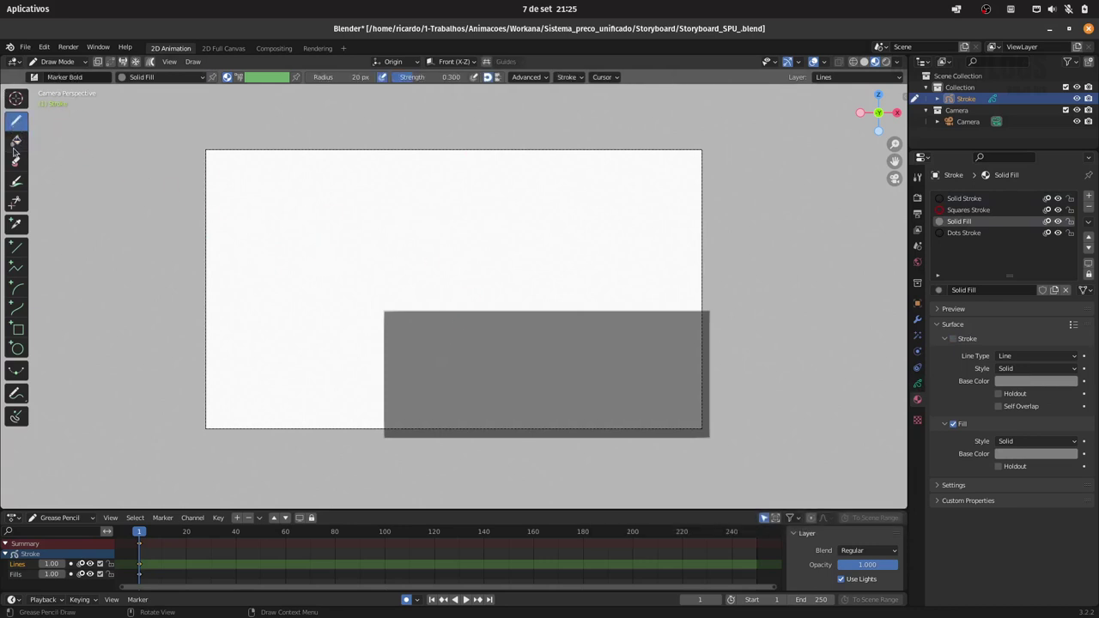
# In Edit Mode, box-select the grey rectangle and paste a duplicate of it
pyautogui.click(45, 64)
pyautogui.click(61, 87)
pyautogui.moveTo(352, 265); pyautogui.dragTo(771, 463)
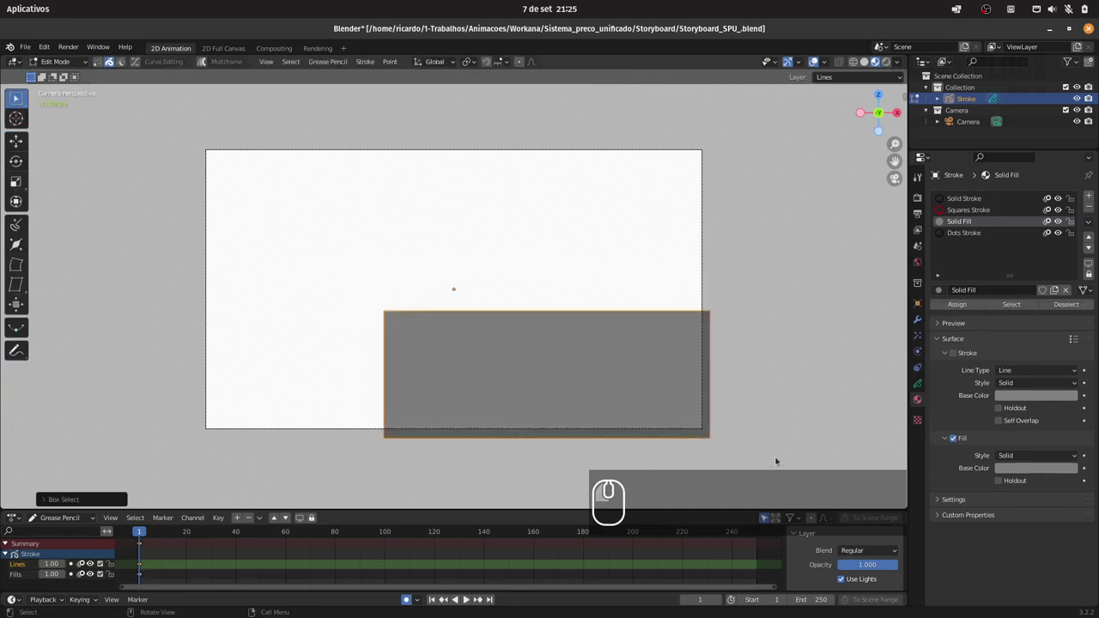
pyautogui.press('ctrl+c')
pyautogui.press('ctrl+v')
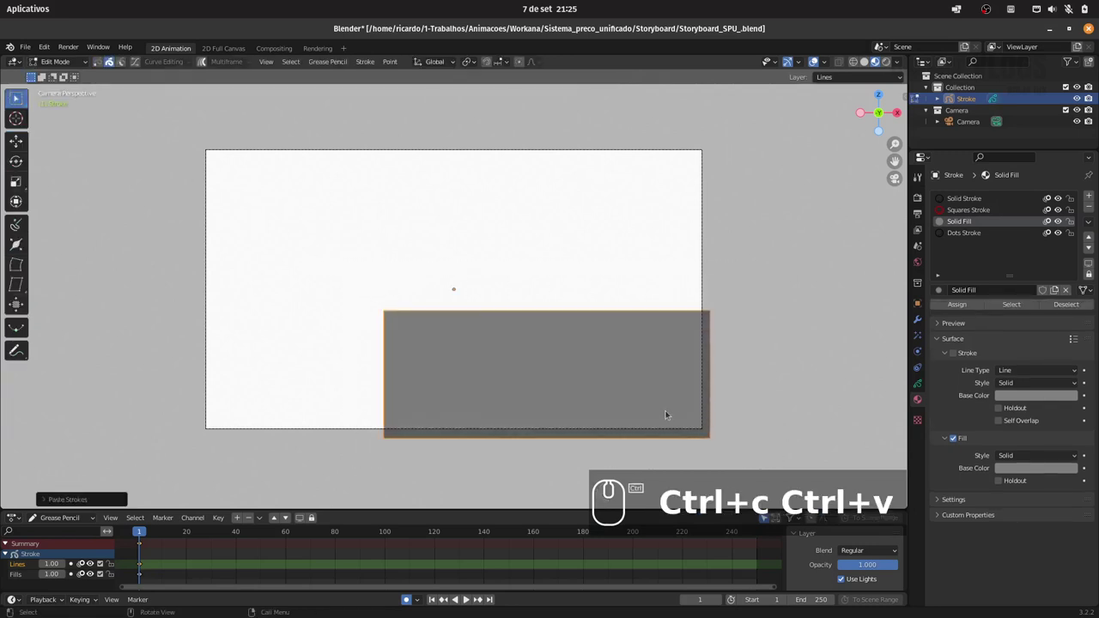
# Move the duplicate up, flatten it vertically into a thin bar and set it on top of the box
pyautogui.press('g')
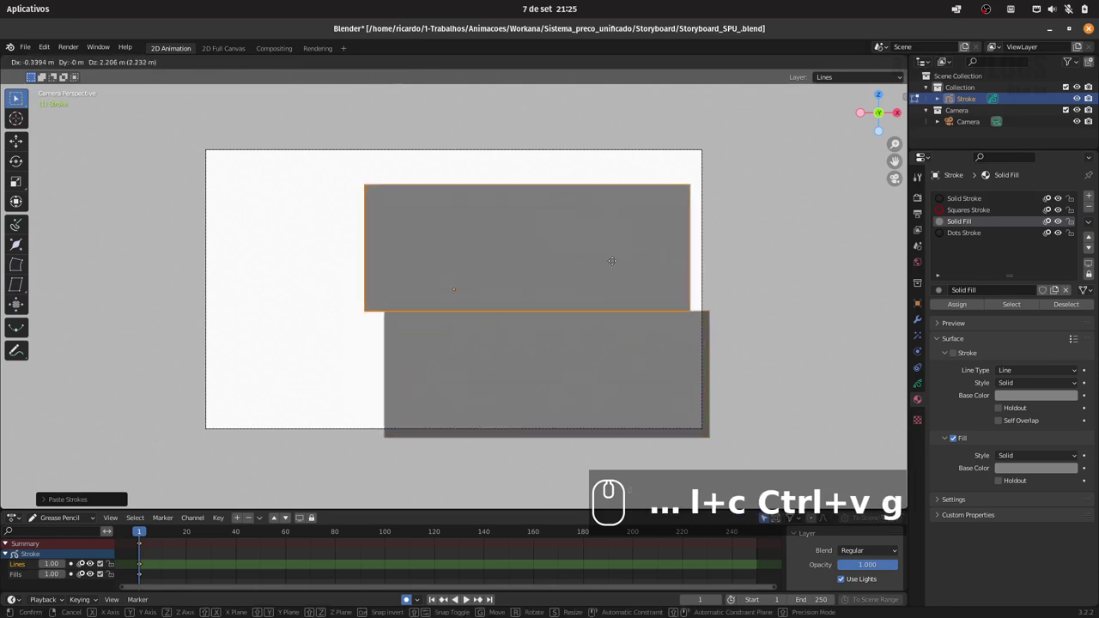
pyautogui.press('z')
pyautogui.moveTo(629, 248); pyautogui.dragTo(754, 279)
pyautogui.press('s')
pyautogui.press('z')
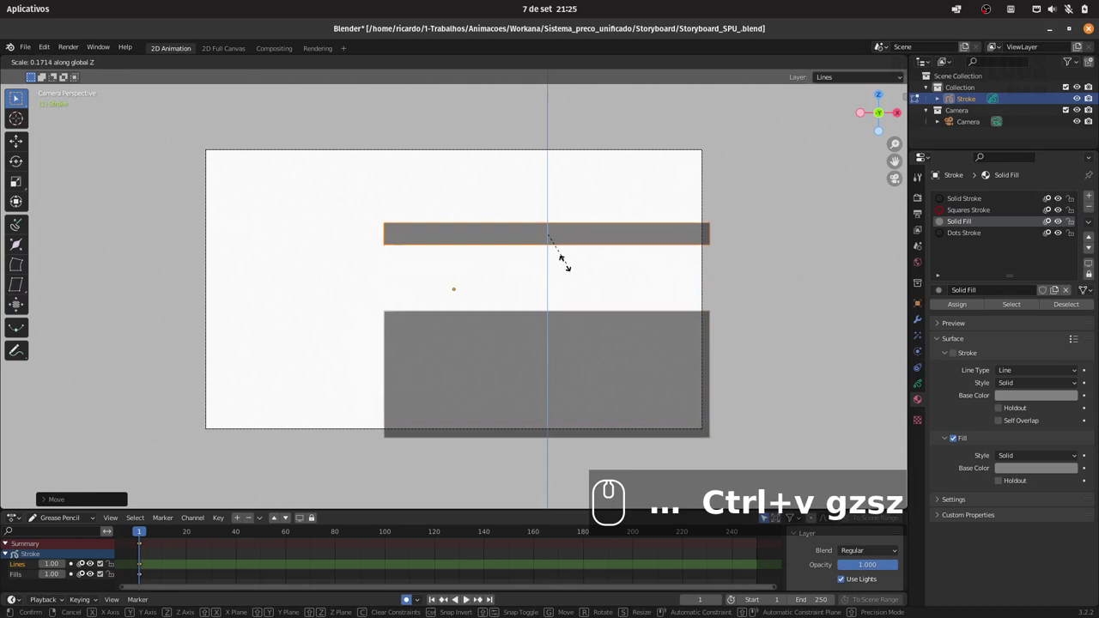
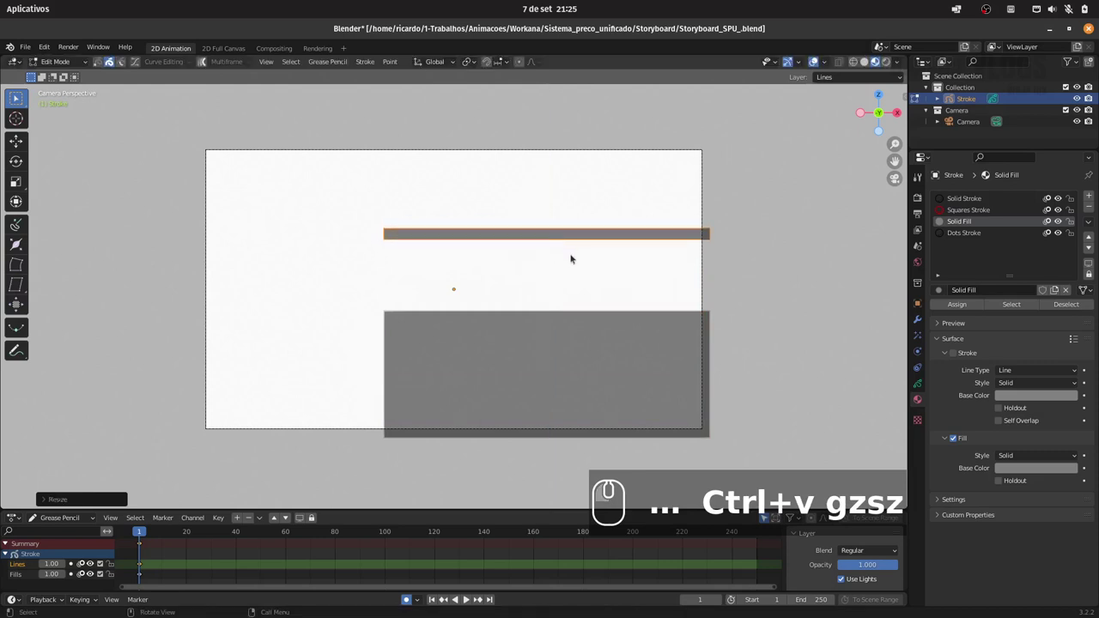
pyautogui.press('s')
pyautogui.press('x')
pyautogui.write('trl+v gzszsx')
pyautogui.click(569, 257)
pyautogui.write('g')
pyautogui.press('z')
pyautogui.write('+v gzszsxgz')
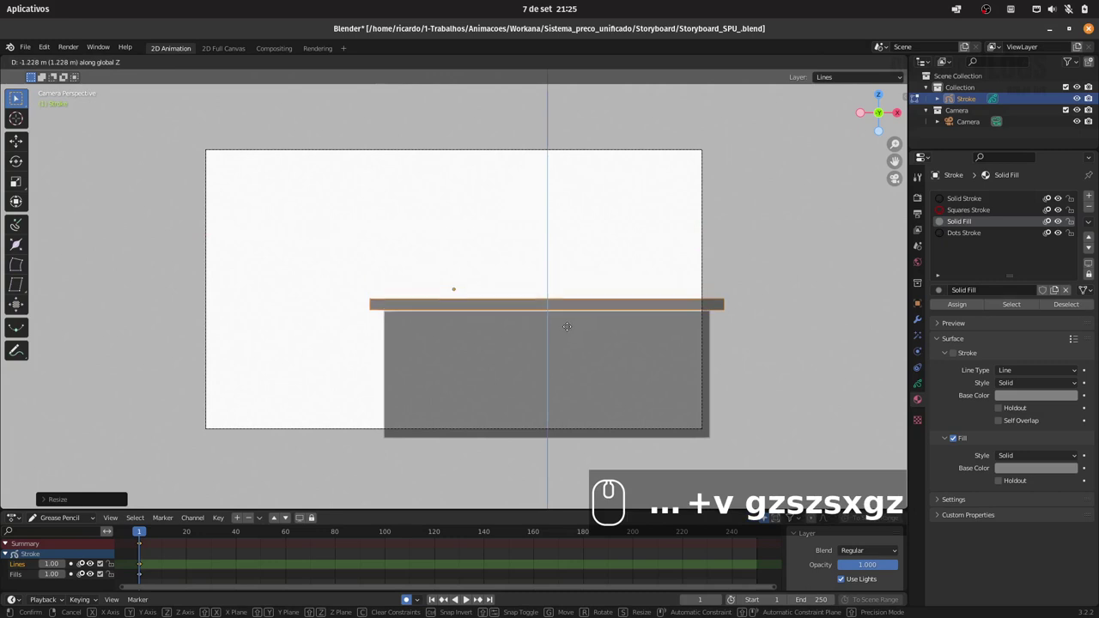
pyautogui.click(567, 339)
# Deselect the desk shape and return to Draw Mode
pyautogui.click(772, 329)
pyautogui.click(61, 62)
pyautogui.click(53, 77)
pyautogui.click(60, 59)
pyautogui.click(62, 112)
pyautogui.write('+v gzszsxgz')
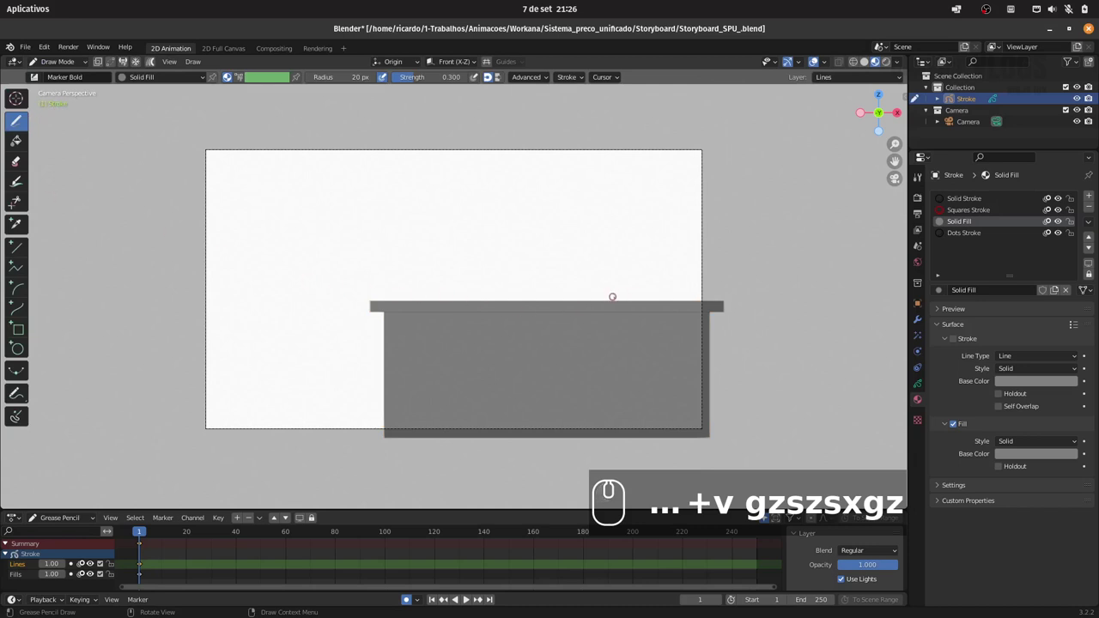
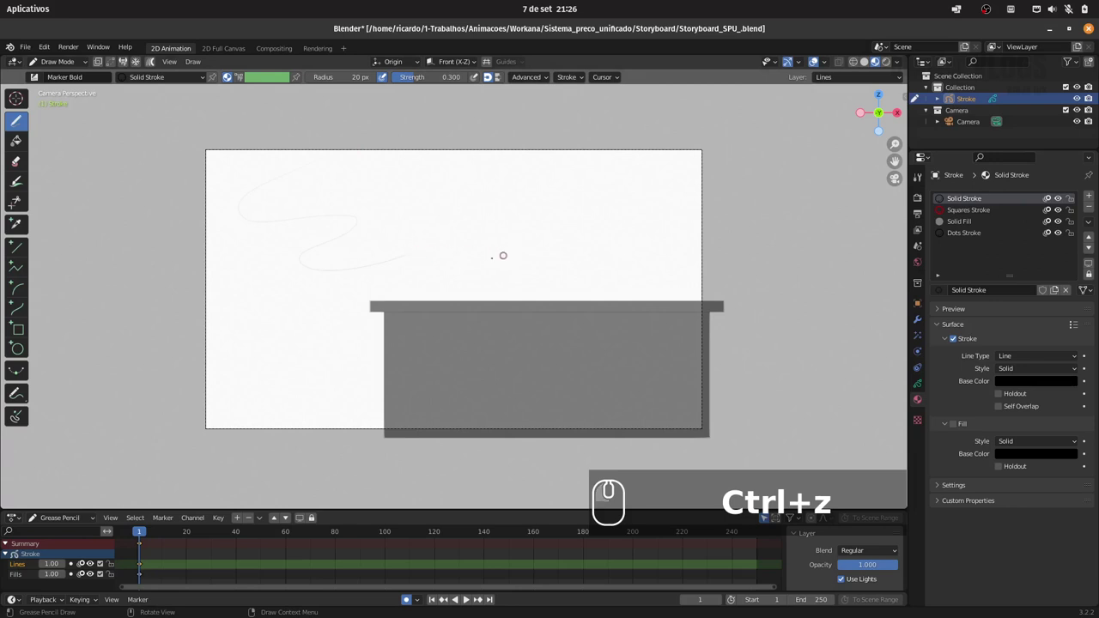
# Undo the test stroke drawn with the Solid Stroke material, leaving only the desk
pyautogui.press('ctrl+z')
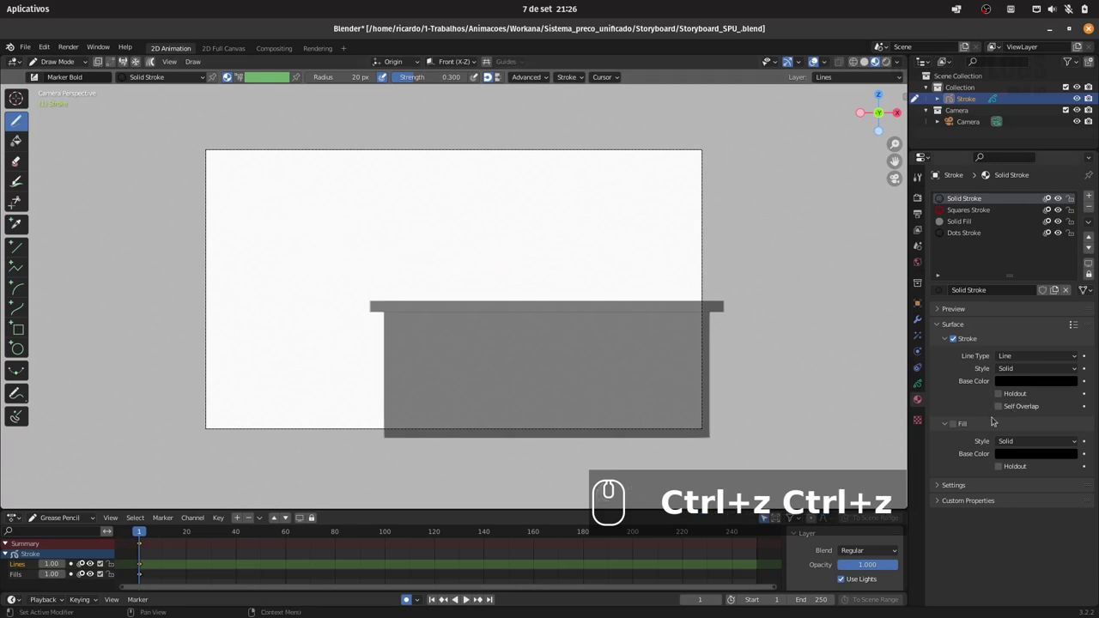
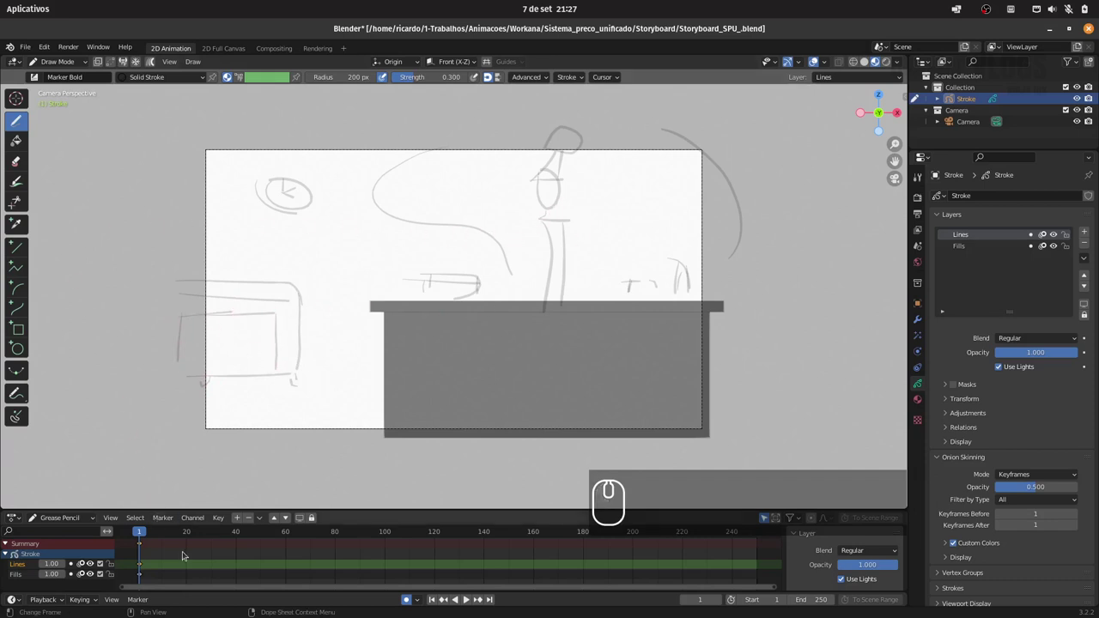
# Advance to frame 2 and insert keyframes on all channels there
pyautogui.press('Right')
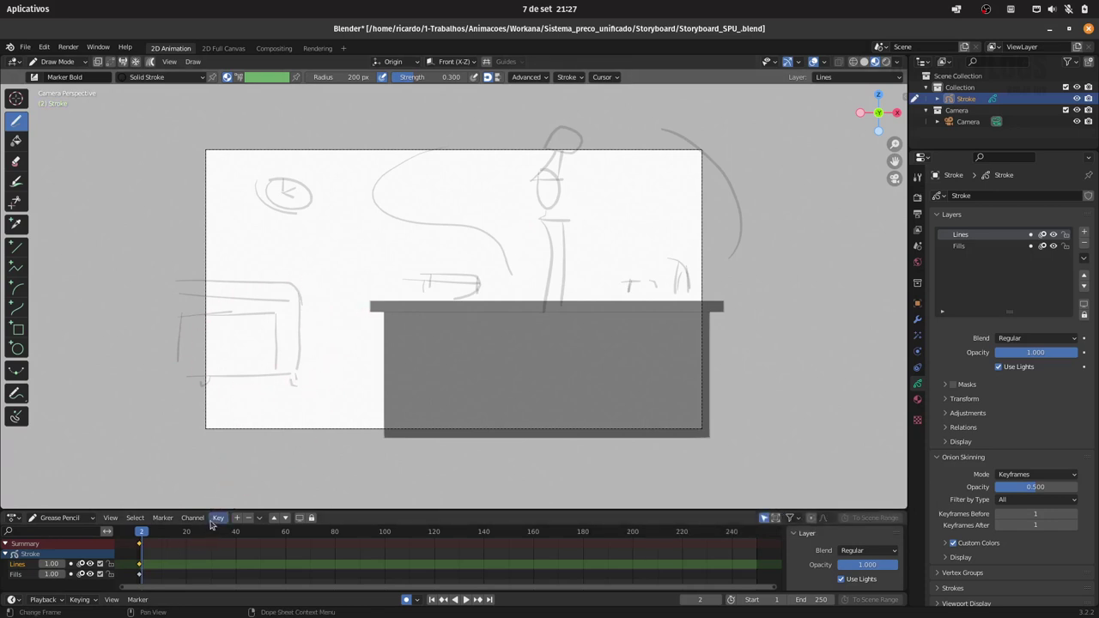
pyautogui.click(217, 522)
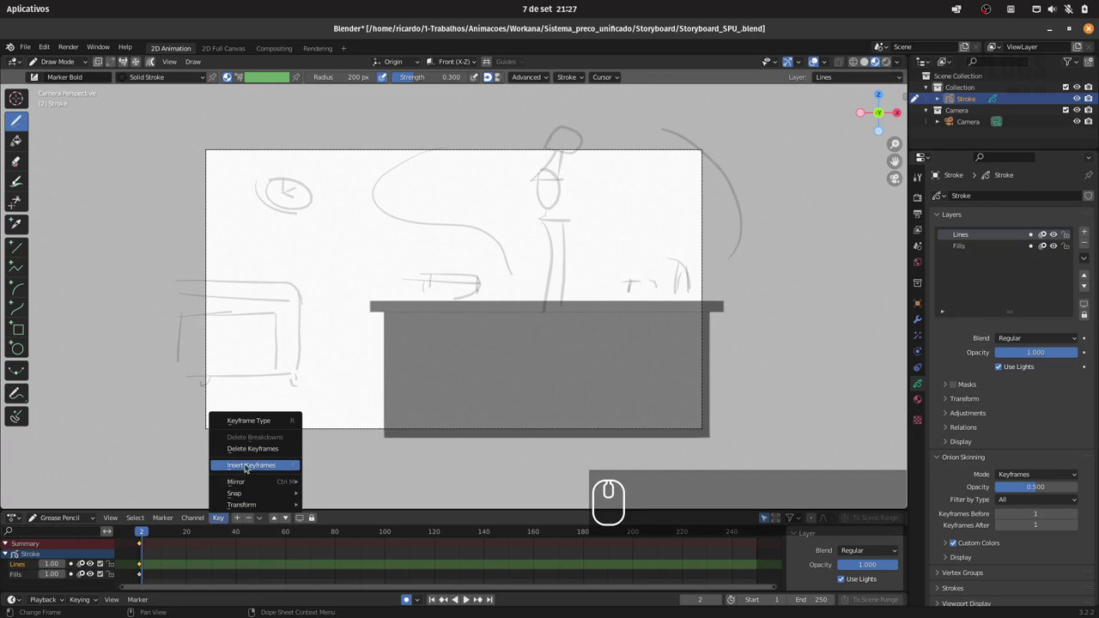
pyautogui.moveTo(250, 466); pyautogui.dragTo(171, 457)
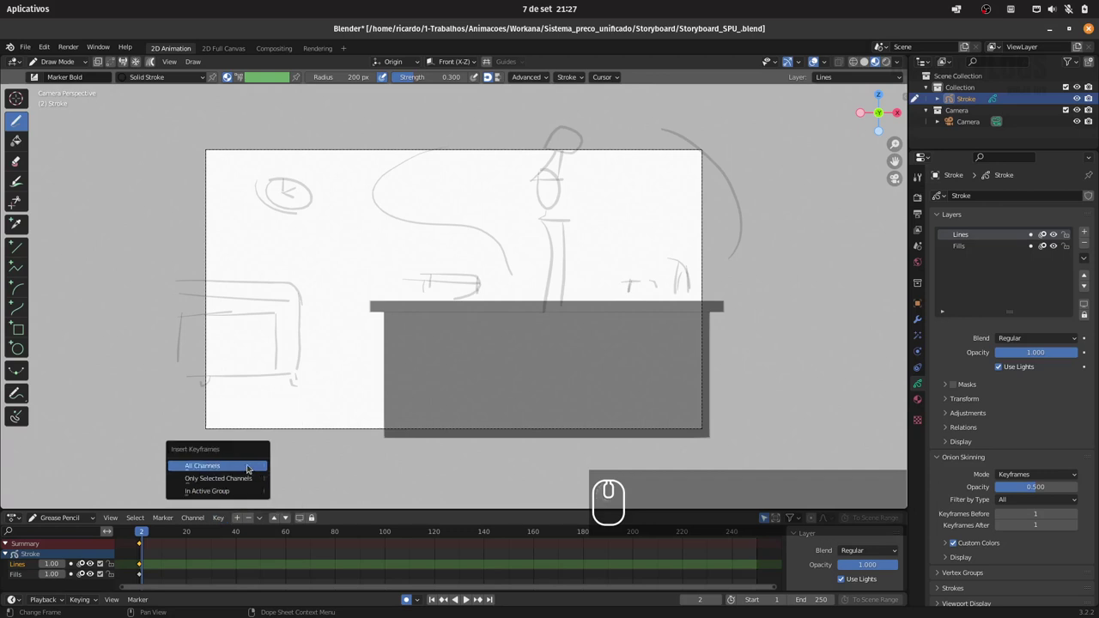
pyautogui.click(170, 458)
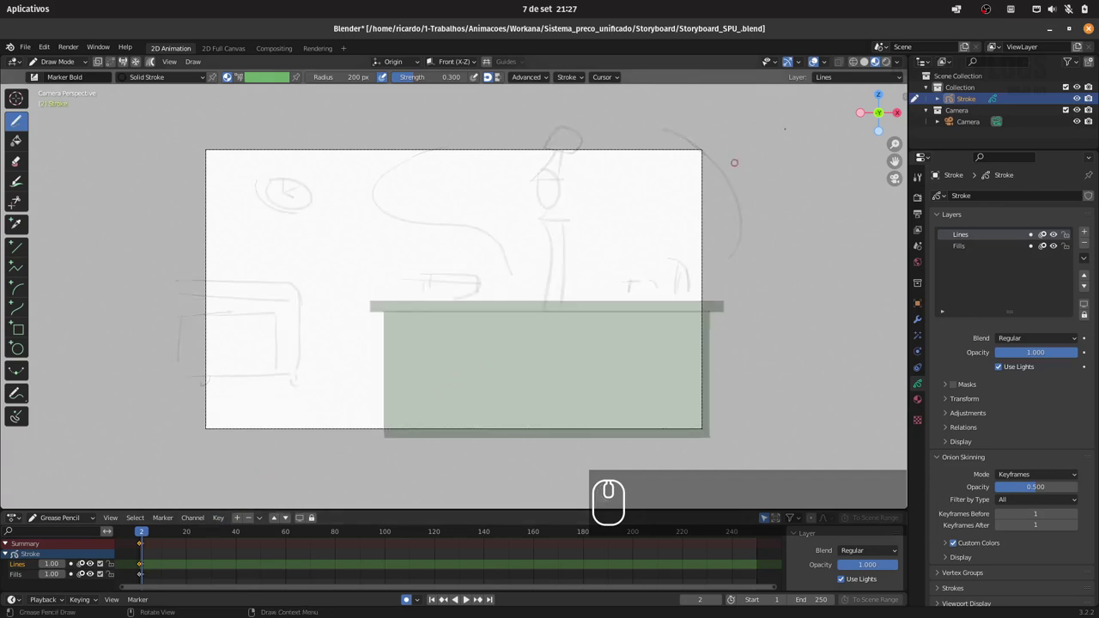
# Turn off Onion Skin in the Viewport Overlays so earlier frames' ghosts are hidden
pyautogui.click(819, 64)
pyautogui.click(818, 64)
pyautogui.click(825, 64)
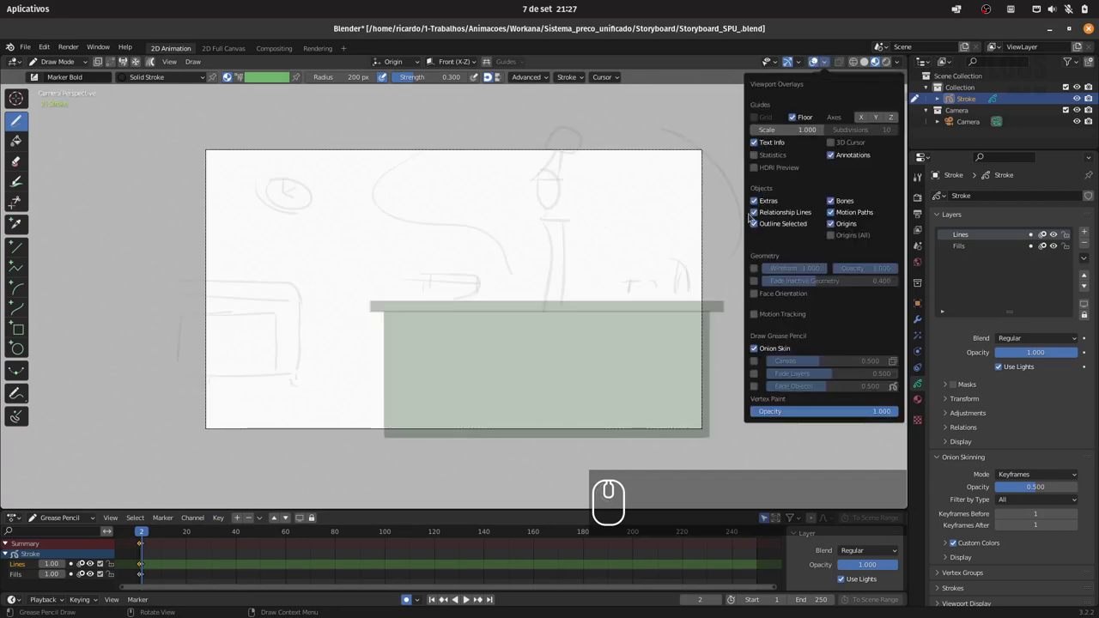
pyautogui.click(754, 349)
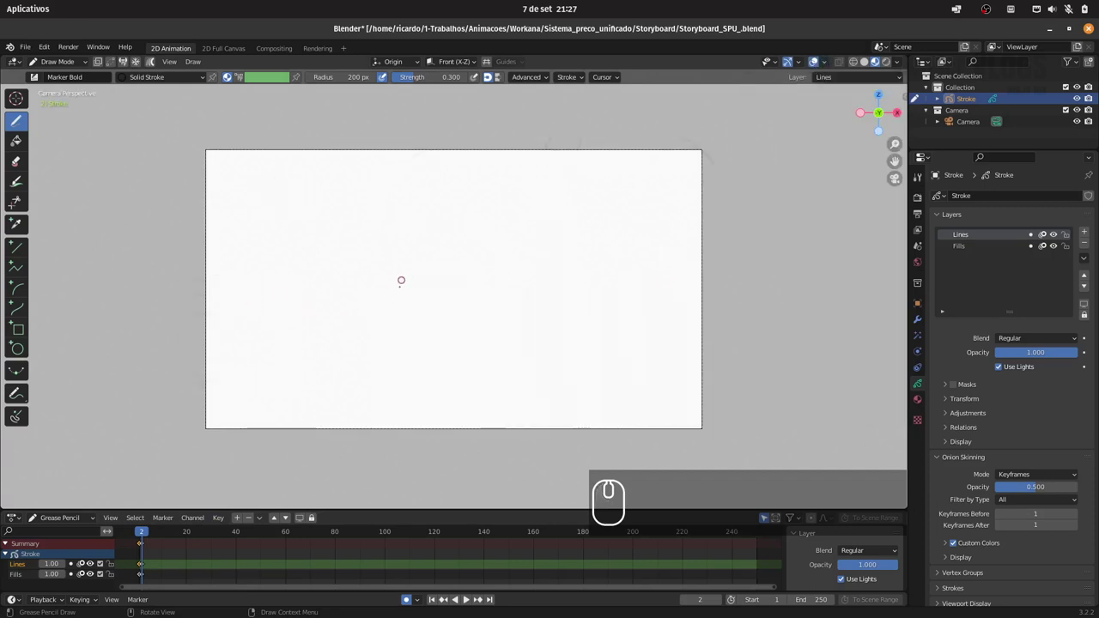
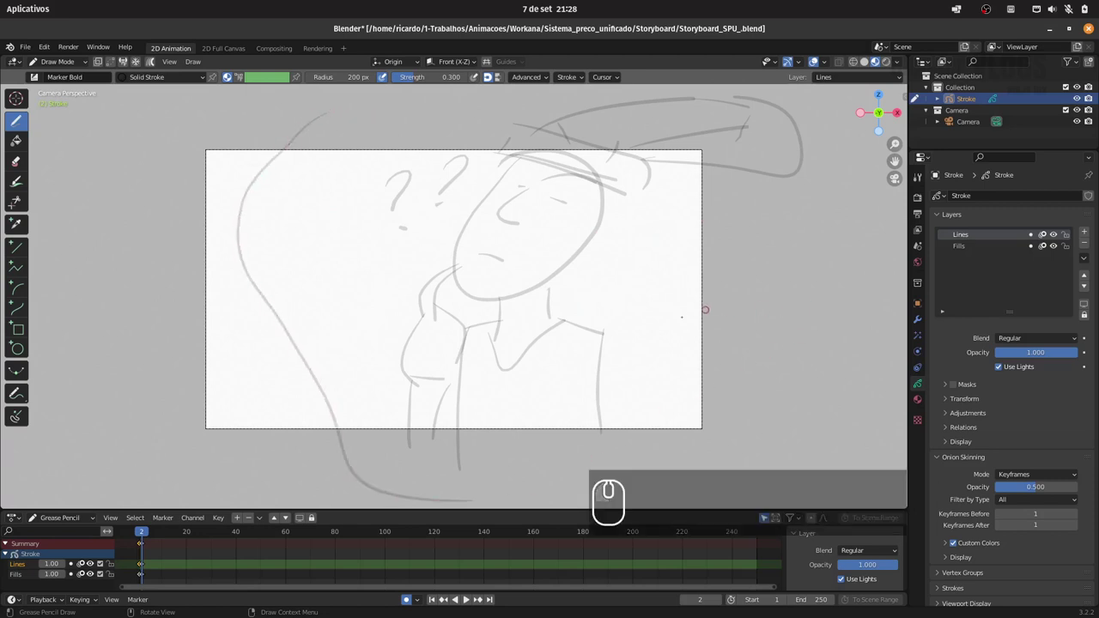
# Advance to frame 3 and insert keyframes on all channels for a blank panel
pyautogui.press('Right')
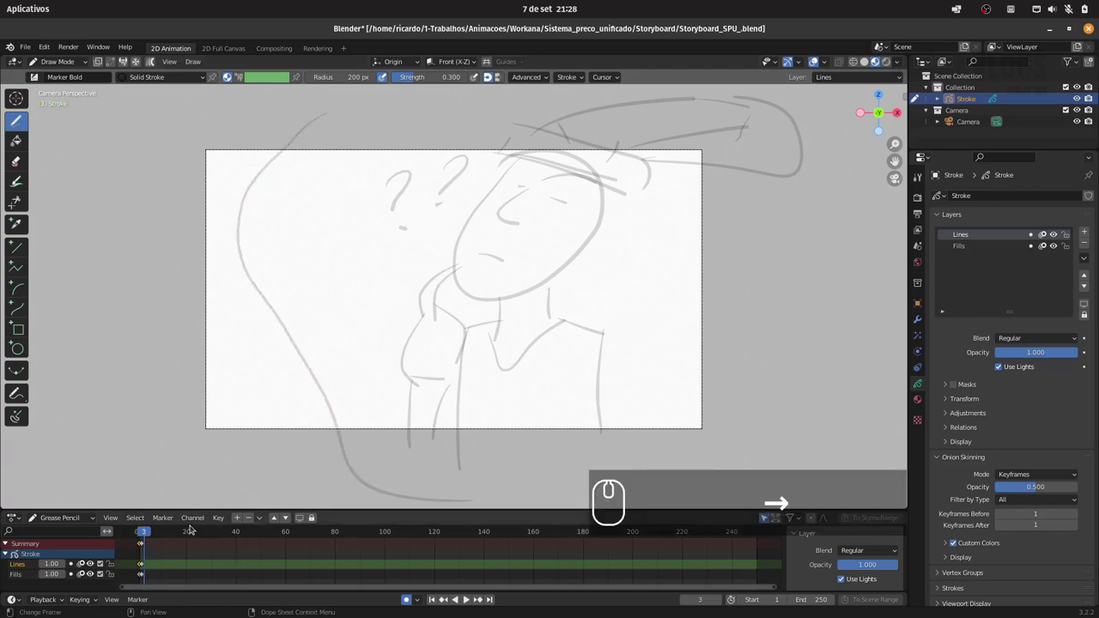
pyautogui.click(212, 523)
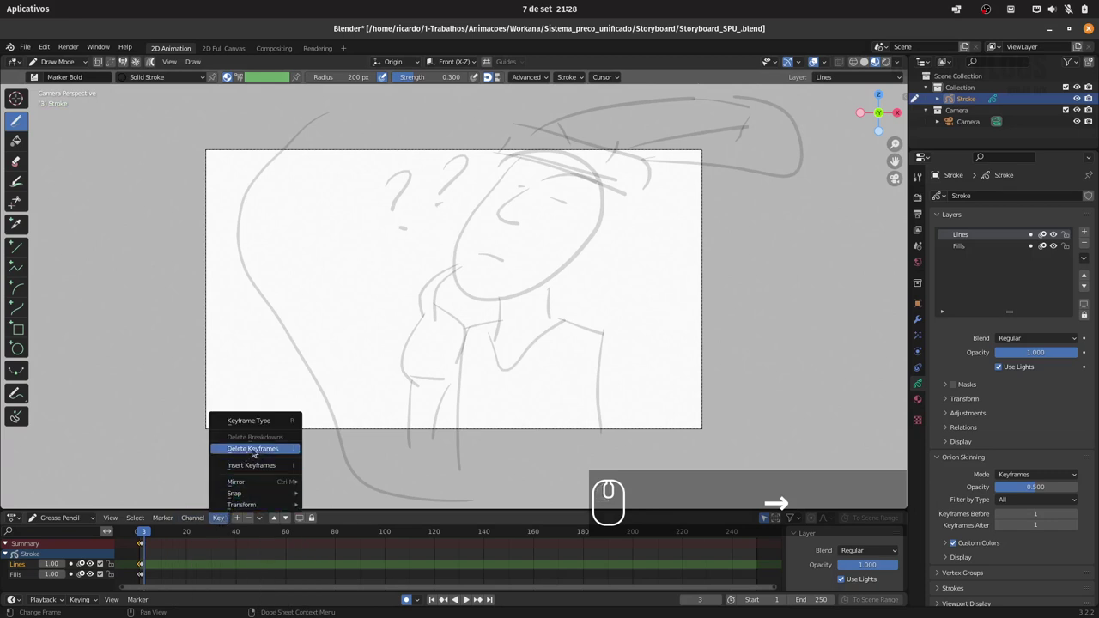
pyautogui.click(263, 467)
pyautogui.click(254, 467)
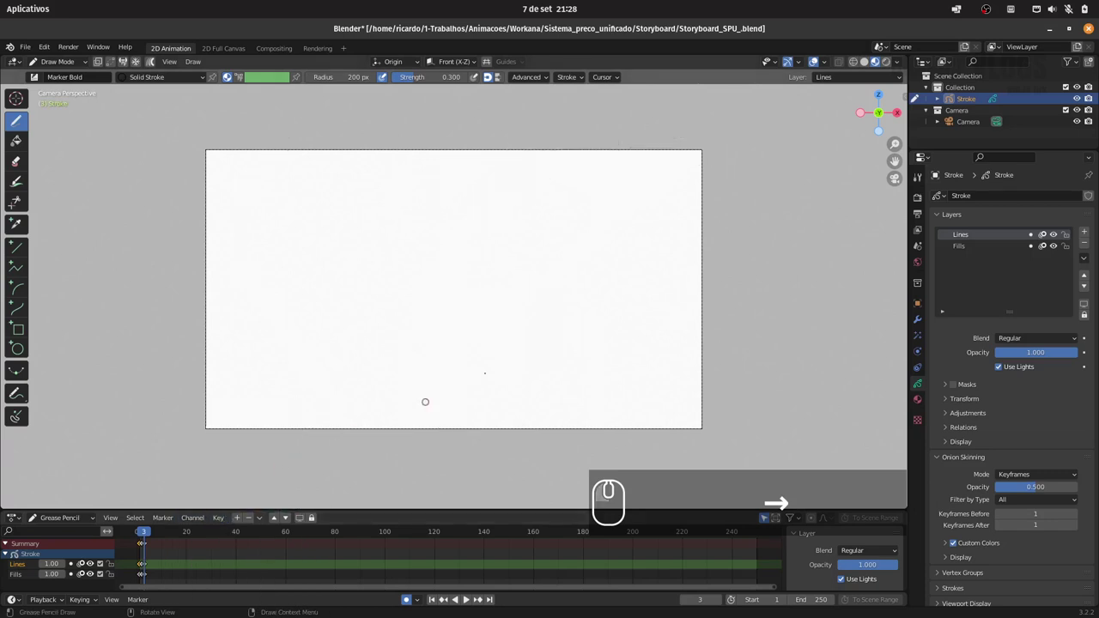
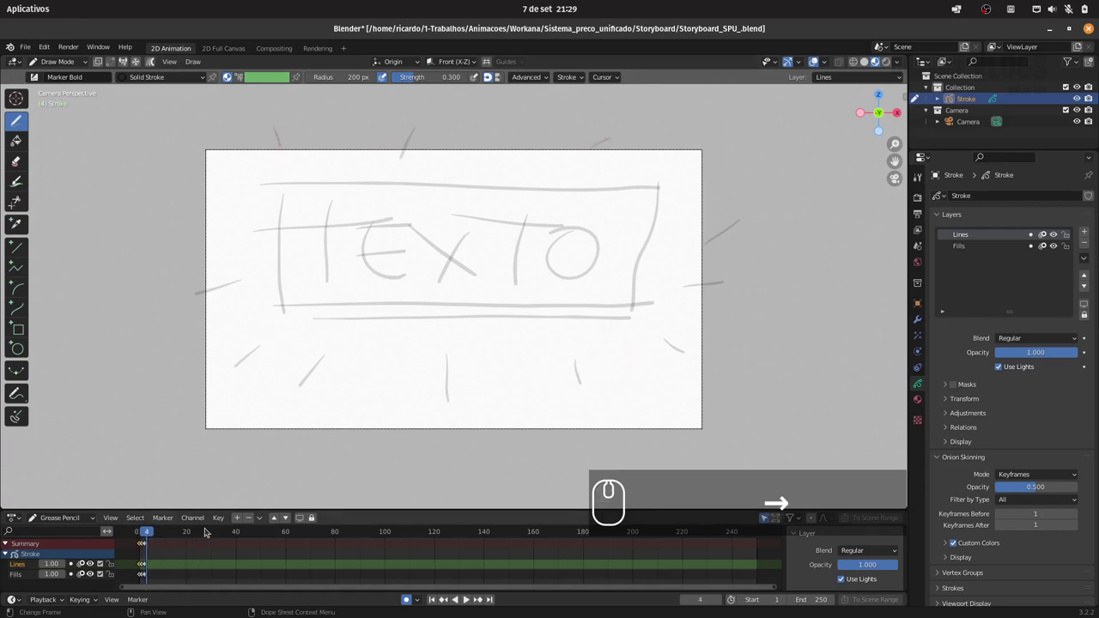
# Insert keyframes on all channels at frame 4 for a blank panel
pyautogui.click(218, 523)
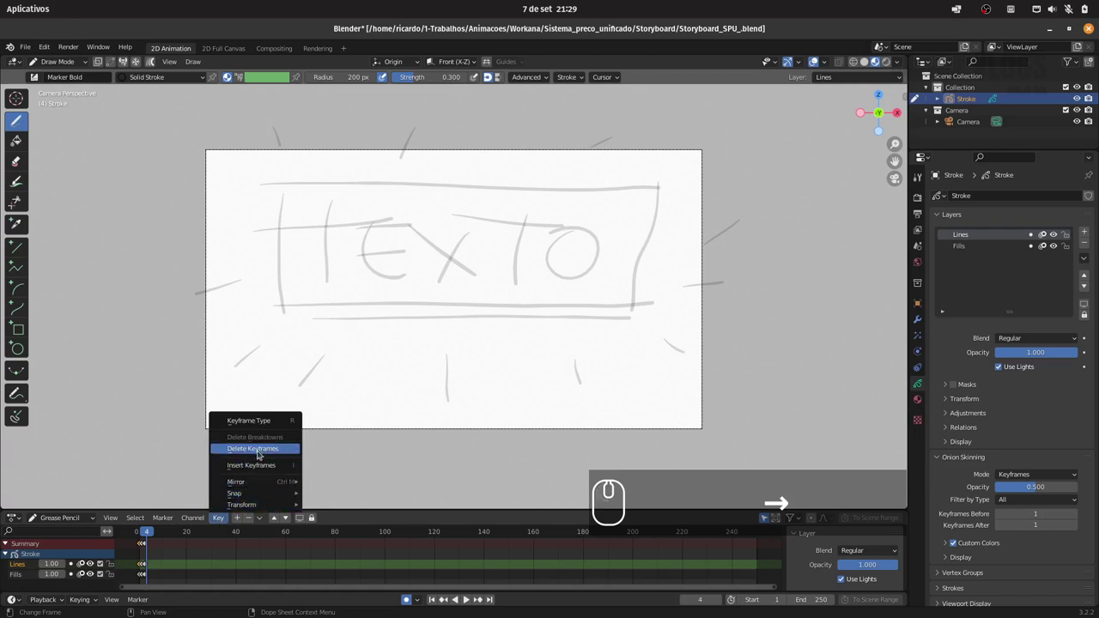
pyautogui.click(214, 457)
pyautogui.click(176, 462)
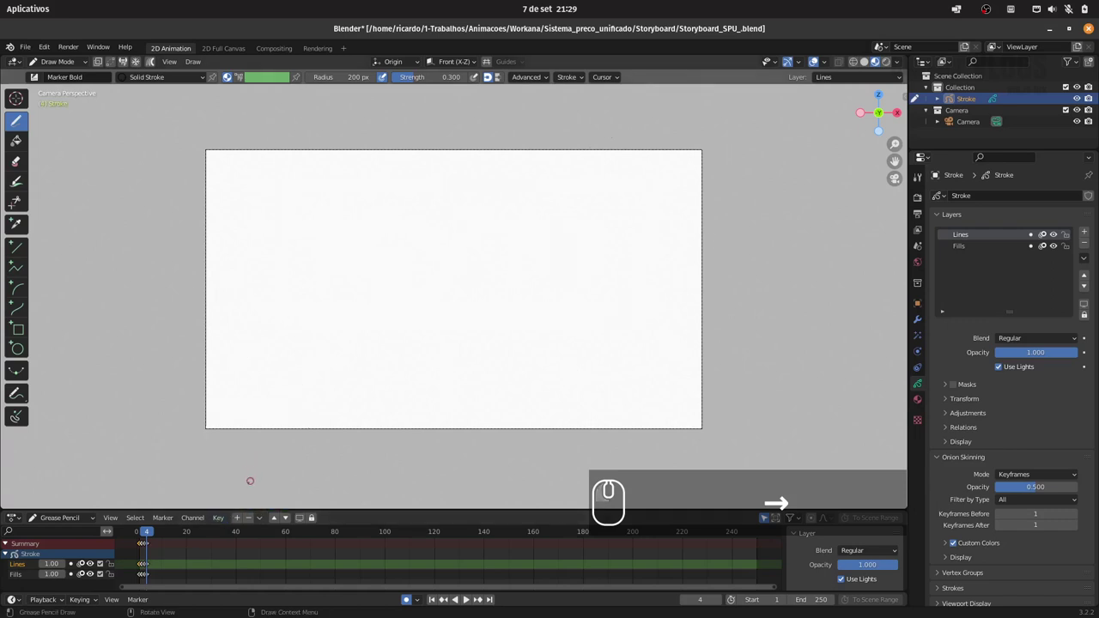
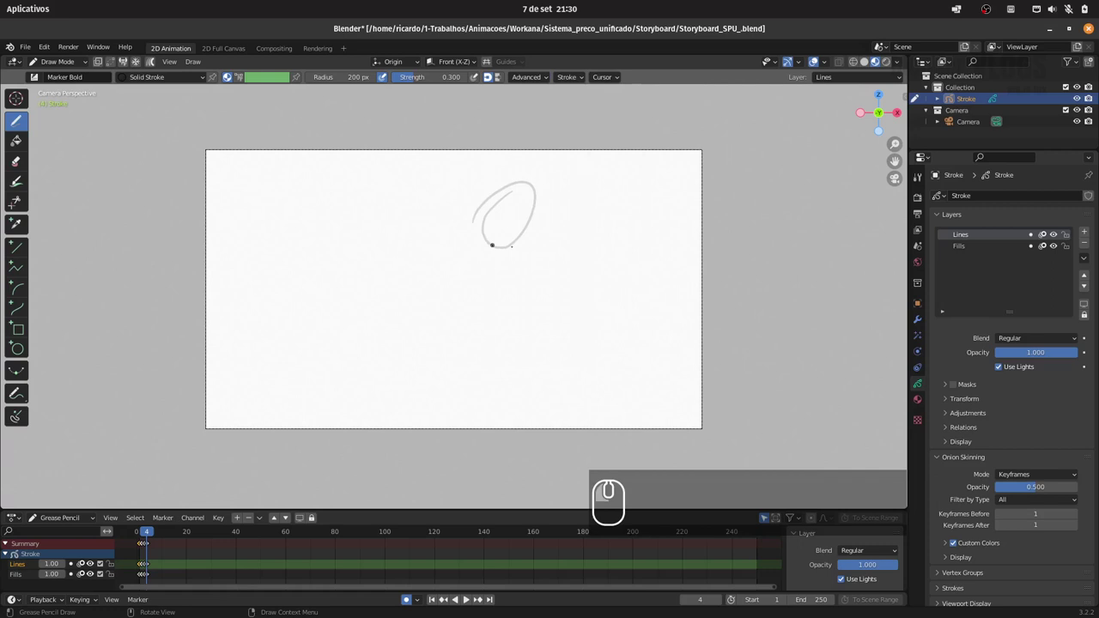
# Undo the stray oval stroke on frame 4's canvas
pyautogui.press('ctrl+z')
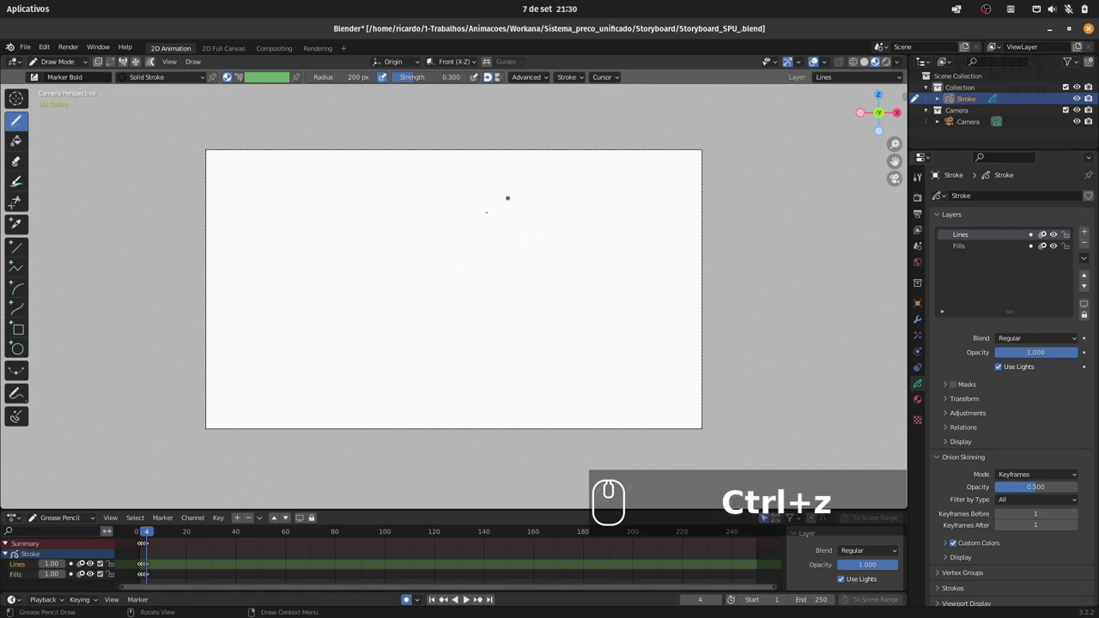
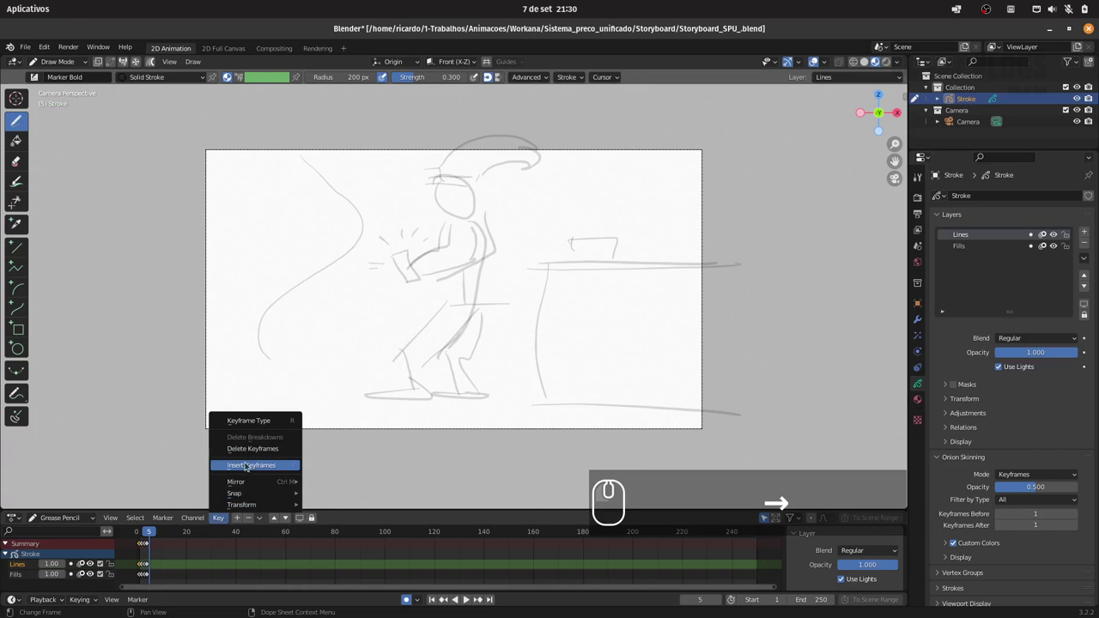
# Insert keyframes on all channels at frame 5 and undo stray strokes while sketching the phone panel
pyautogui.click(252, 468)
pyautogui.click(243, 470)
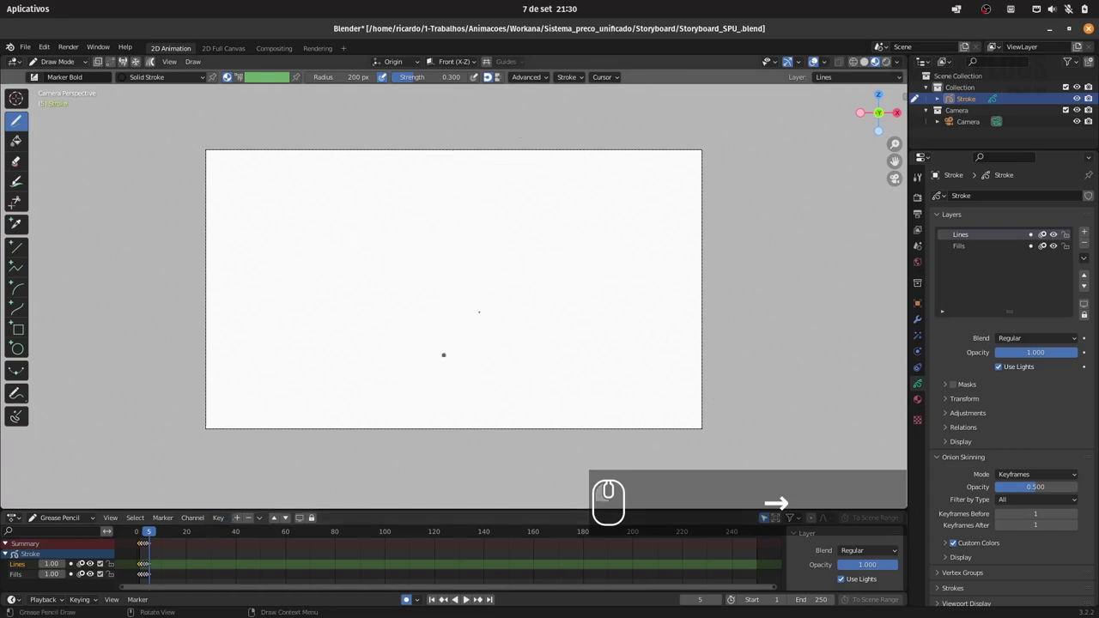
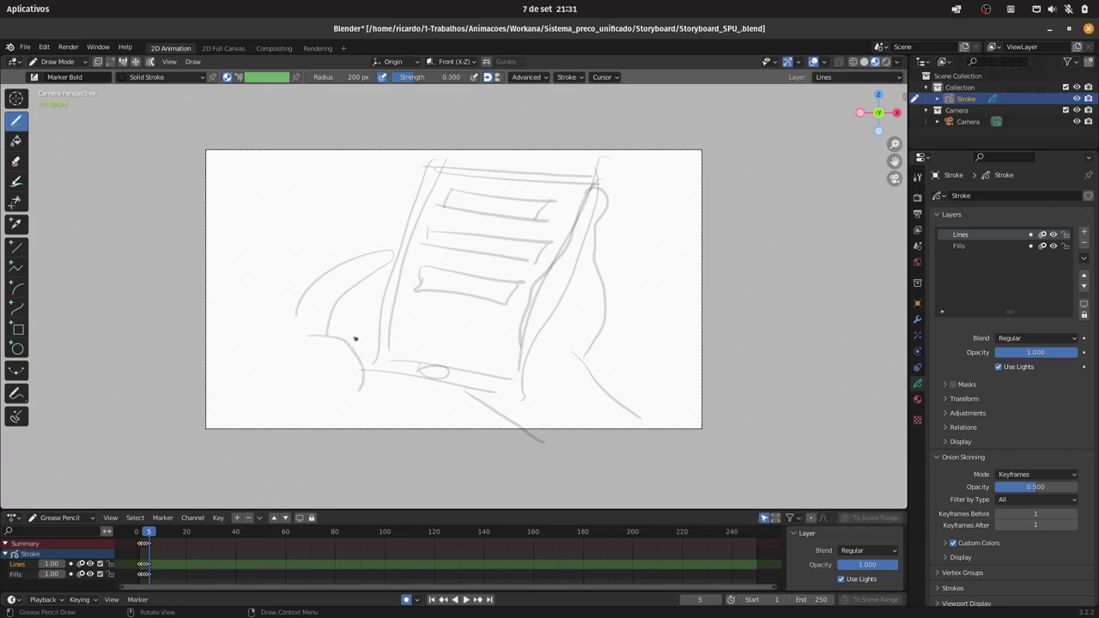
pyautogui.press('ctrl+z')
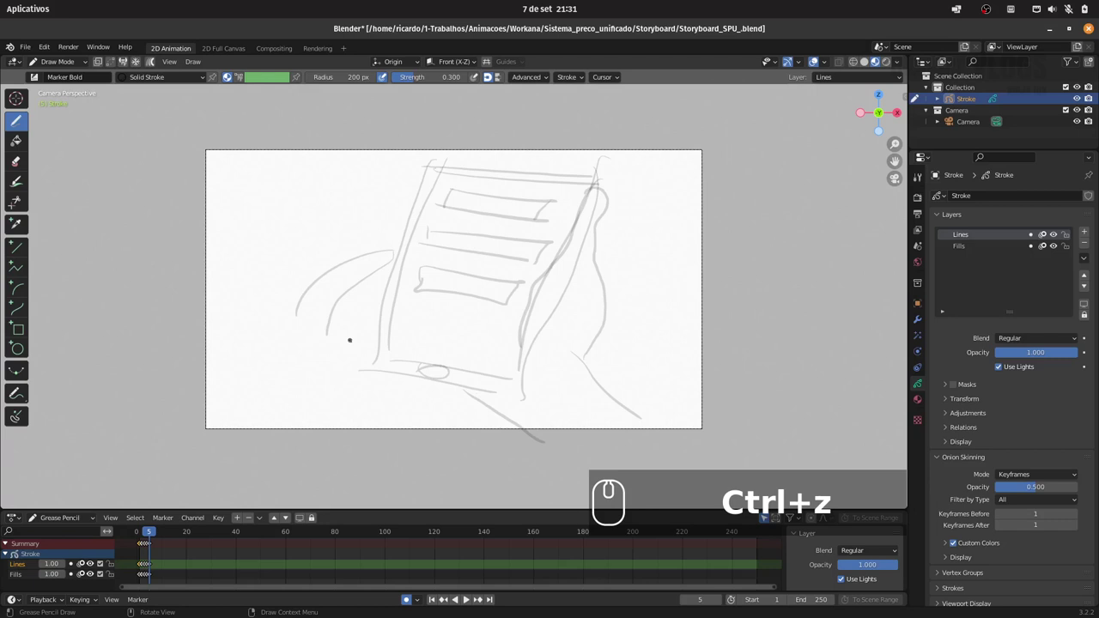
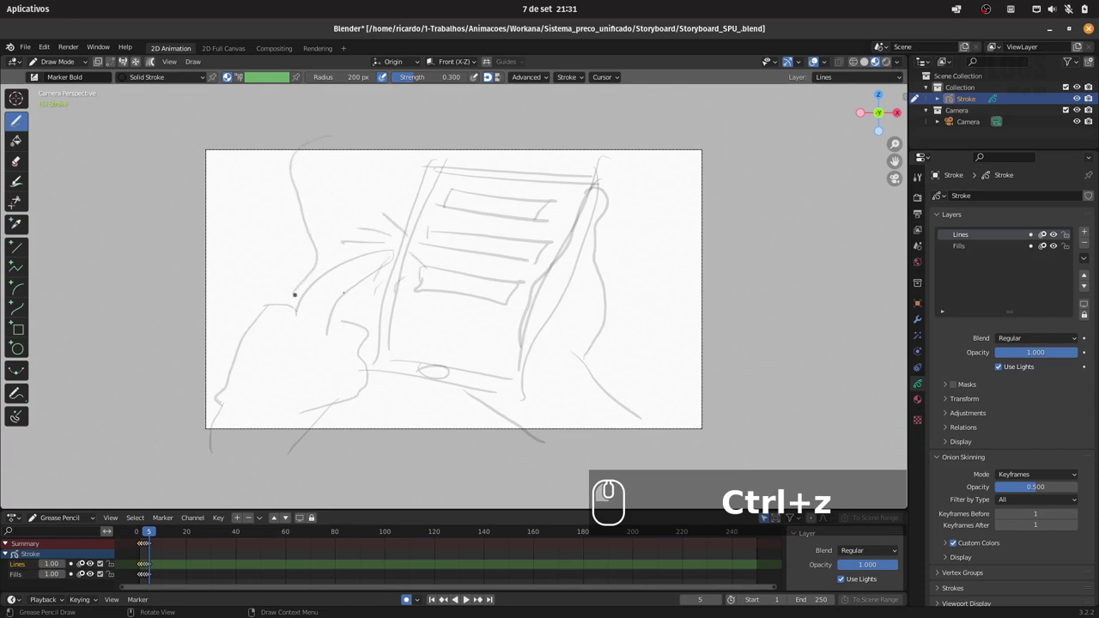
pyautogui.press('ctrl+z')
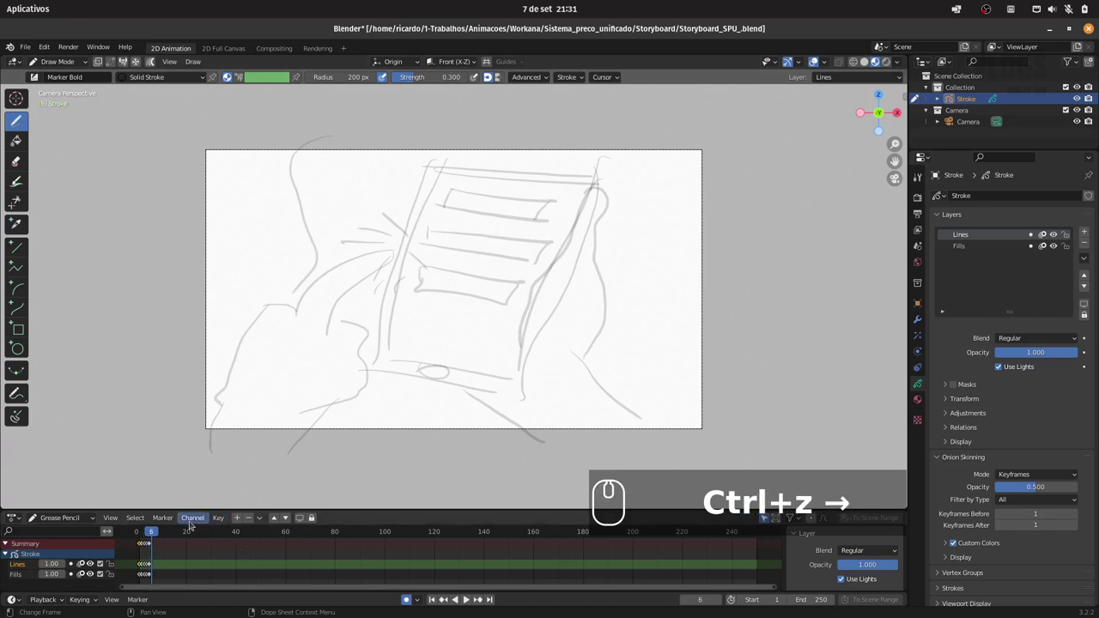
# Insert keyframes on all channels at frame 6 for a blank panel
pyautogui.click(216, 519)
pyautogui.click(279, 465)
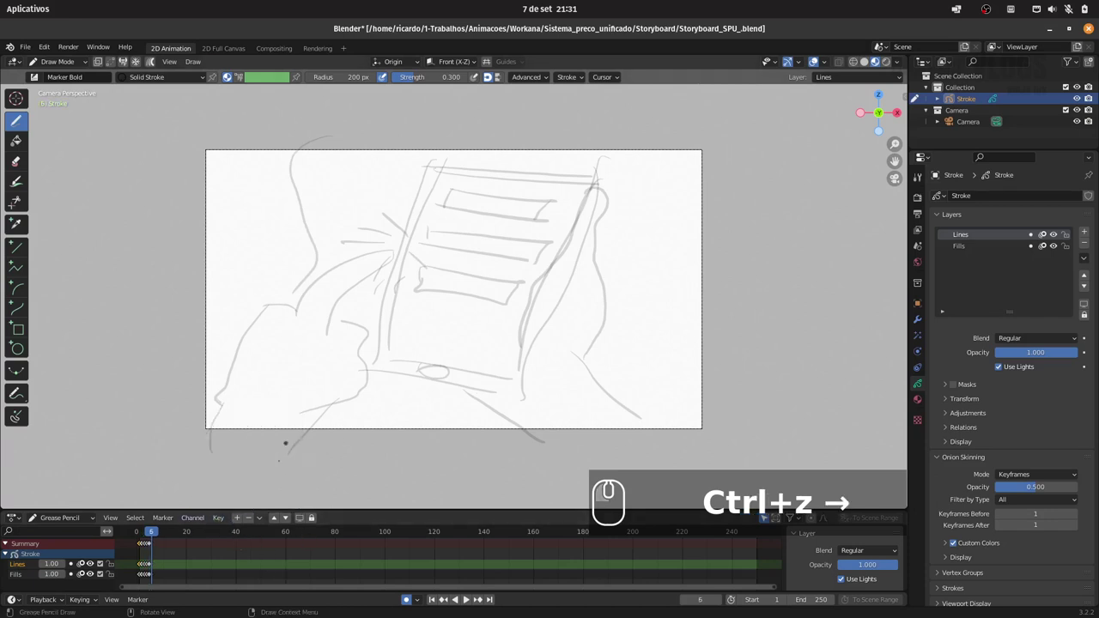
pyautogui.click(221, 519)
pyautogui.click(214, 461)
pyautogui.click(247, 472)
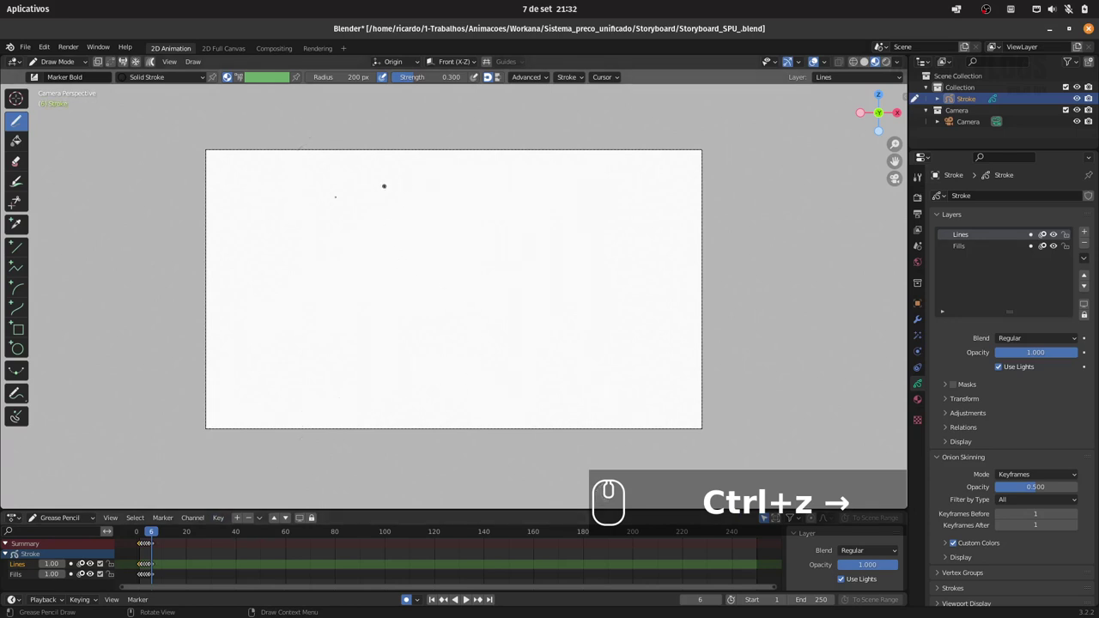
# Sketch two pairs of freehand vertical phone-edge lines, then undo them
pyautogui.click(137, 569)
pyautogui.click(137, 568)
pyautogui.click(136, 568)
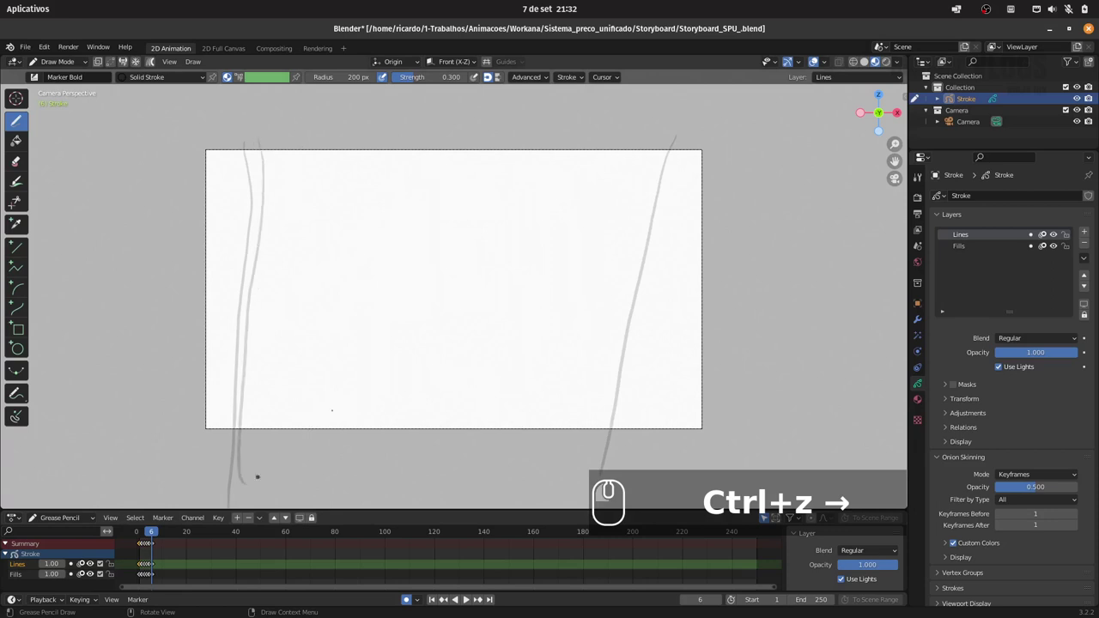
pyautogui.click(136, 569)
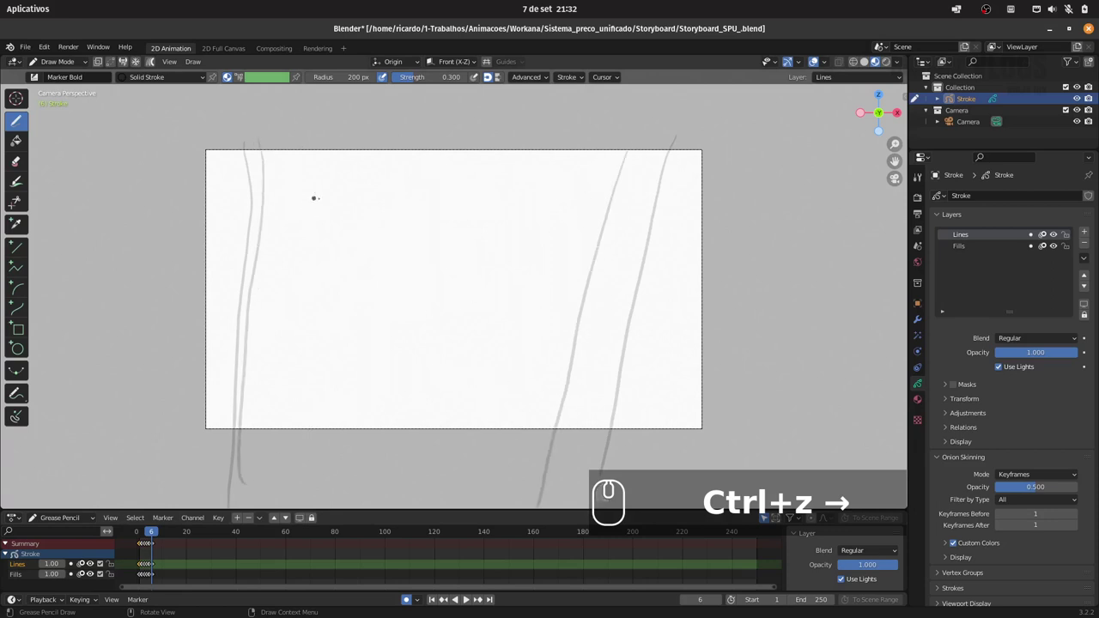
pyautogui.press('ctrl+z')
# Remove the freehand strokes and draw two pairs of straight vertical edge lines with the Line tool
pyautogui.press('ctrl+z')
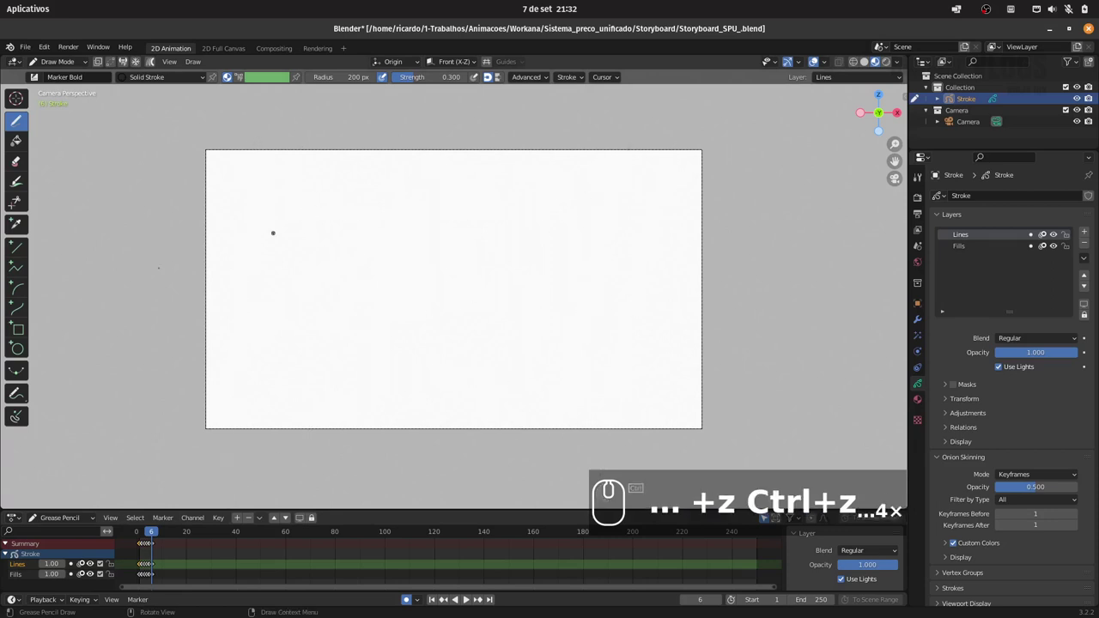
pyautogui.click(137, 569)
pyautogui.click(137, 569)
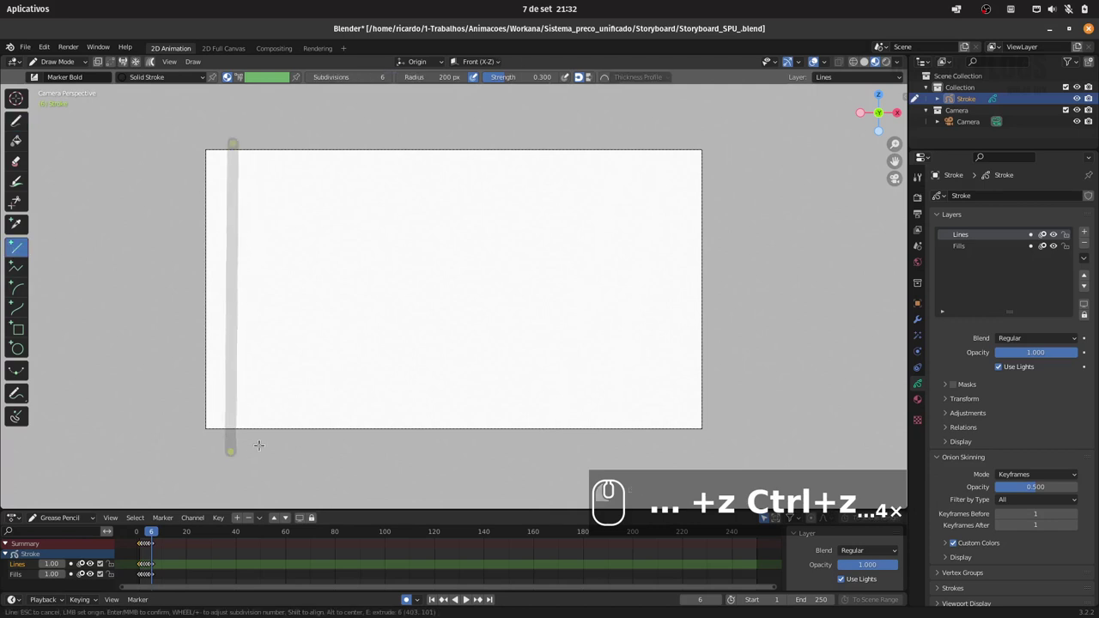
pyautogui.press('Return')
pyautogui.click(137, 569)
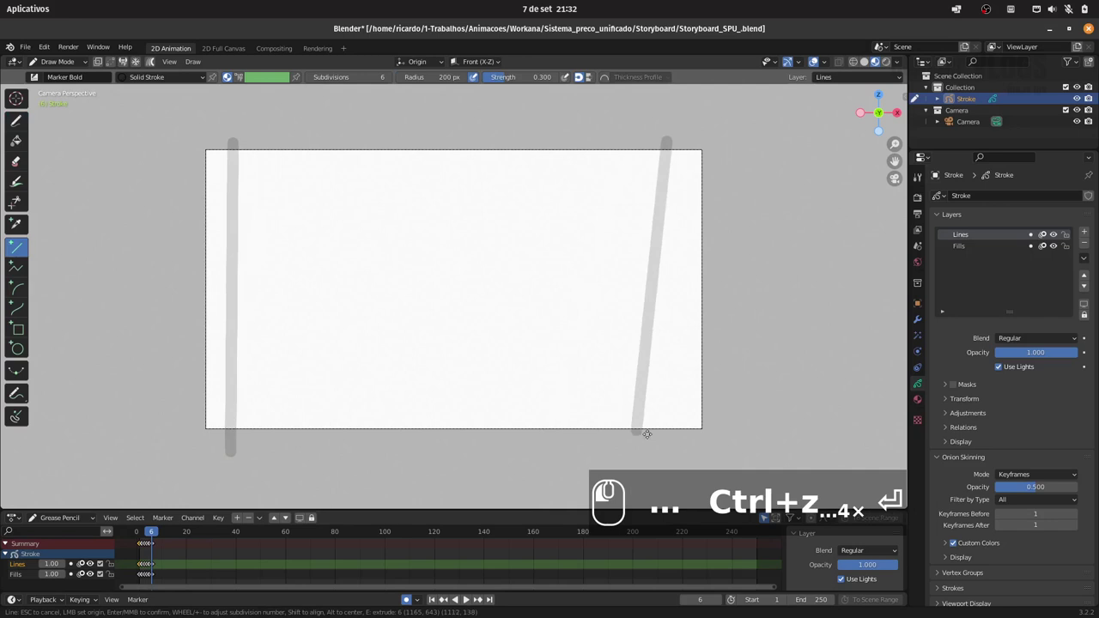
pyautogui.press('Return')
pyautogui.click(137, 568)
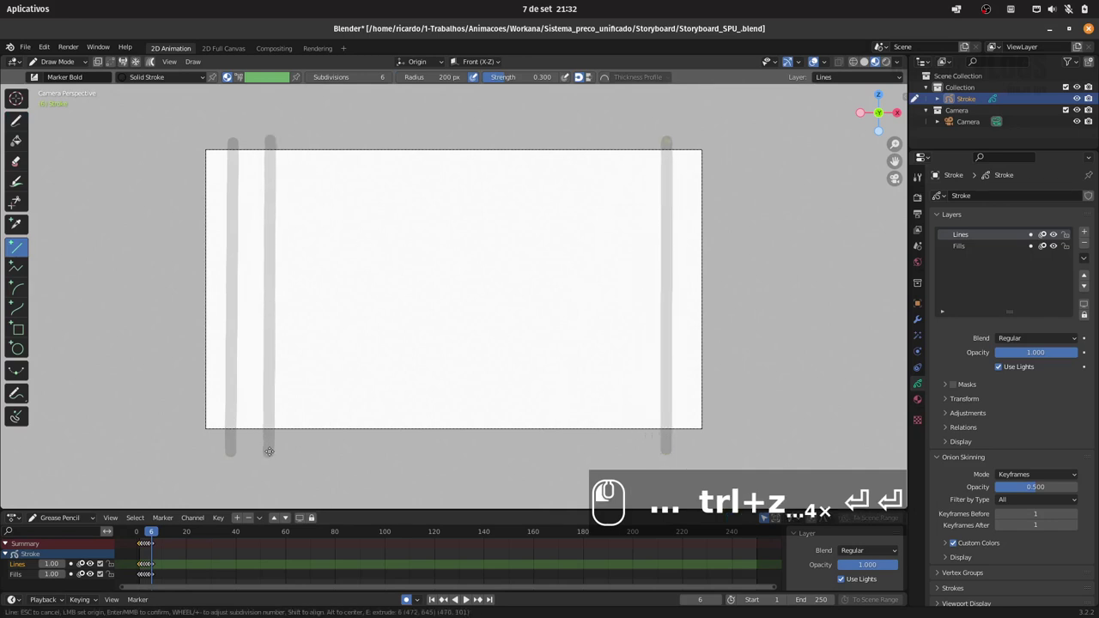
pyautogui.press('Return')
pyautogui.click(137, 569)
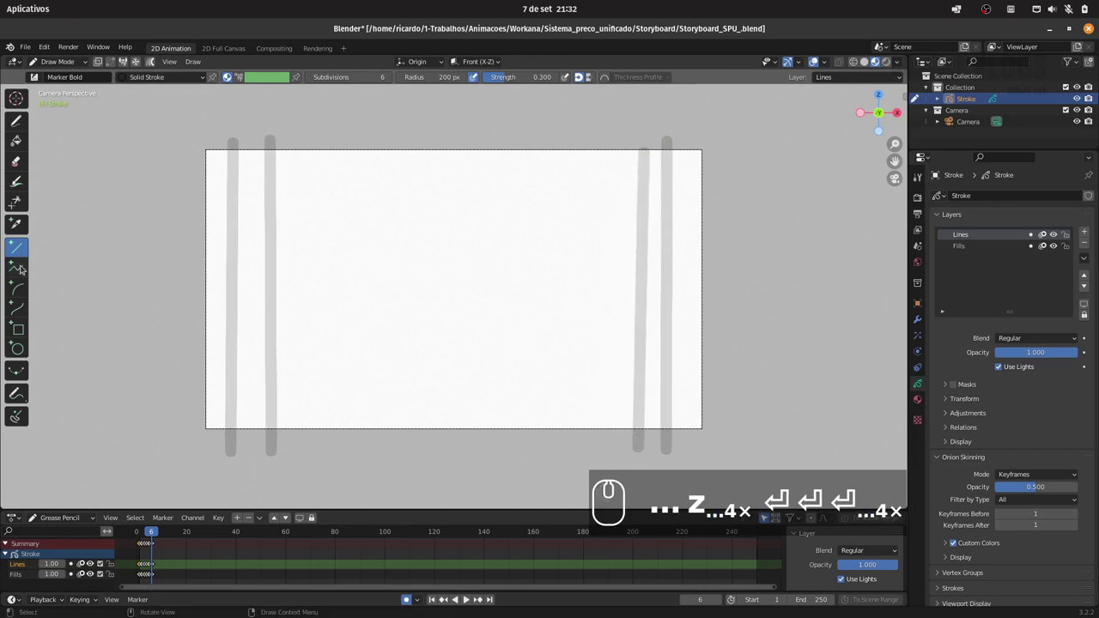
# Draw two long list bars and a button rectangle below them with the Box tool
pyautogui.click(136, 569)
pyautogui.click(136, 568)
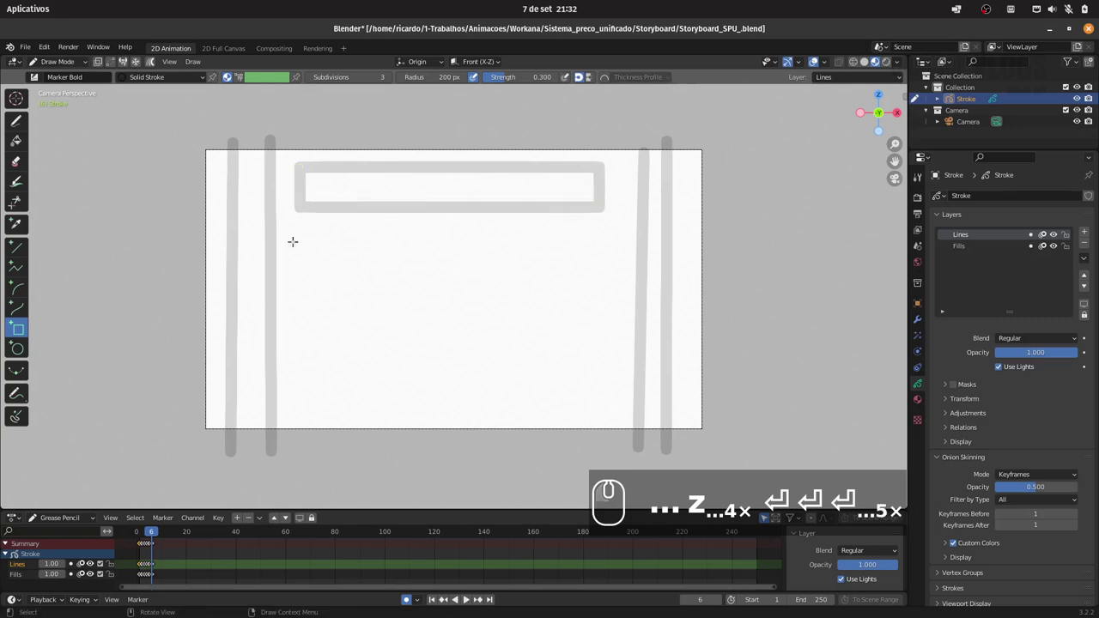
pyautogui.click(137, 569)
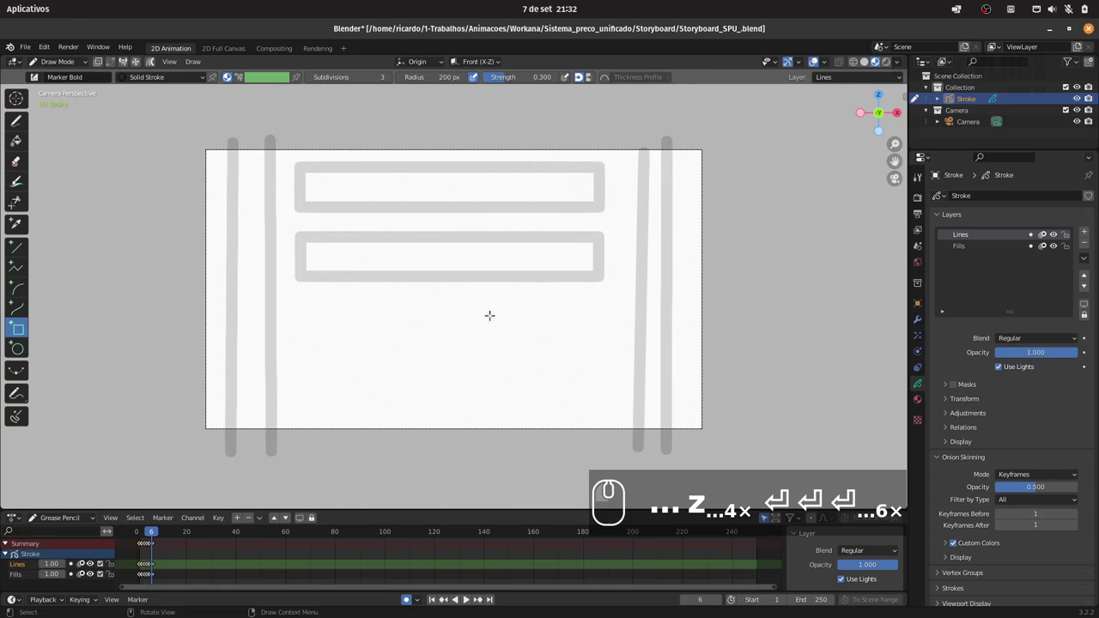
pyautogui.click(137, 568)
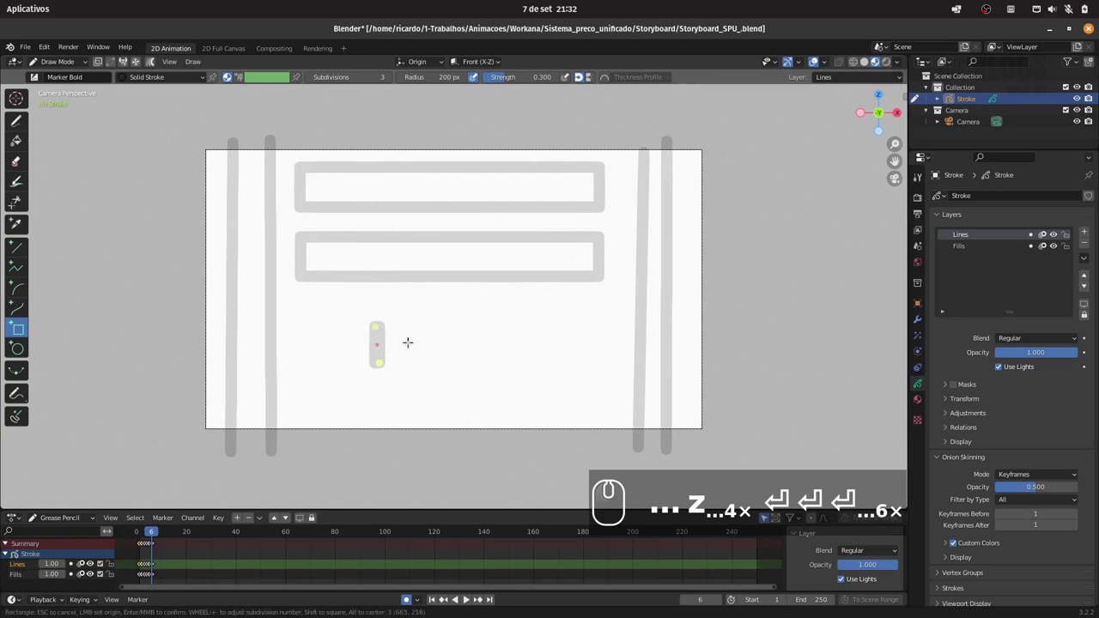
pyautogui.press('Escape')
pyautogui.click(137, 569)
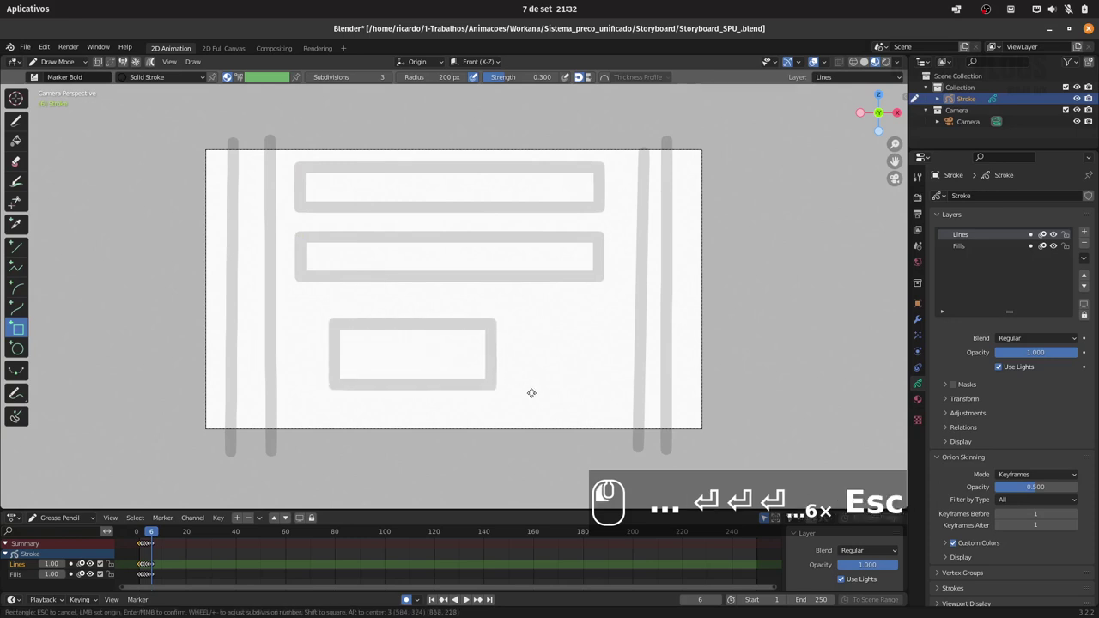
pyautogui.click(137, 569)
pyautogui.press('Return')
# Write ON inside the button with the freehand brush
pyautogui.click(137, 568)
pyautogui.press('Return')
pyautogui.click(136, 569)
pyautogui.click(136, 568)
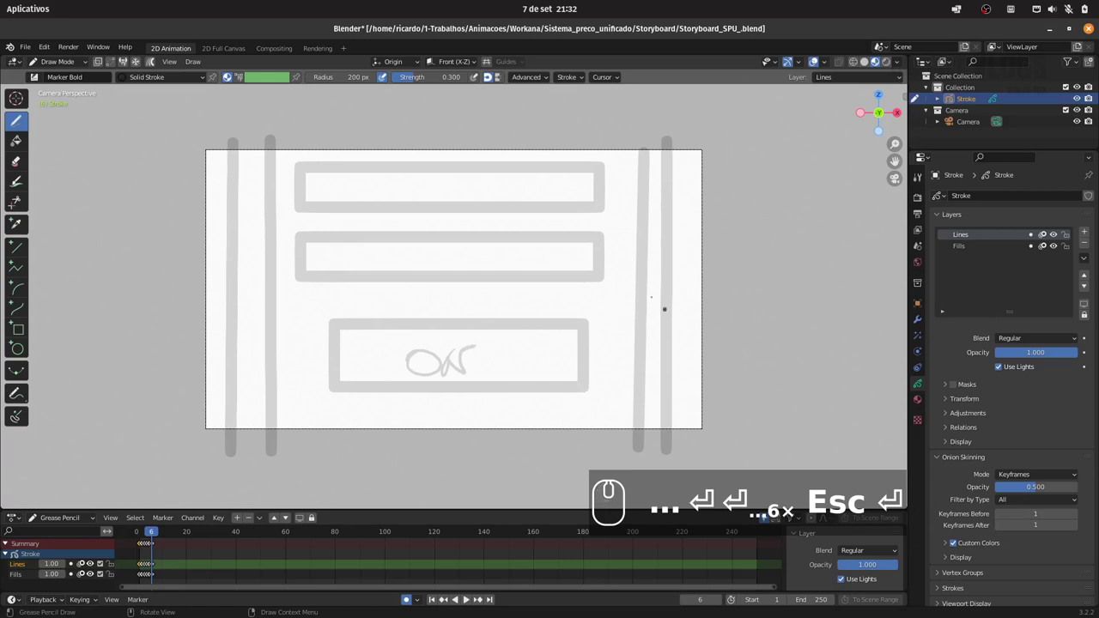
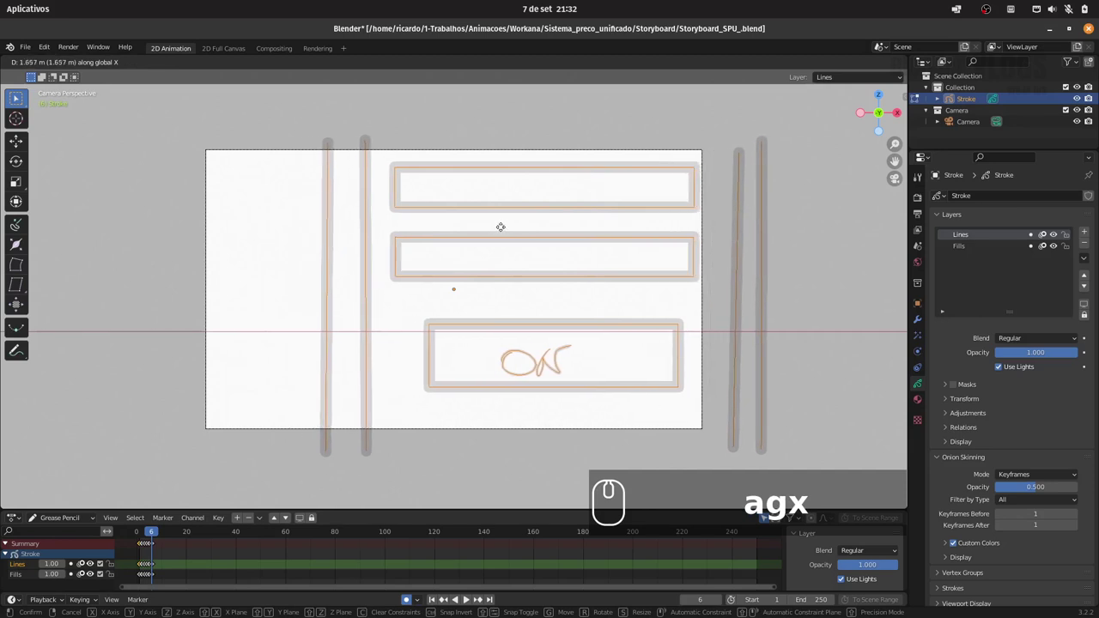
# Resize and tilt the whole phone mock-up in Edit Mode using scale and rotate
pyautogui.click(136, 568)
pyautogui.press('s')
pyautogui.write('agxs')
pyautogui.press('x')
pyautogui.click(136, 568)
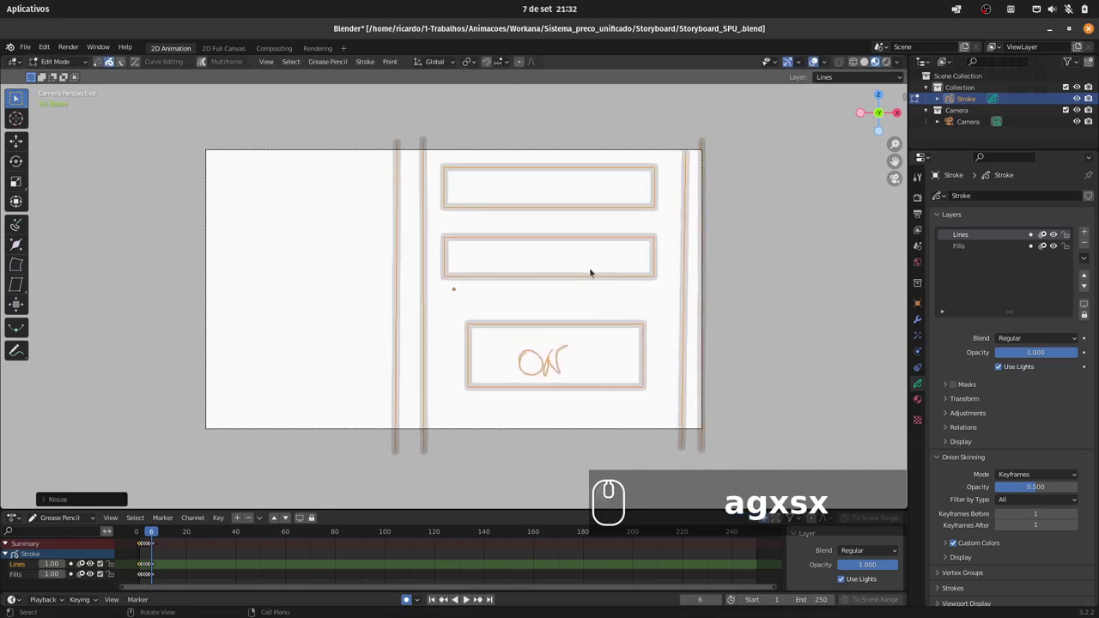
pyautogui.press('r')
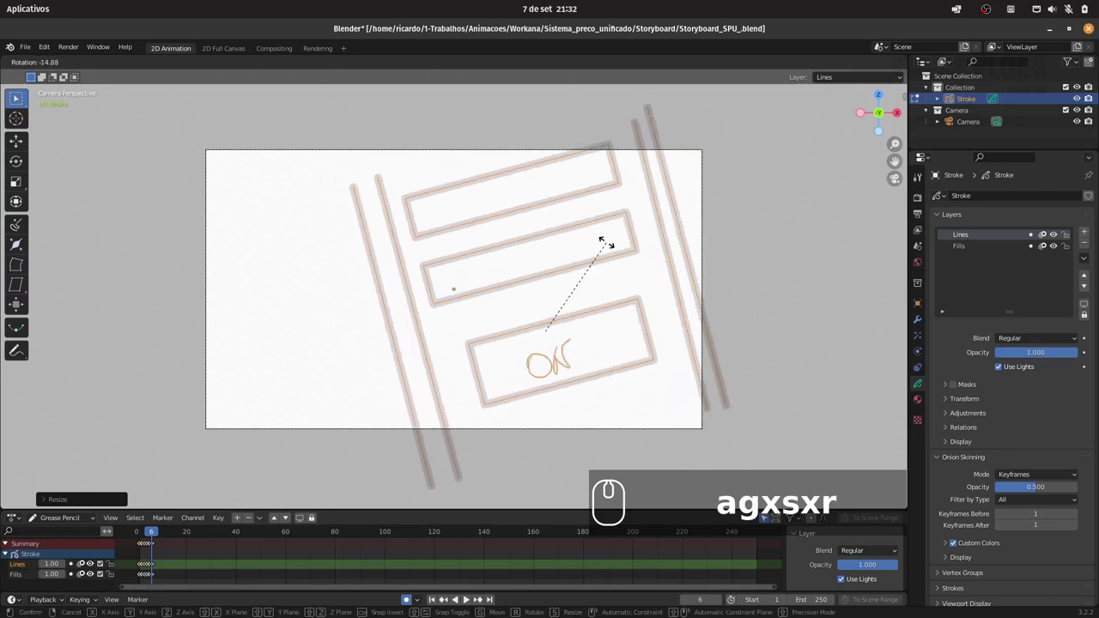
pyautogui.click(137, 569)
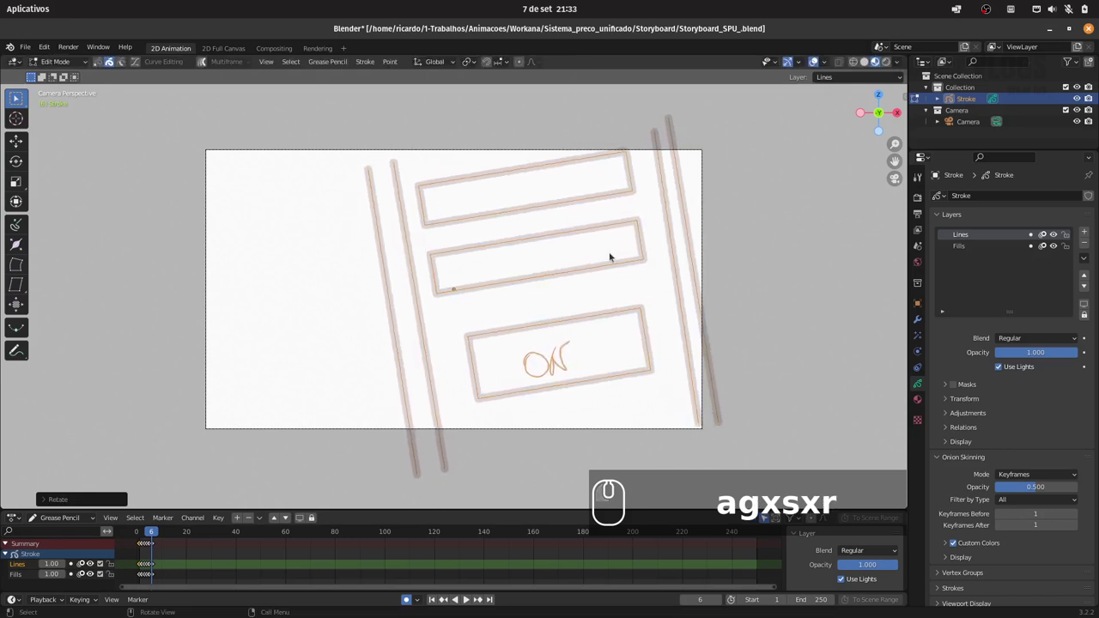
# Enlarge the mock-up further and reposition it toward the right
pyautogui.write('agxsxrs')
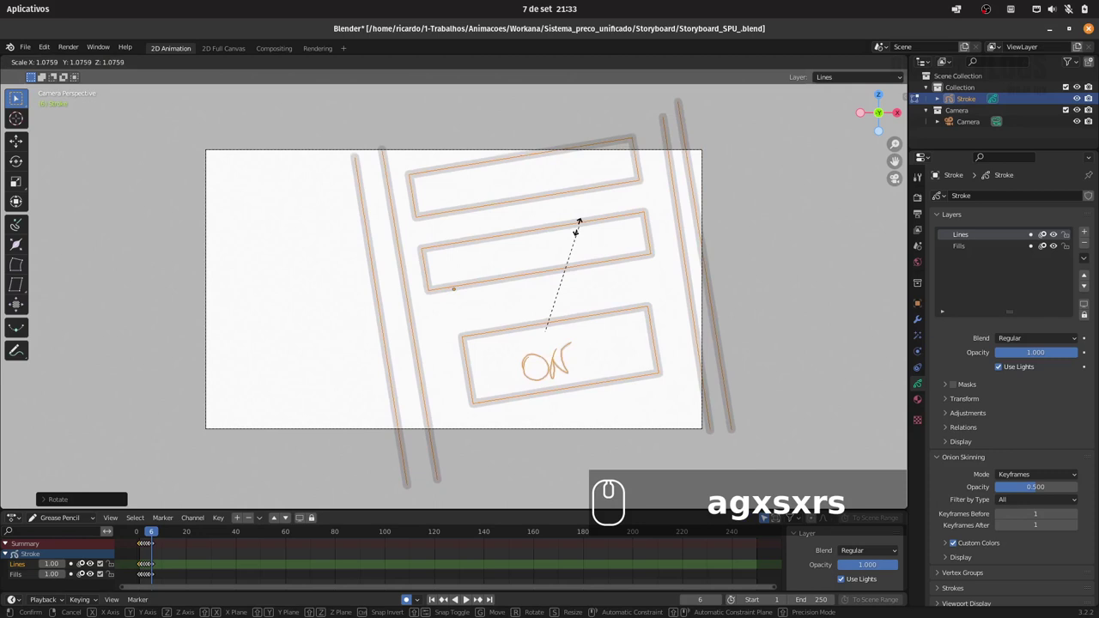
pyautogui.click(137, 569)
pyautogui.write('g')
pyautogui.click(136, 569)
# Back in Draw Mode, sketch a rough oval to the left of the phone
pyautogui.click(136, 568)
pyautogui.click(137, 569)
pyautogui.click(136, 568)
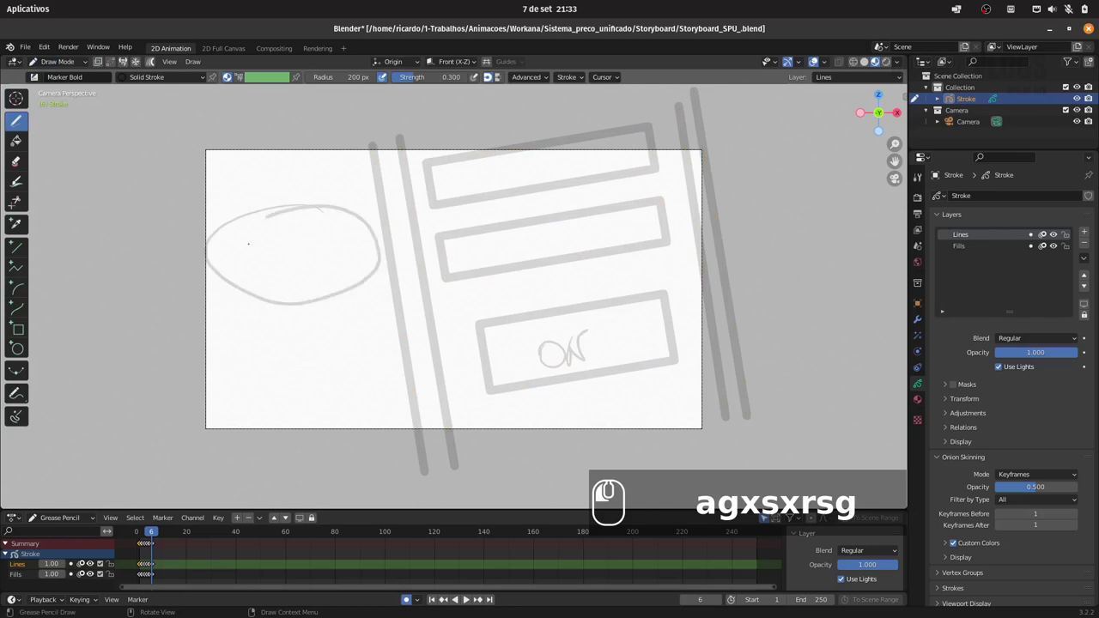
# Sketch the clock face with a second ring and bolder hands, undoing stray strokes
pyautogui.click(136, 569)
pyautogui.doubleClick(137, 568)
pyautogui.click(137, 568)
pyautogui.doubleClick(136, 569)
pyautogui.press('ctrl+z')
pyautogui.press('ctrl+z')
pyautogui.press('ctrl+z')
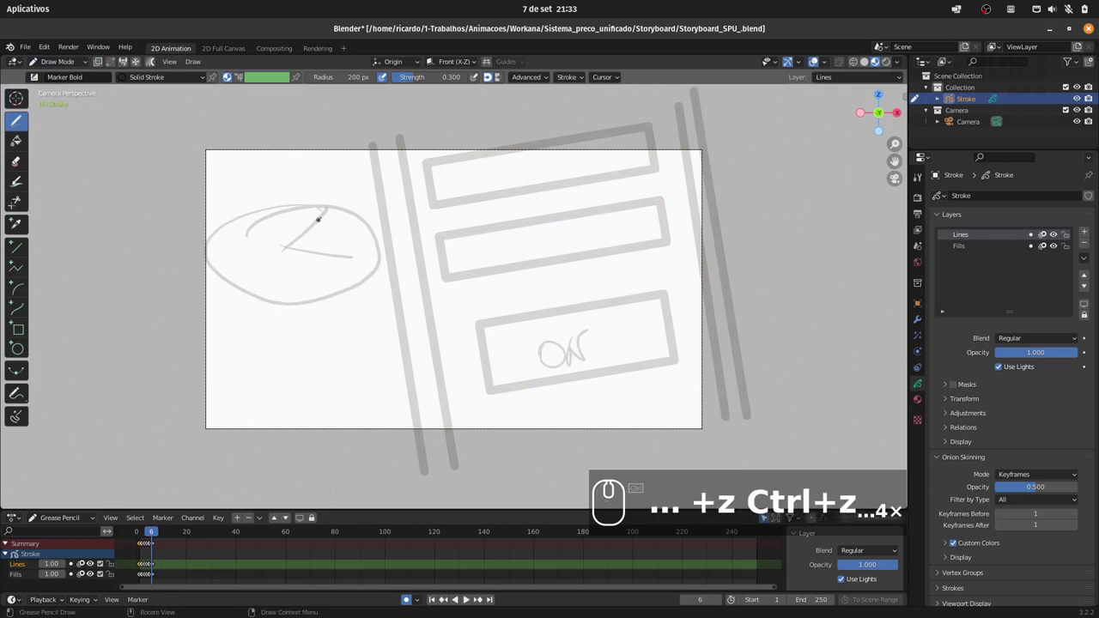
pyautogui.click(136, 568)
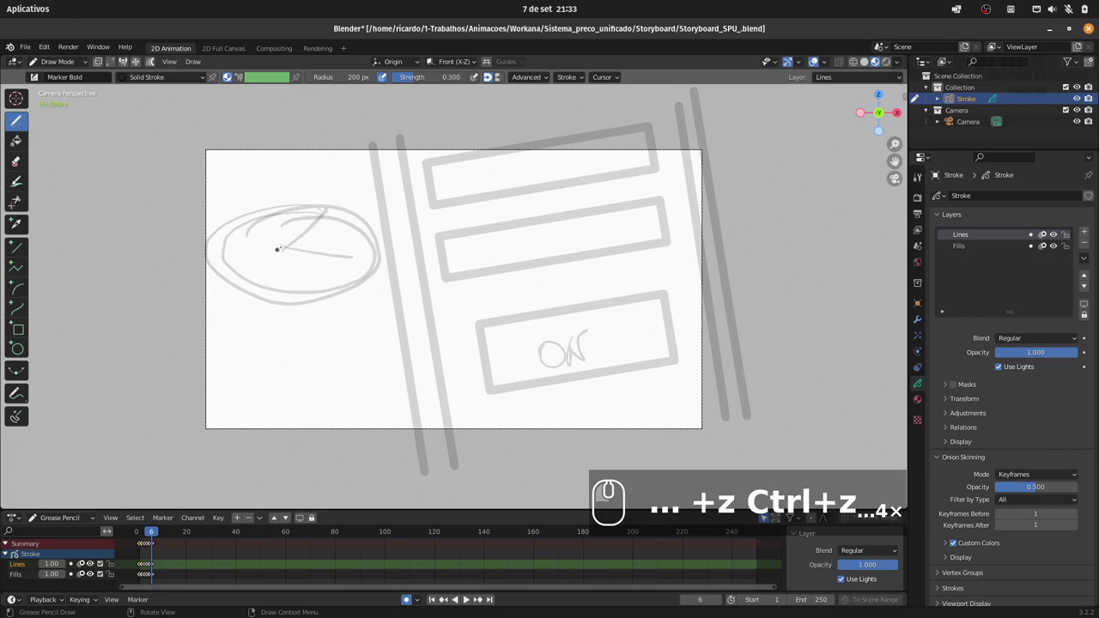
pyautogui.click(136, 569)
pyautogui.click(137, 568)
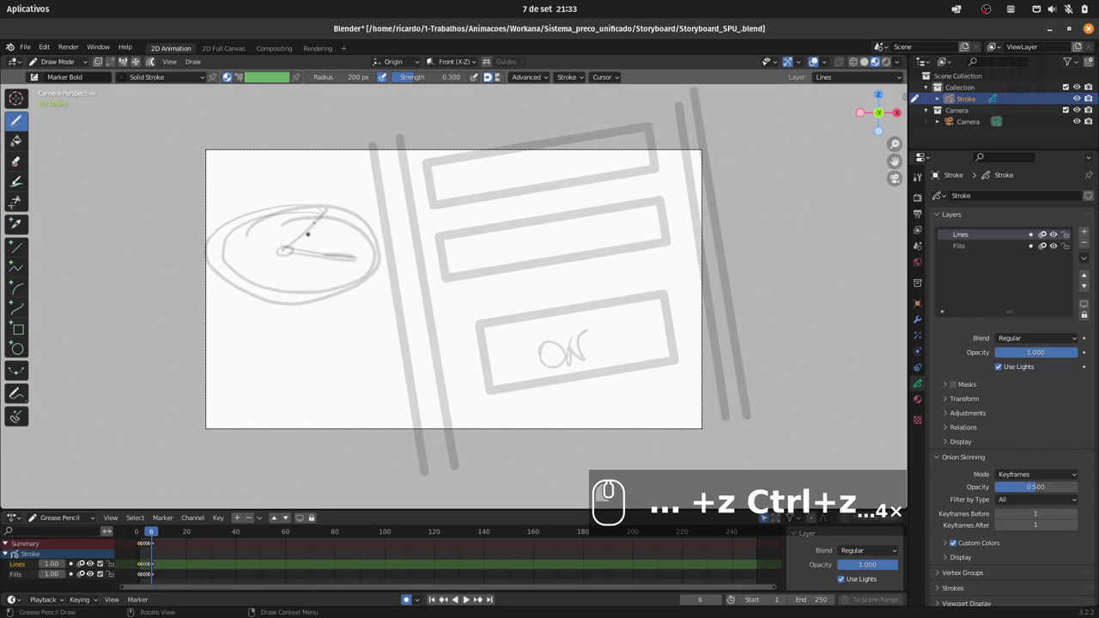
# Add motion lines around the clock and the 00:00 readout details
pyautogui.click(136, 569)
pyautogui.click(137, 568)
pyautogui.click(136, 569)
pyautogui.doubleClick(137, 569)
pyautogui.doubleClick(136, 569)
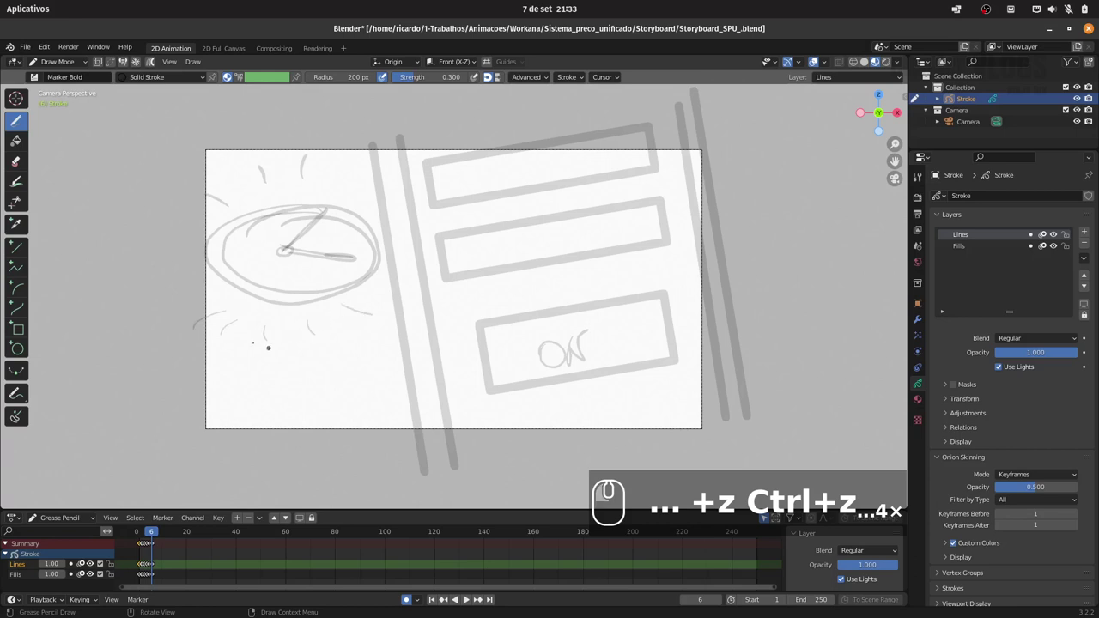
pyautogui.click(137, 569)
pyautogui.click(137, 568)
pyautogui.click(137, 569)
pyautogui.click(137, 569)
pyautogui.click(136, 568)
# Sketch the hand pressing the ON button with emphasis lines around it
pyautogui.click(136, 568)
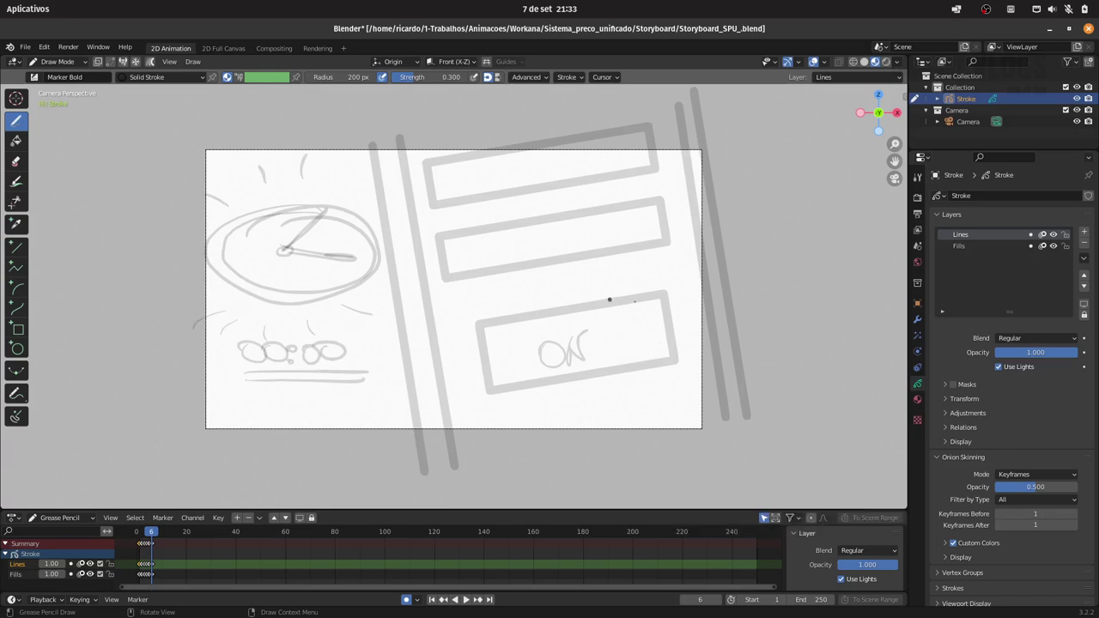
pyautogui.click(136, 569)
pyautogui.click(136, 568)
pyautogui.click(136, 569)
pyautogui.click(137, 568)
pyautogui.doubleClick(136, 568)
pyautogui.click(137, 568)
pyautogui.click(137, 568)
pyautogui.click(136, 569)
pyautogui.click(137, 568)
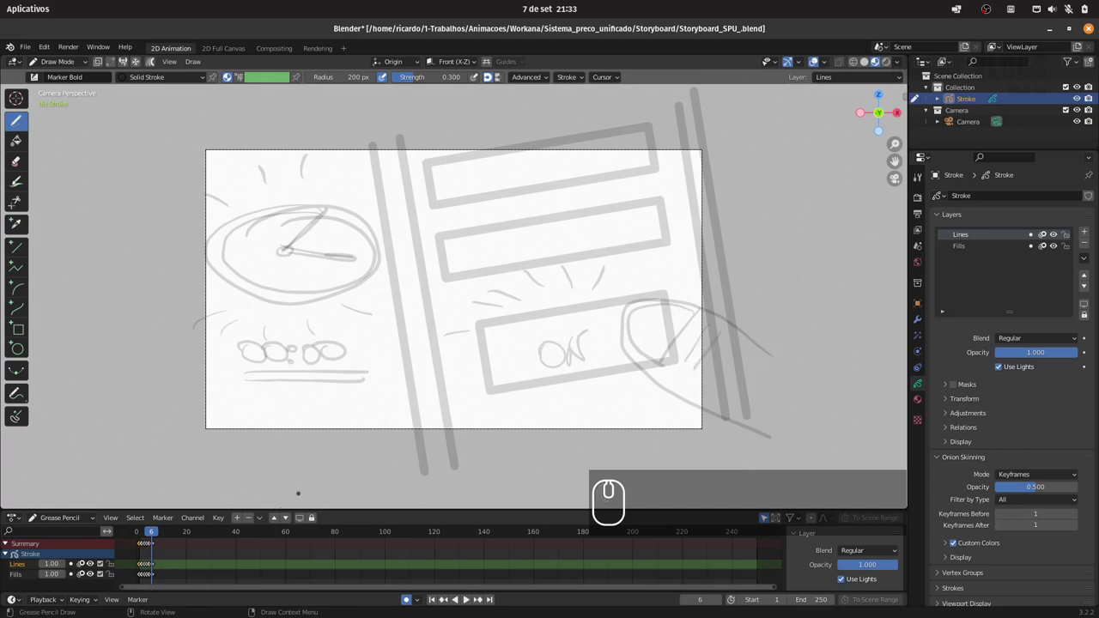
# Step to frame 7 and start a blank Grease Pencil keyframe there
pyautogui.press('Right')
pyautogui.click(136, 569)
pyautogui.click(136, 568)
pyautogui.click(137, 568)
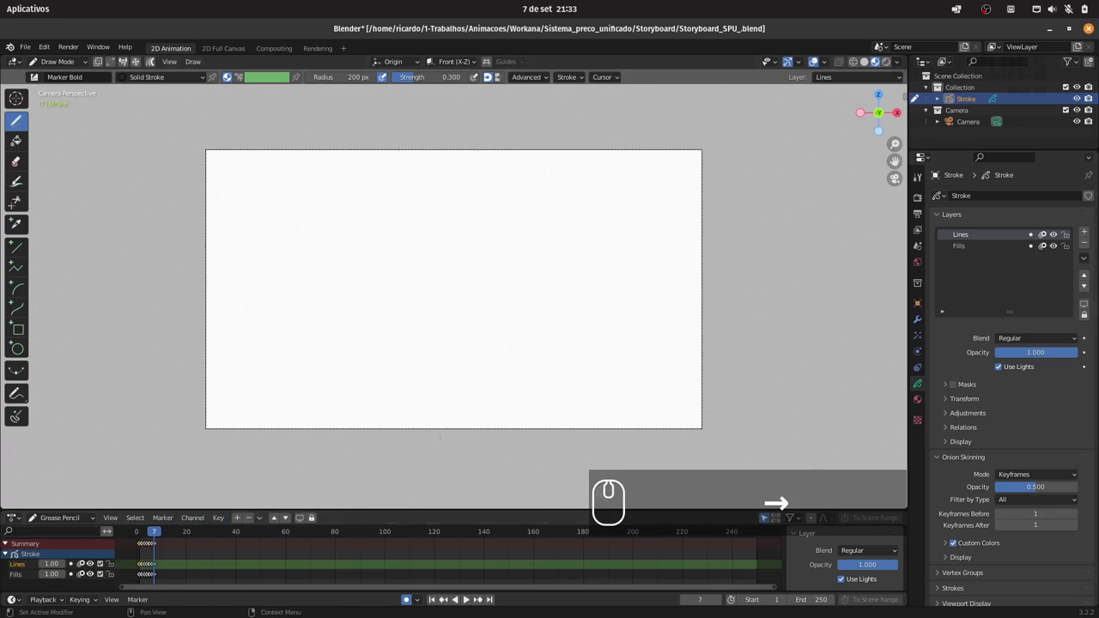
# Draw the long oval base and first figure strokes, undoing the unwanted ones
pyautogui.click(136, 568)
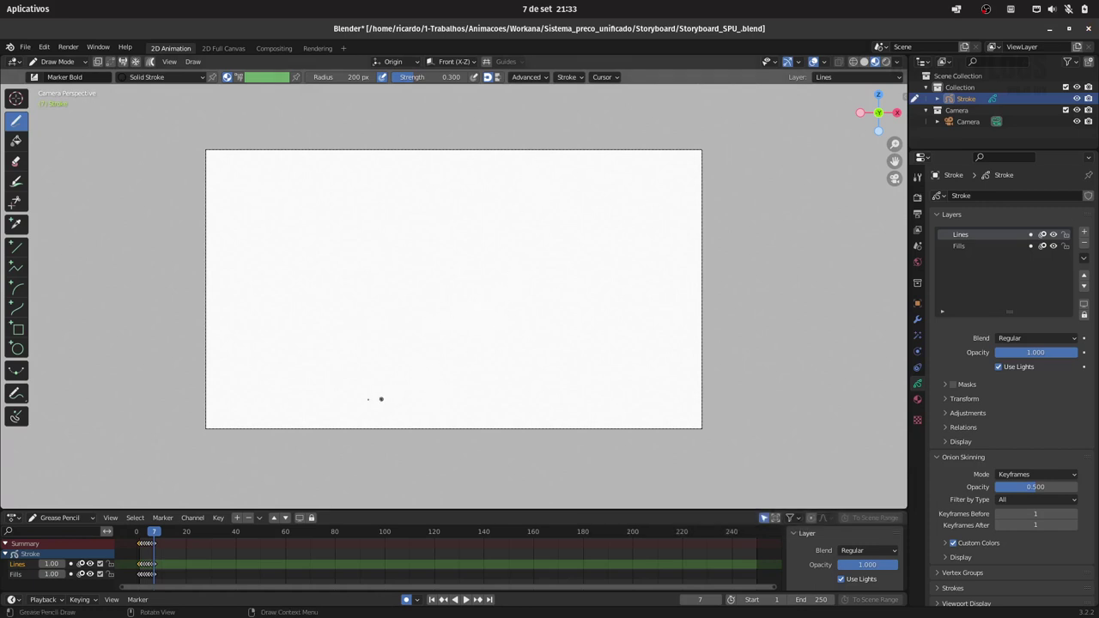
pyautogui.click(139, 569)
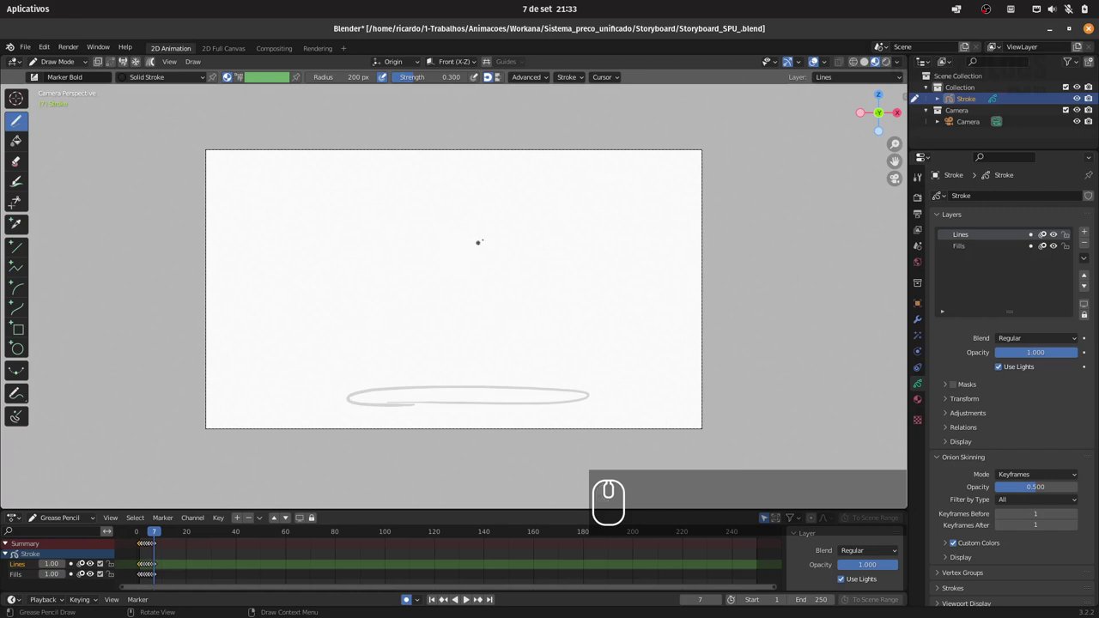
pyautogui.click(139, 569)
pyautogui.click(139, 569)
pyautogui.click(139, 568)
pyautogui.click(139, 569)
pyautogui.press('ctrl+z')
pyautogui.press('ctrl+z')
pyautogui.press('ctrl+z')
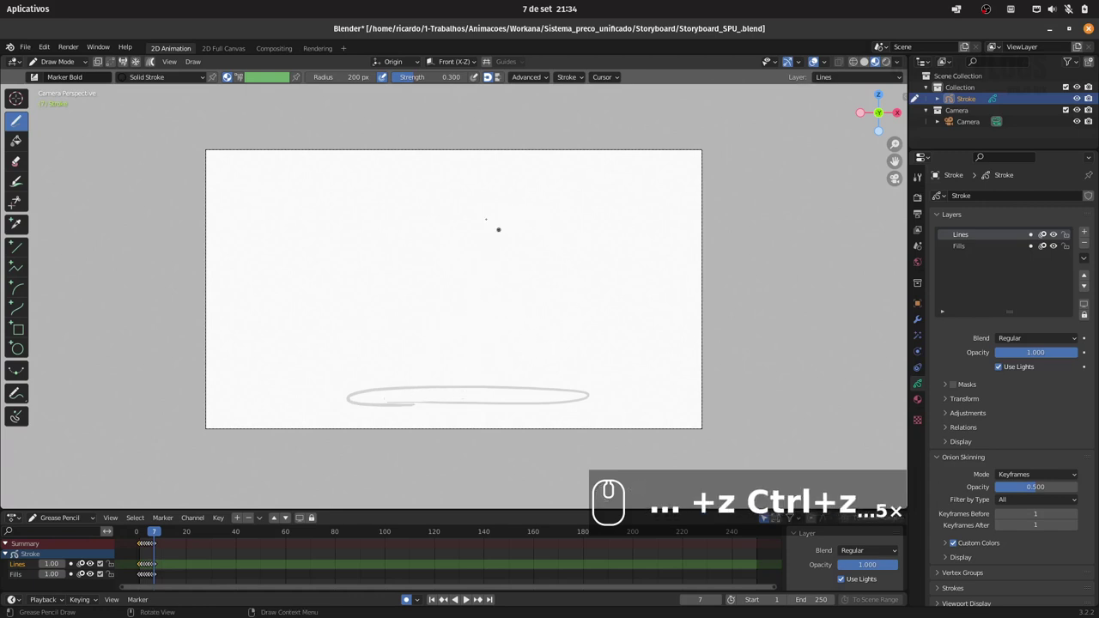
# Sketch the crouching figure's back, legs, feet, head, arms and the small card in hand
pyautogui.click(139, 569)
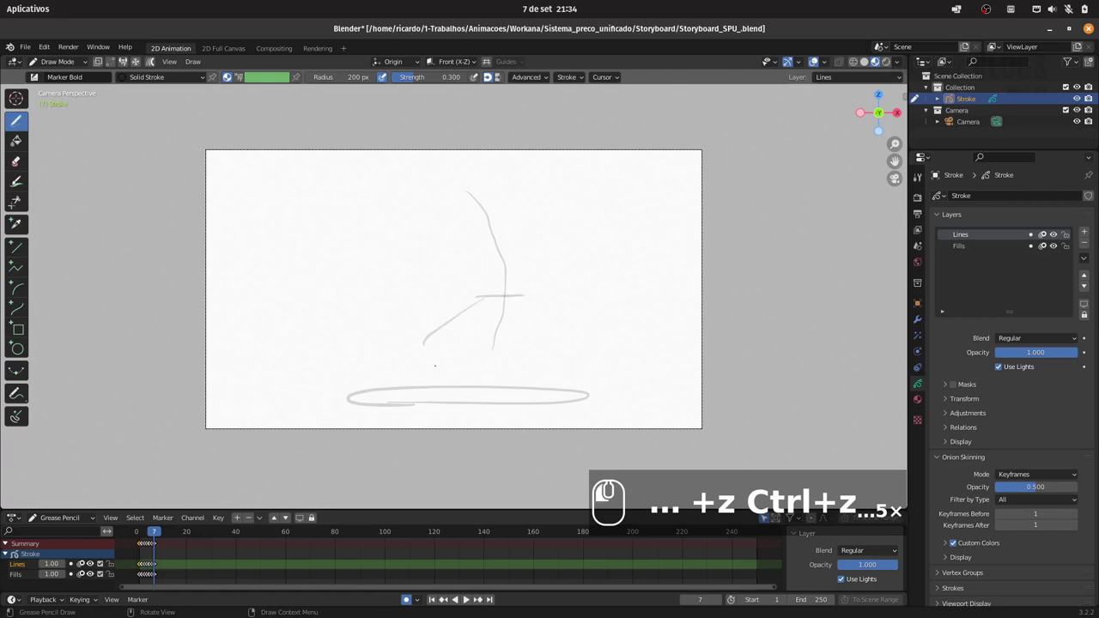
pyautogui.click(139, 568)
pyautogui.click(139, 568)
pyautogui.click(139, 568)
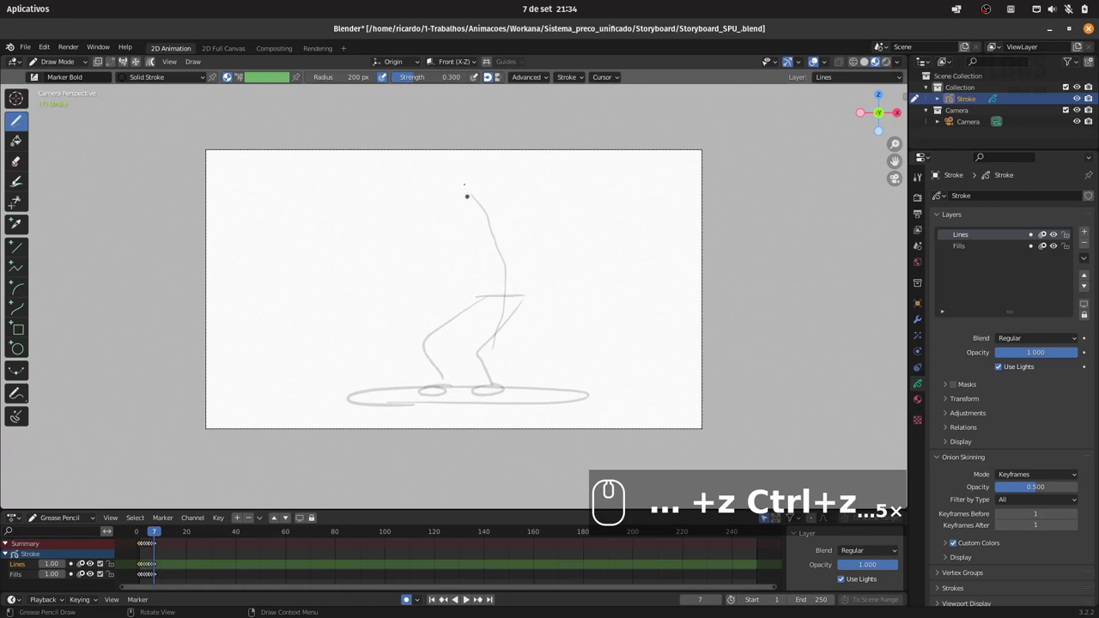
pyautogui.click(139, 568)
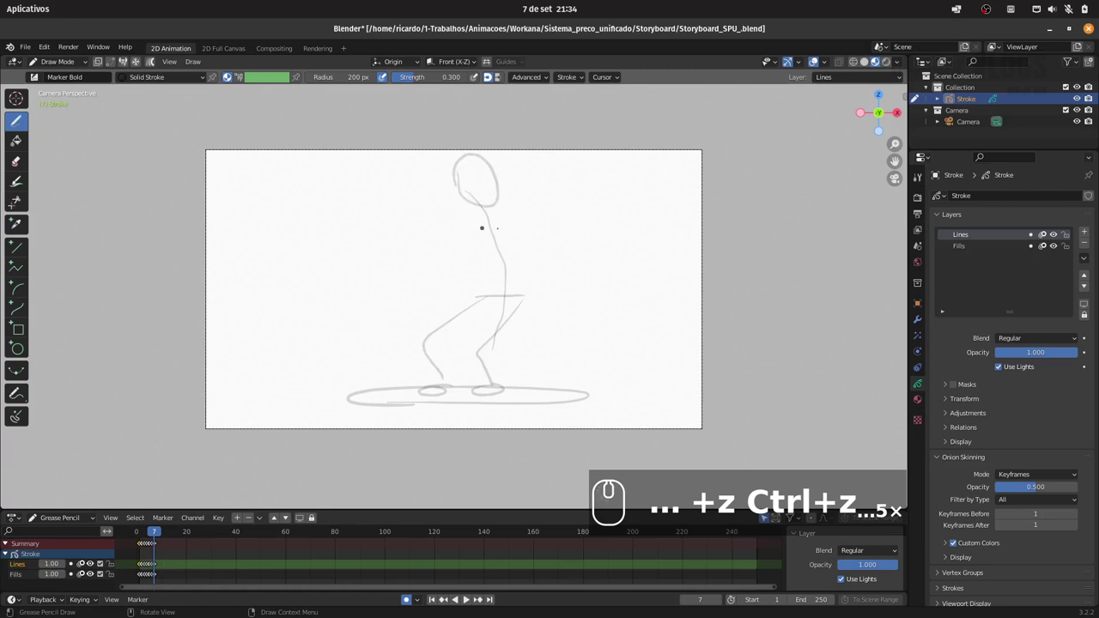
pyautogui.click(139, 568)
pyautogui.click(139, 569)
pyautogui.click(140, 569)
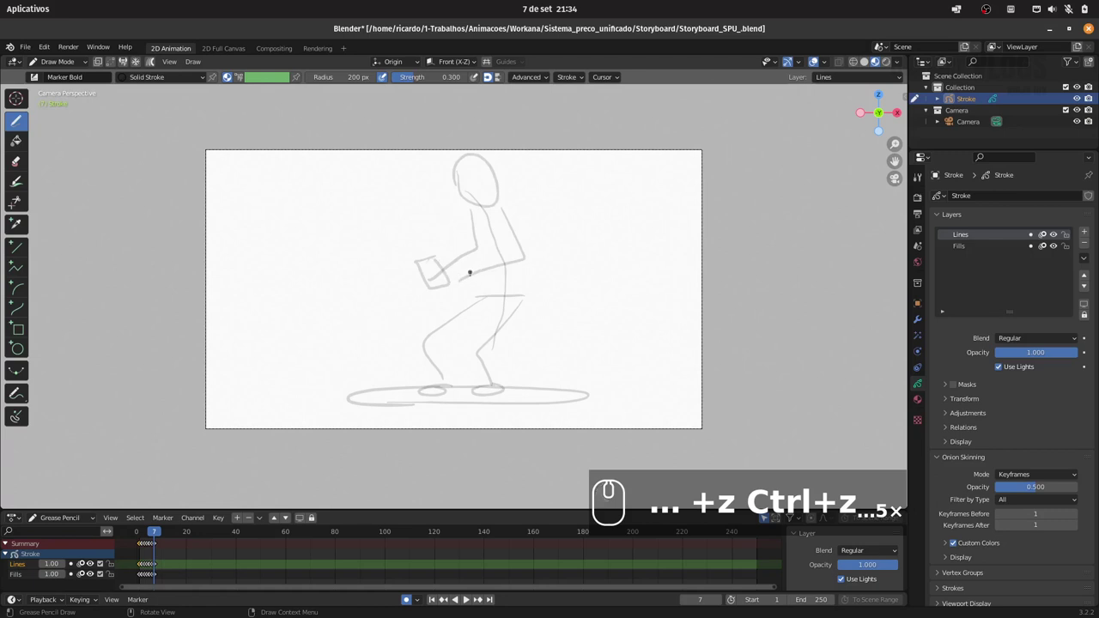
# Add the cap, motion lines around the head and extra lines on the legs
pyautogui.click(139, 569)
pyautogui.click(139, 568)
pyautogui.click(139, 569)
pyautogui.click(139, 568)
pyautogui.doubleClick(139, 569)
pyautogui.click(139, 568)
pyautogui.click(139, 569)
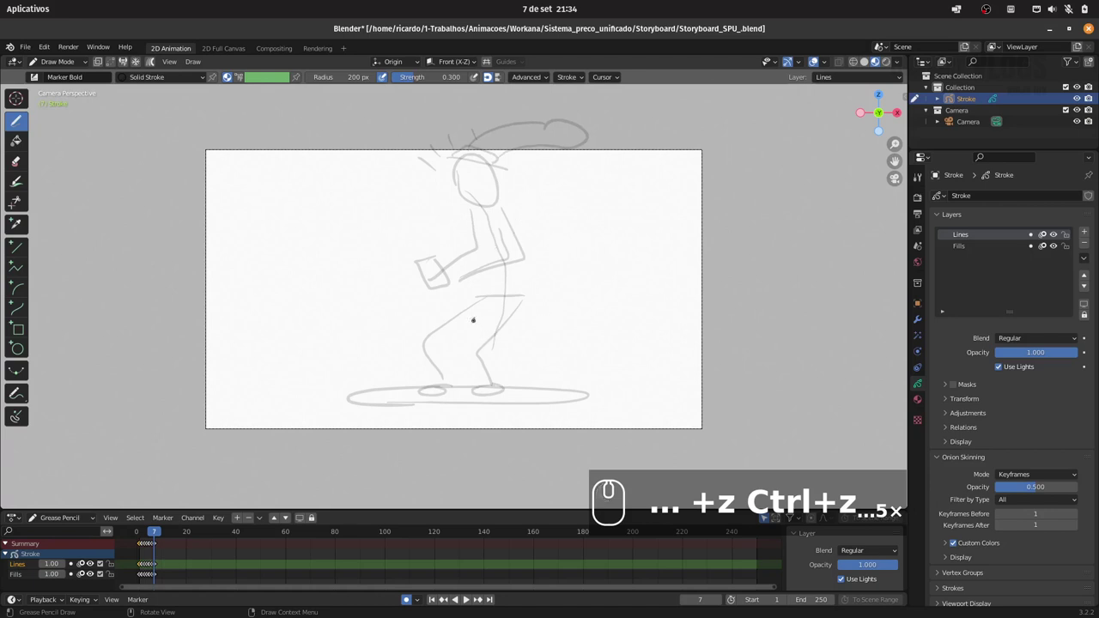
pyautogui.click(139, 568)
pyautogui.click(140, 569)
pyautogui.click(139, 569)
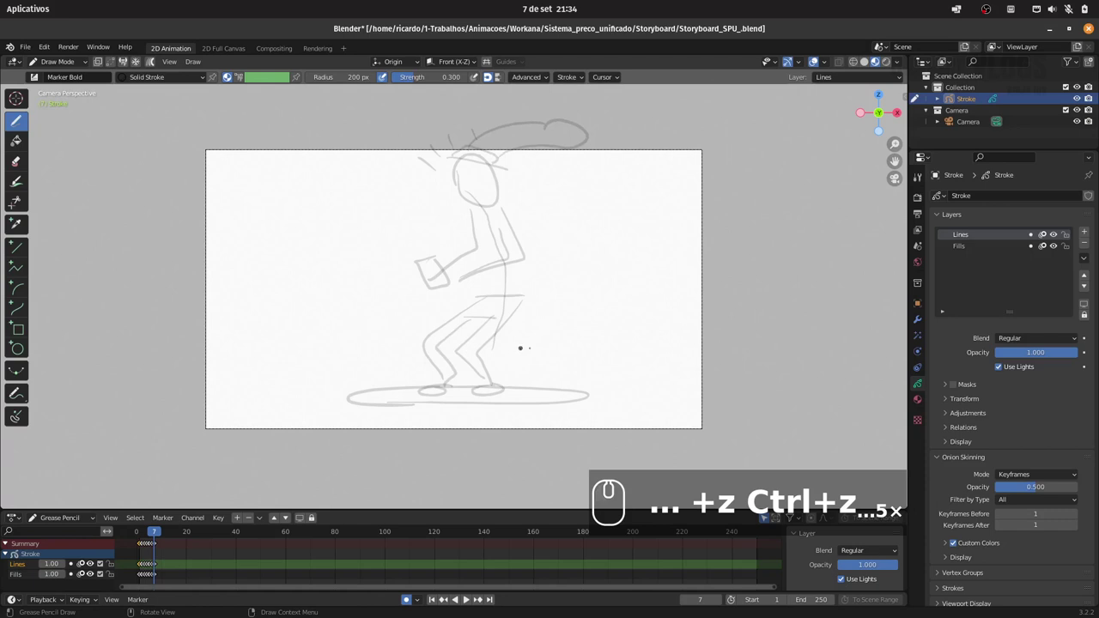
# Undo a stray mark left of the figure and switch to Edit Mode
pyautogui.click(139, 568)
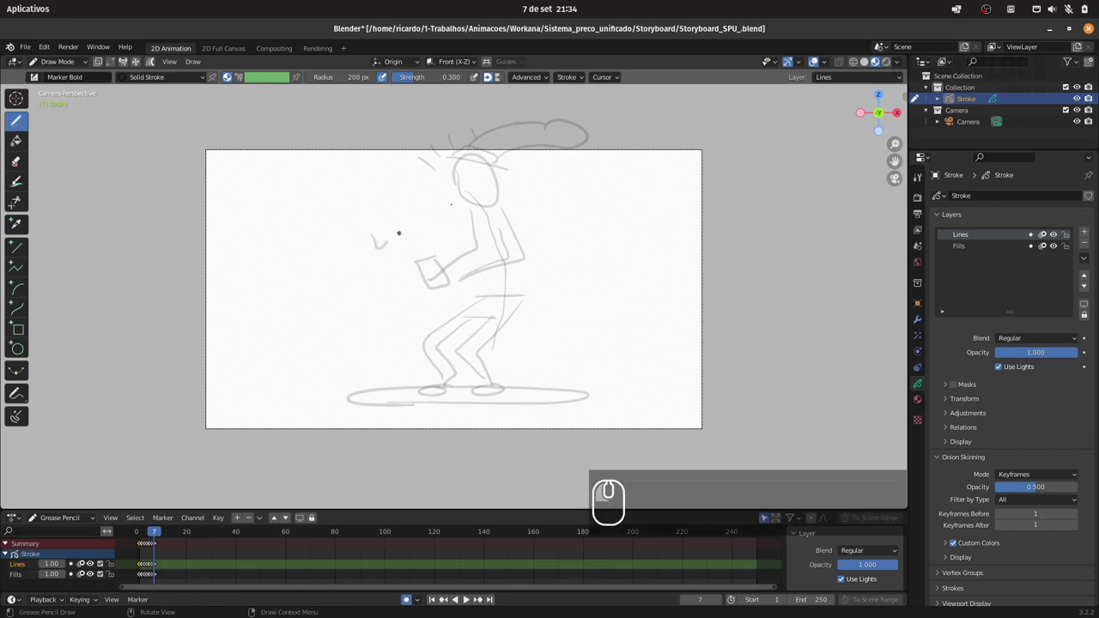
pyautogui.click(139, 568)
pyautogui.press('ctrl+z')
pyautogui.press('ctrl+z')
pyautogui.click(139, 569)
pyautogui.click(139, 568)
# Select the whole figure sketch, move it to the right side, and return to Draw Mode
pyautogui.press('a')
pyautogui.press('g')
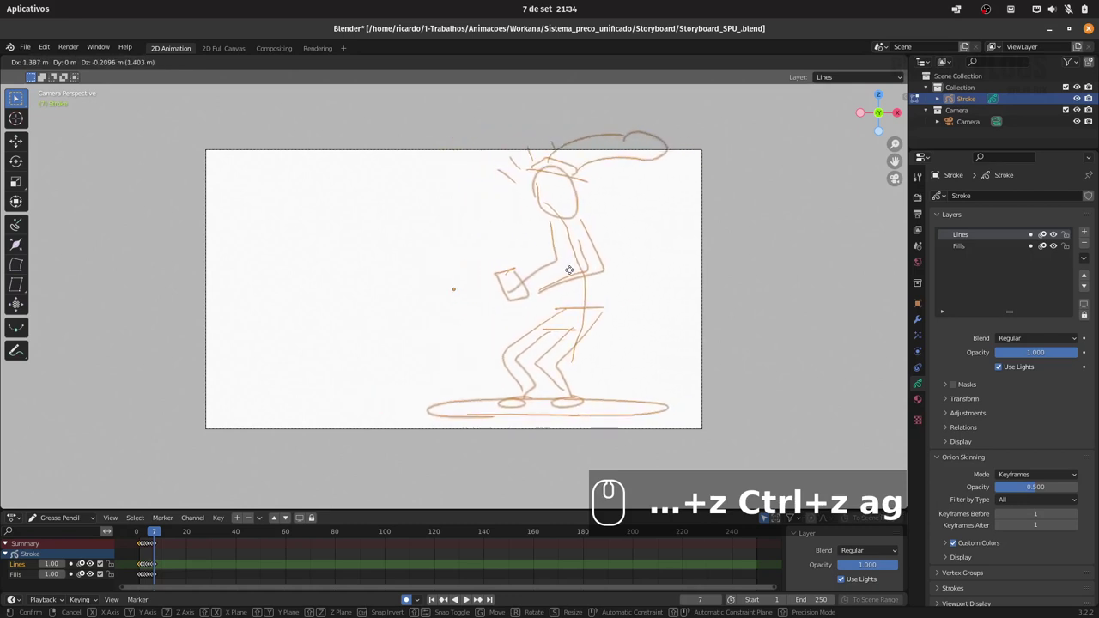
pyautogui.click(139, 568)
pyautogui.click(139, 568)
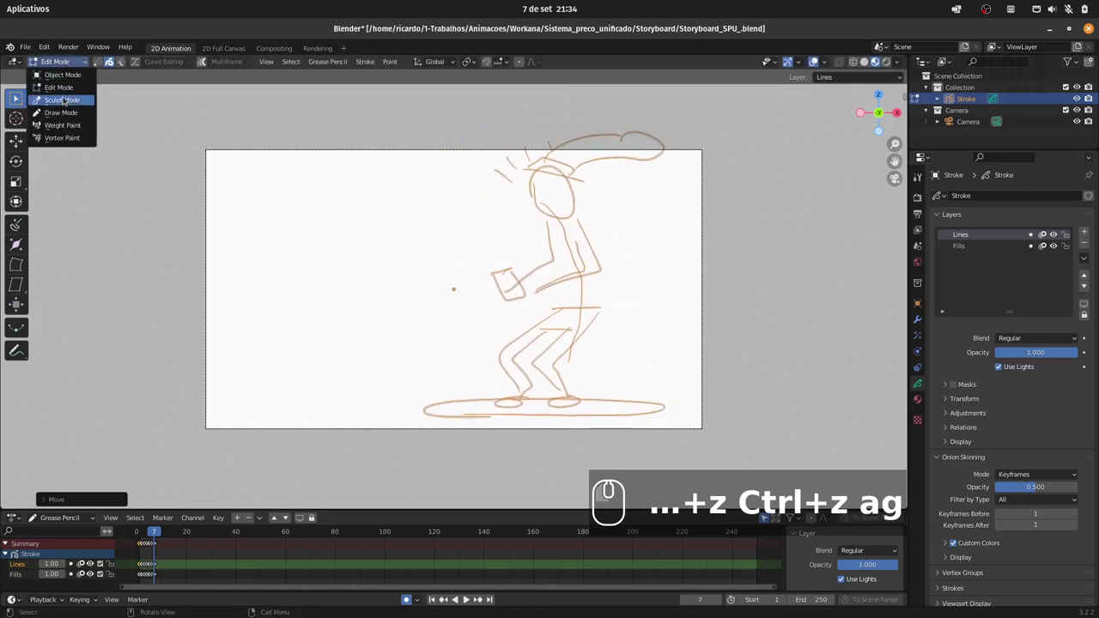
pyautogui.click(139, 569)
# Draw a test stroke at the top left and undo it
pyautogui.write('ag')
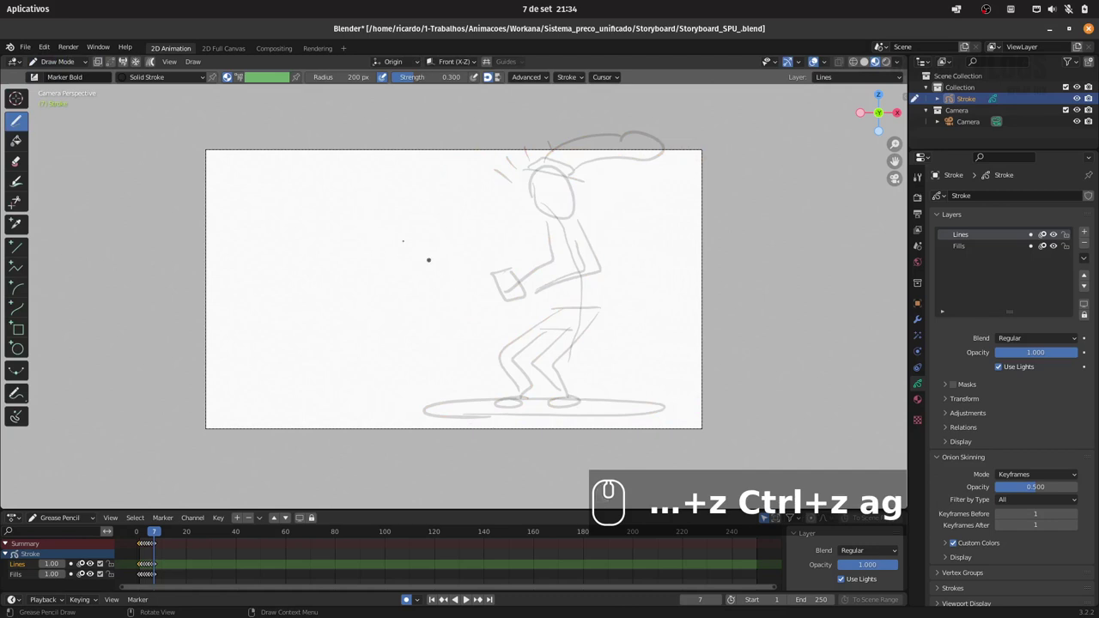
pyautogui.click(140, 569)
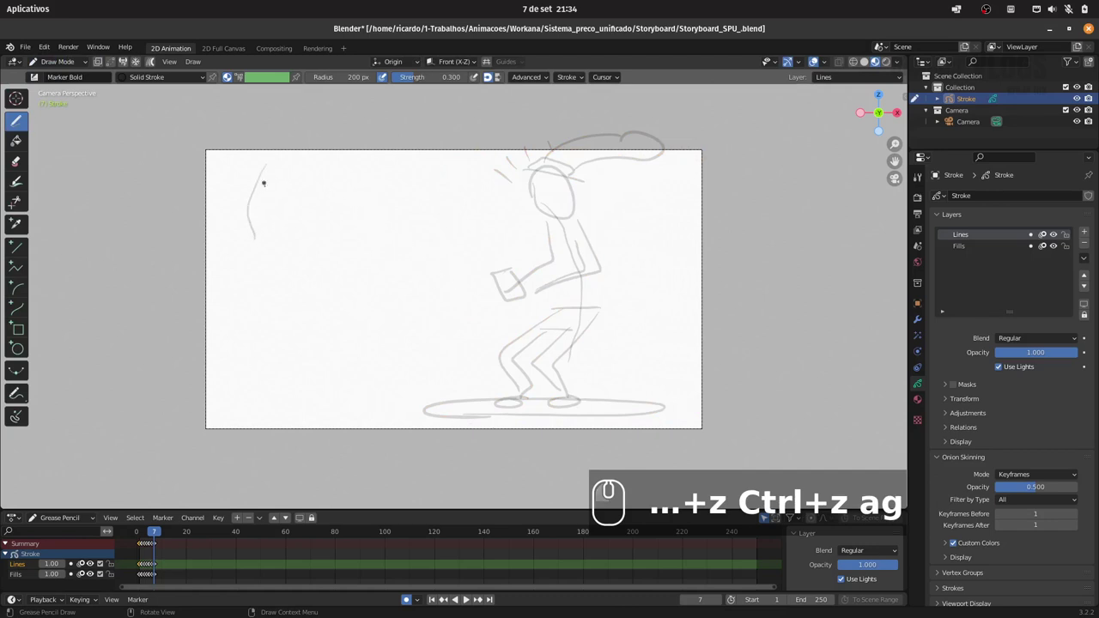
pyautogui.press('ctrl+z')
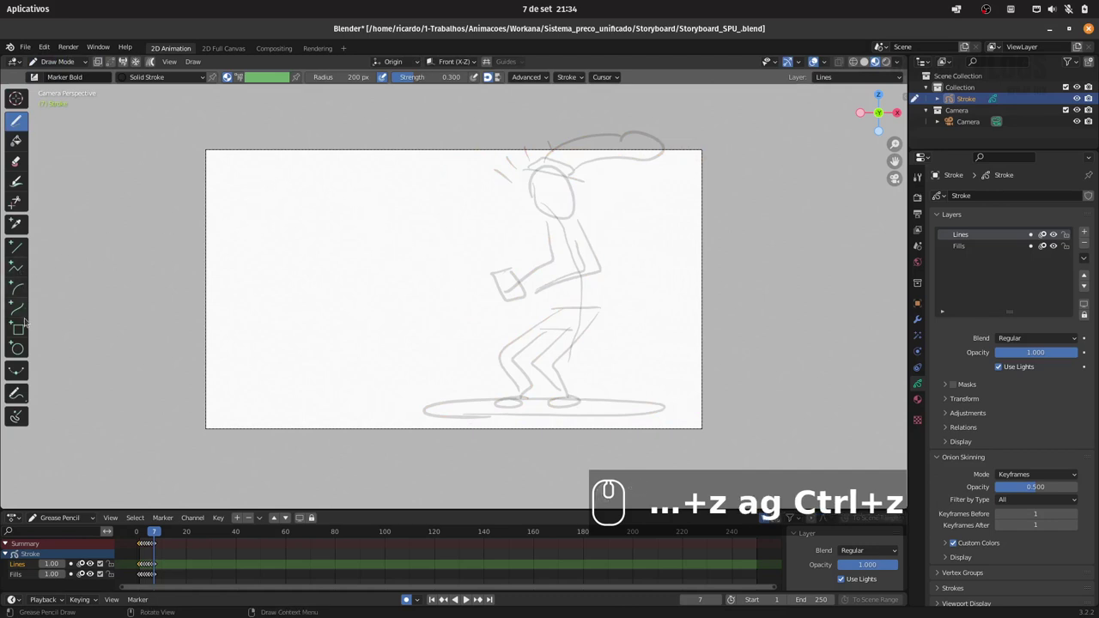
# Draw a caption box at top left with the Box tool and a freehand pointer toward the figure
pyautogui.click(139, 568)
pyautogui.click(139, 568)
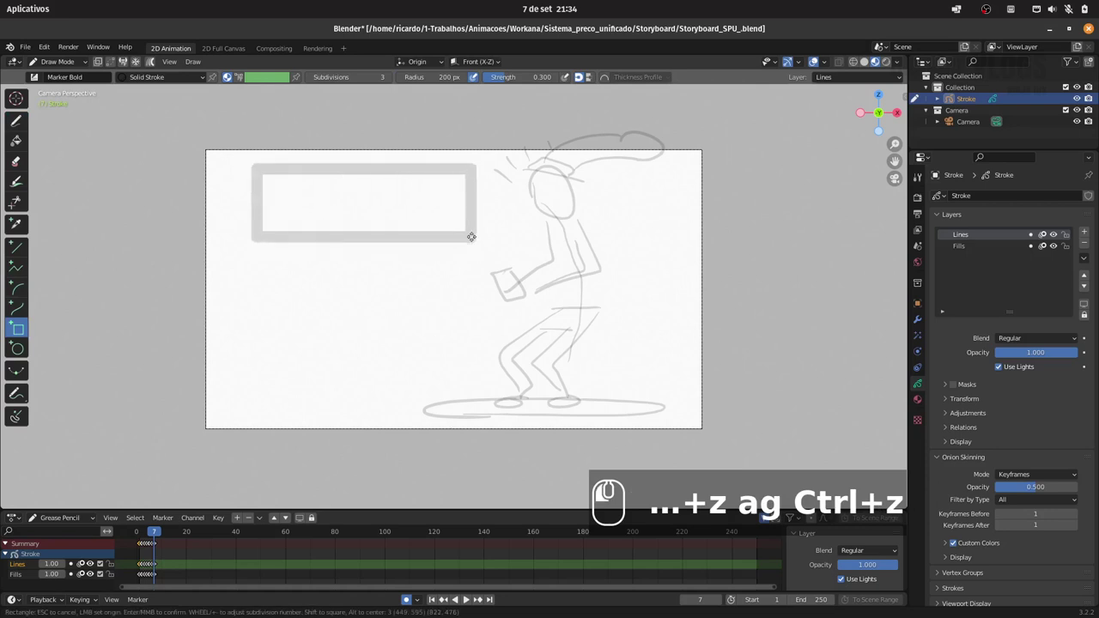
pyautogui.press('Return')
pyautogui.click(139, 569)
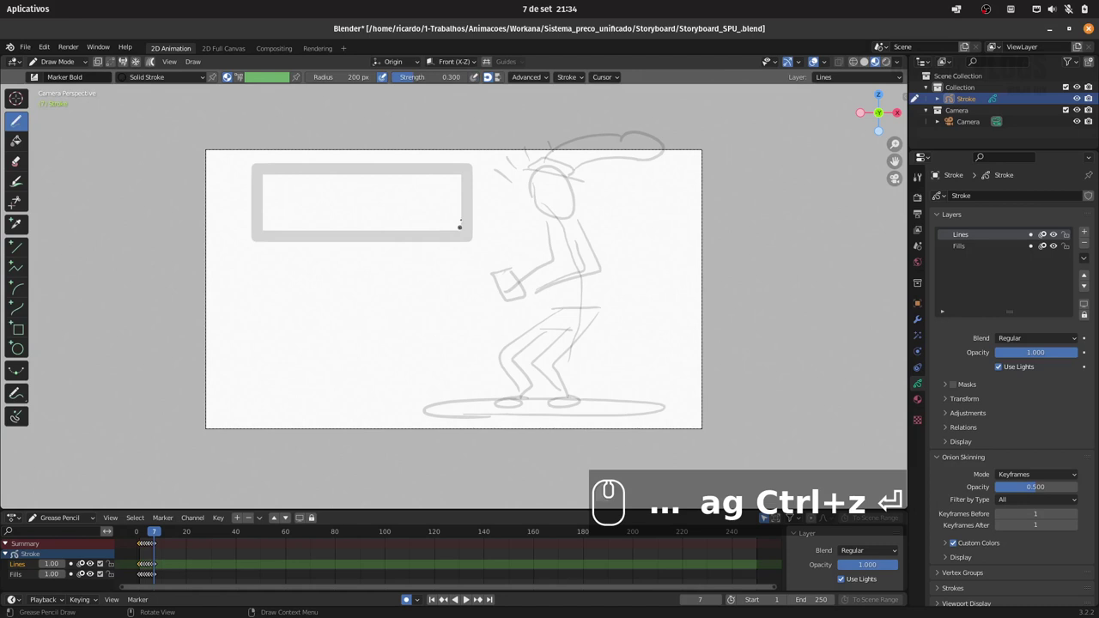
pyautogui.click(140, 568)
pyautogui.click(139, 569)
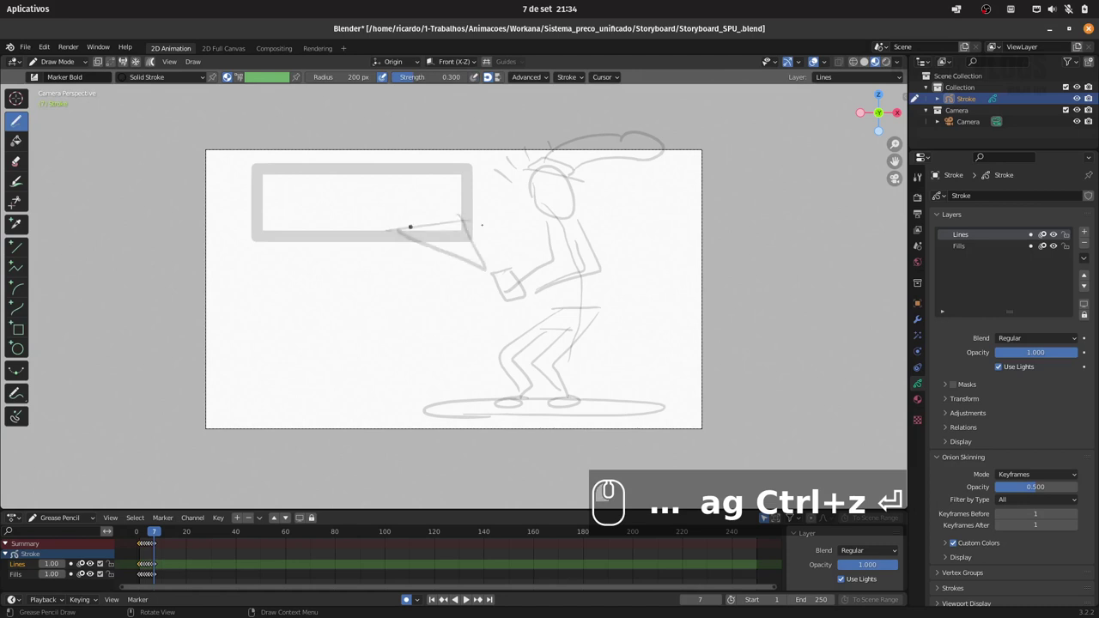
# Handwrite 'texto valor' inside the caption box and underline valor
pyautogui.click(139, 568)
pyautogui.click(139, 568)
pyautogui.click(140, 569)
pyautogui.click(139, 569)
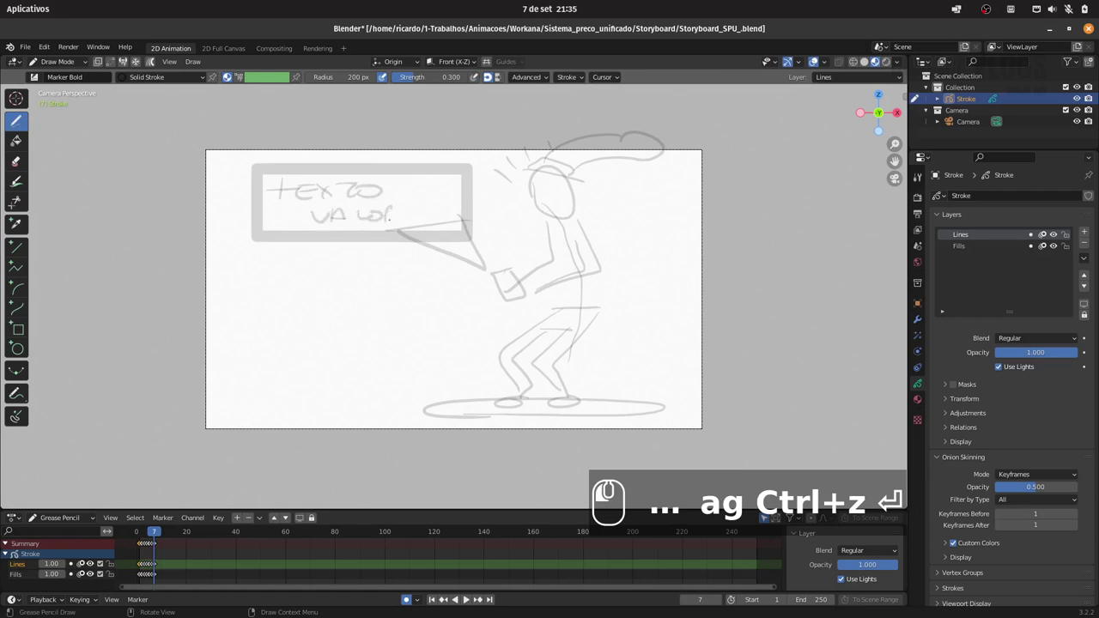
pyautogui.click(139, 569)
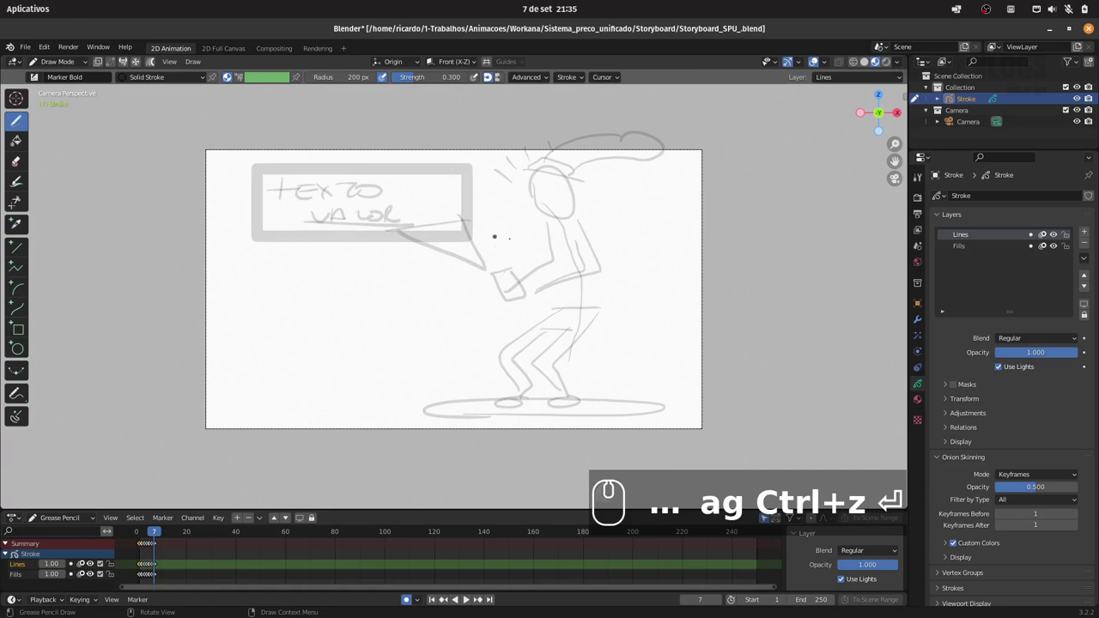
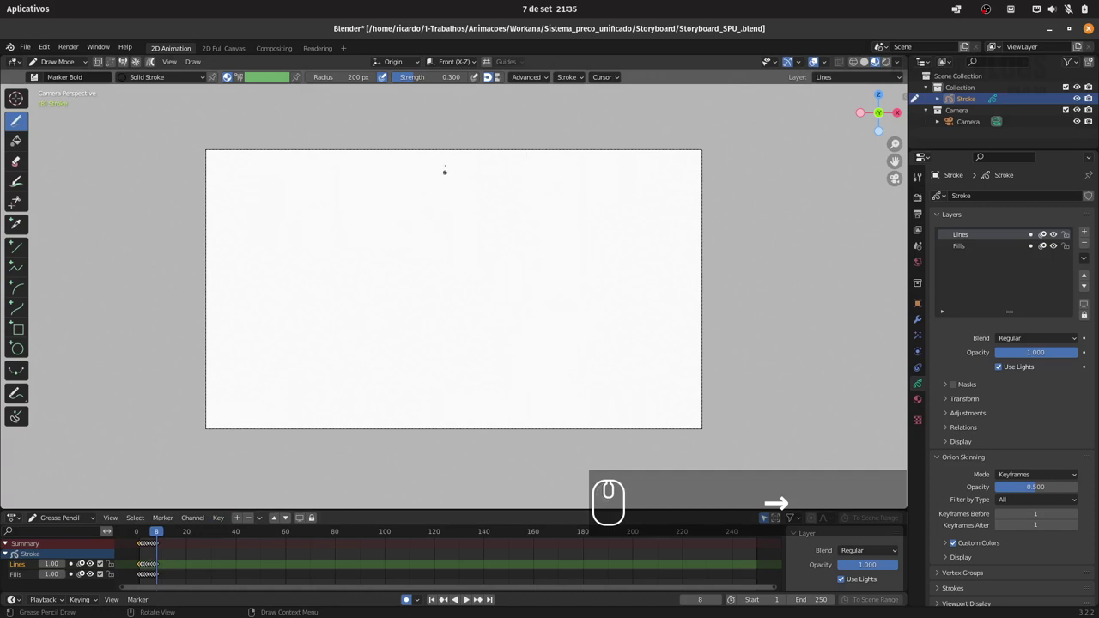
# Sketch a long curve across frame 8 and a large centred oval outline with the Circle tool
pyautogui.click(139, 569)
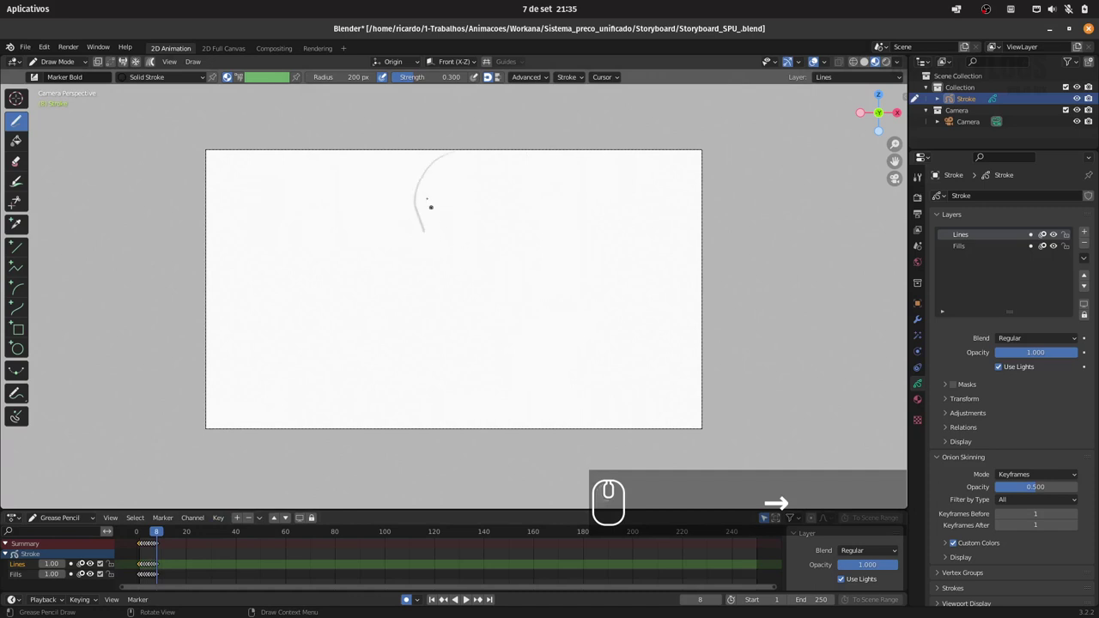
pyautogui.click(139, 569)
pyautogui.press('ctrl+z')
pyautogui.press('ctrl+z')
pyautogui.click(140, 568)
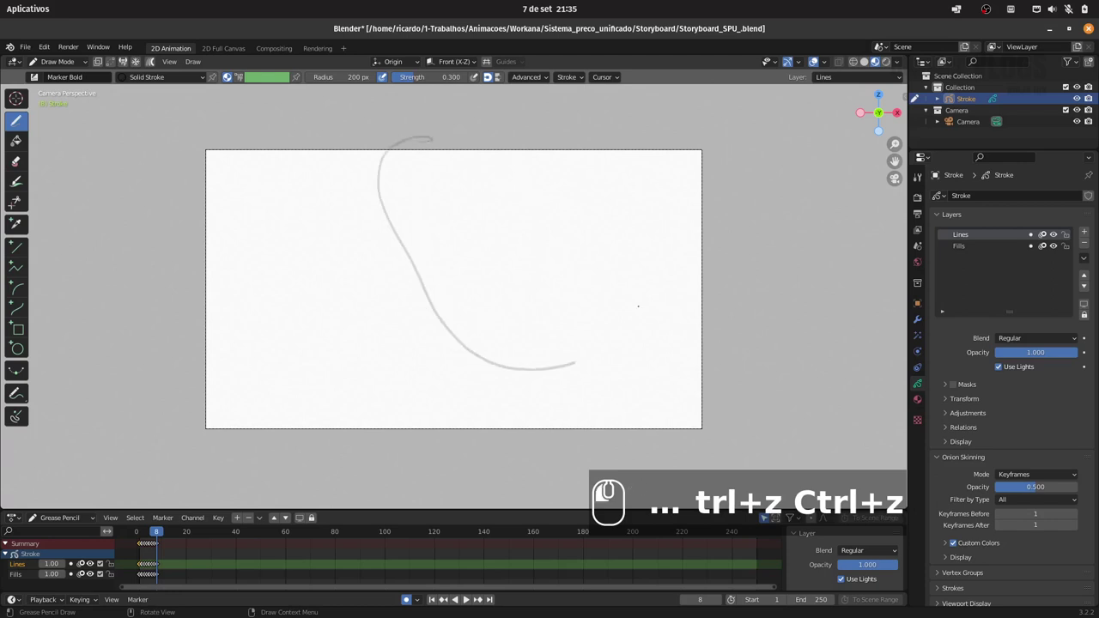
pyautogui.click(139, 568)
pyautogui.click(139, 569)
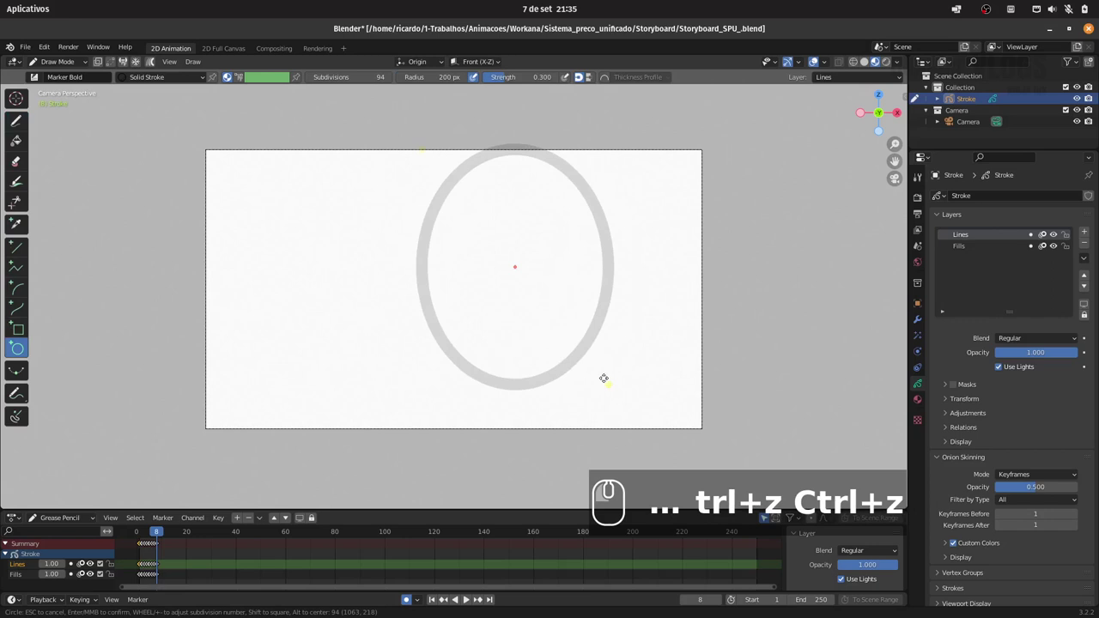
pyautogui.press('Return')
pyautogui.click(139, 568)
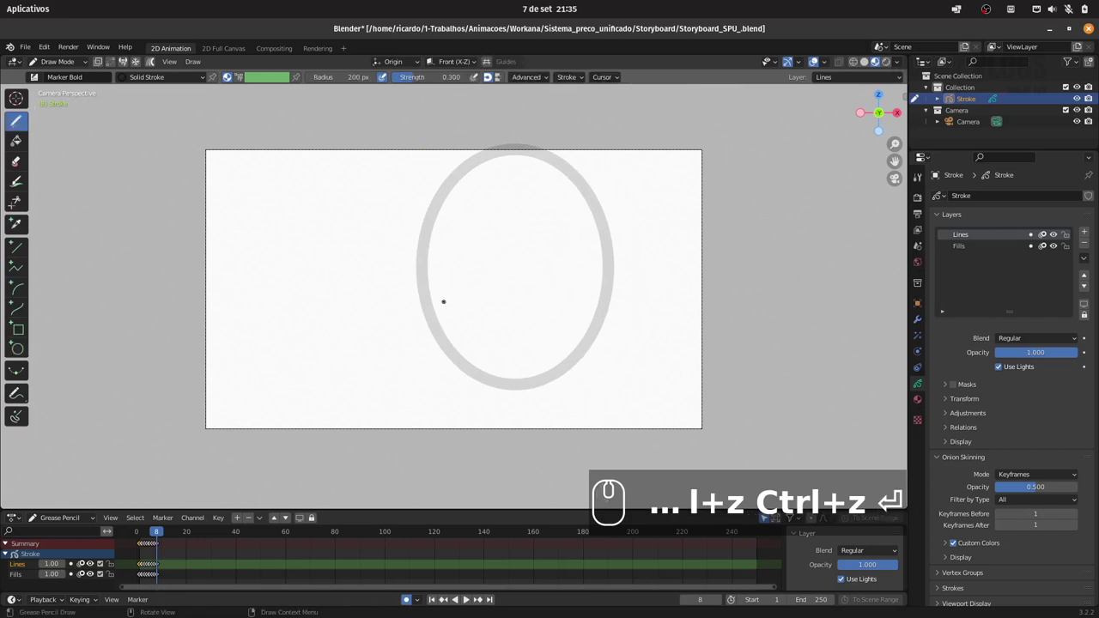
# Draw the face inside the oval: eyes, nose and a wide toothy smile
pyautogui.click(139, 568)
pyautogui.click(139, 569)
pyautogui.click(139, 569)
pyautogui.click(139, 568)
pyautogui.click(139, 568)
pyautogui.click(139, 569)
pyautogui.click(139, 568)
pyautogui.click(139, 569)
pyautogui.click(139, 568)
pyautogui.click(139, 568)
pyautogui.click(139, 569)
pyautogui.click(139, 568)
pyautogui.click(139, 569)
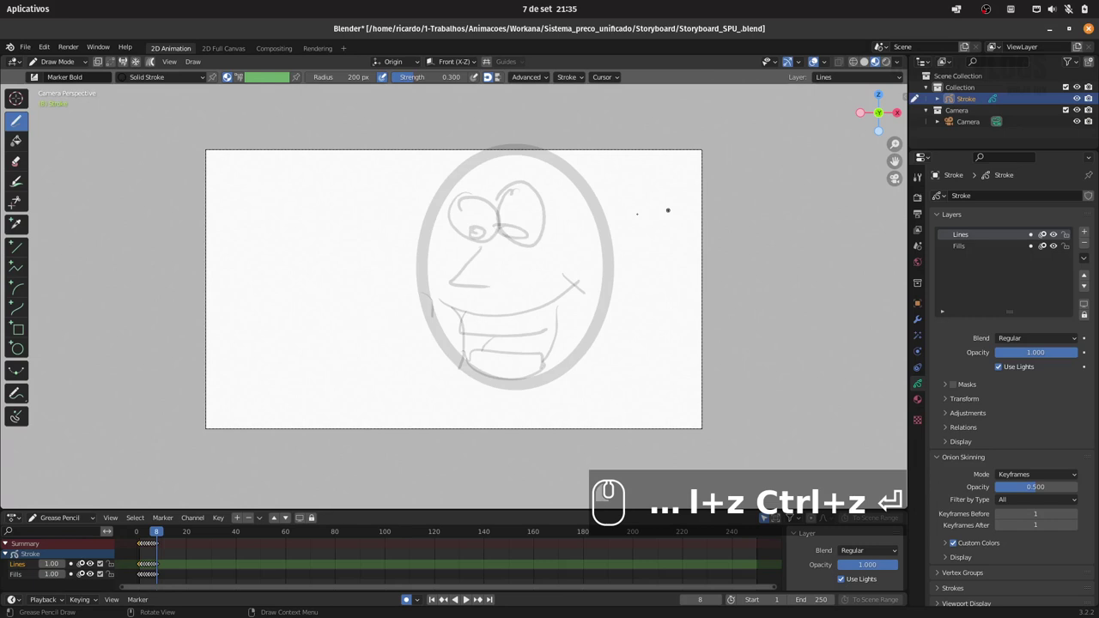
# Add a cap with a long brim extended to the right over the head
pyautogui.click(139, 569)
pyautogui.doubleClick(139, 569)
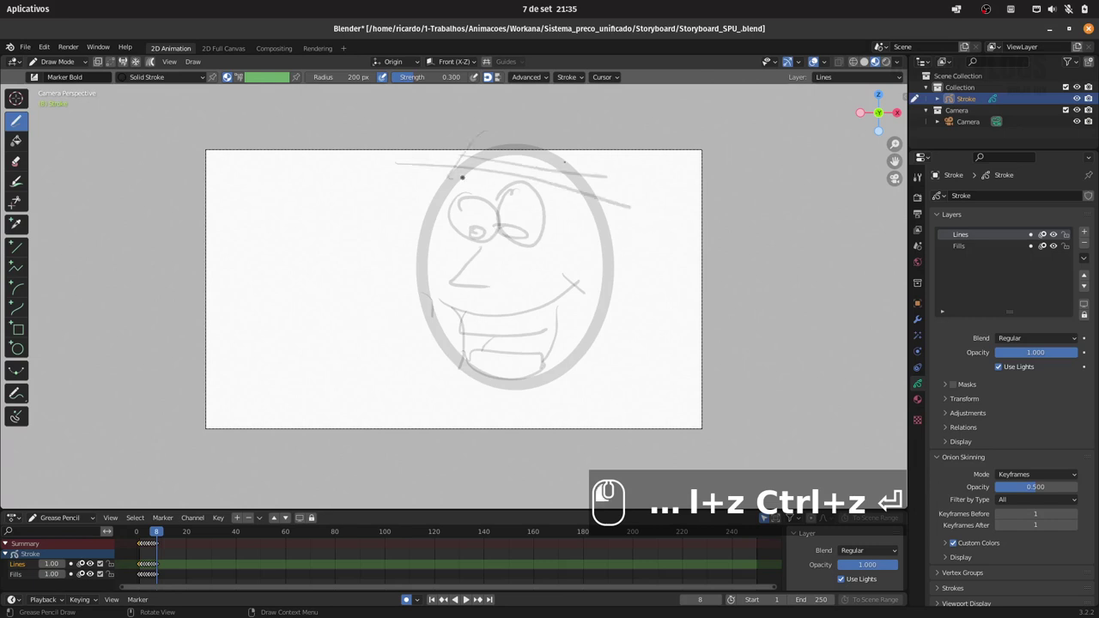
pyautogui.click(139, 568)
pyautogui.click(139, 568)
pyautogui.click(139, 569)
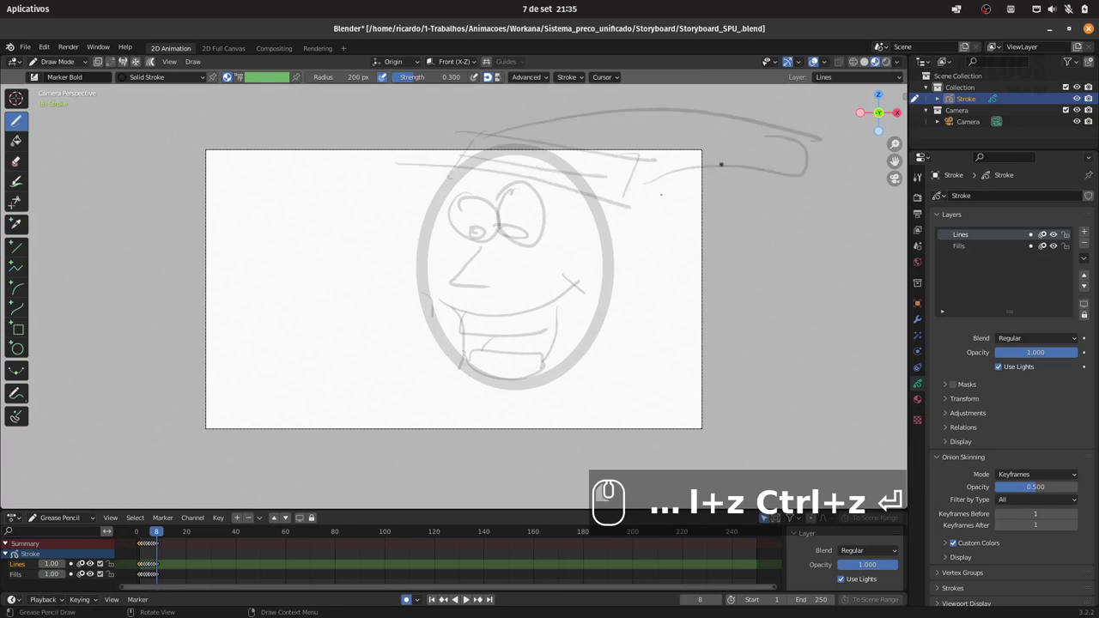
pyautogui.doubleClick(139, 568)
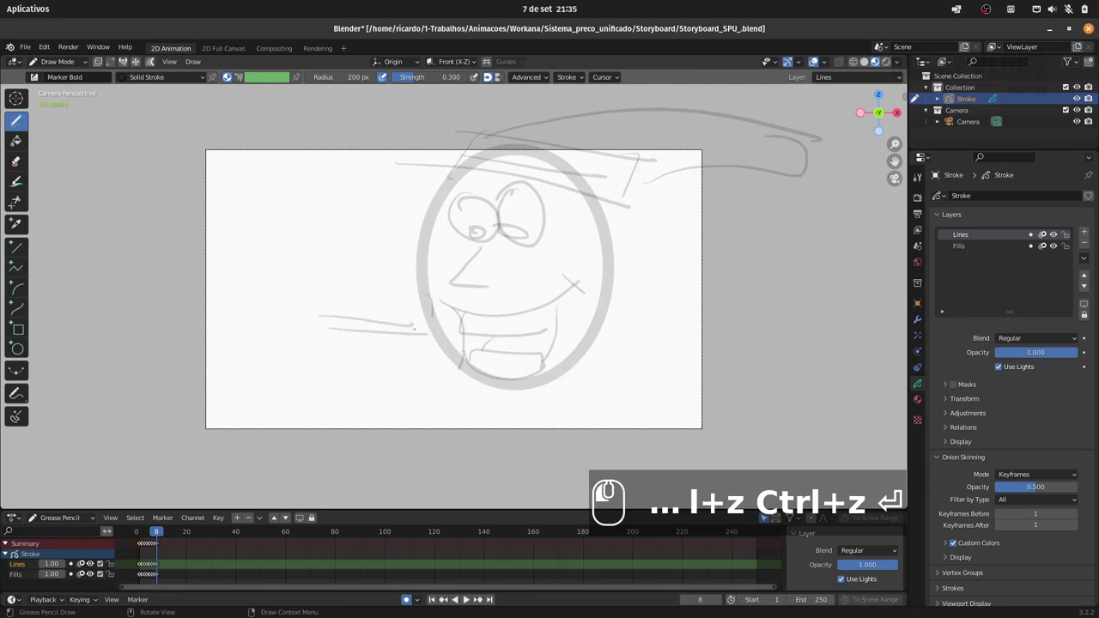
# Sketch a hand shape at lower left surrounded by burst lines
pyautogui.click(139, 569)
pyautogui.click(139, 568)
pyautogui.click(139, 568)
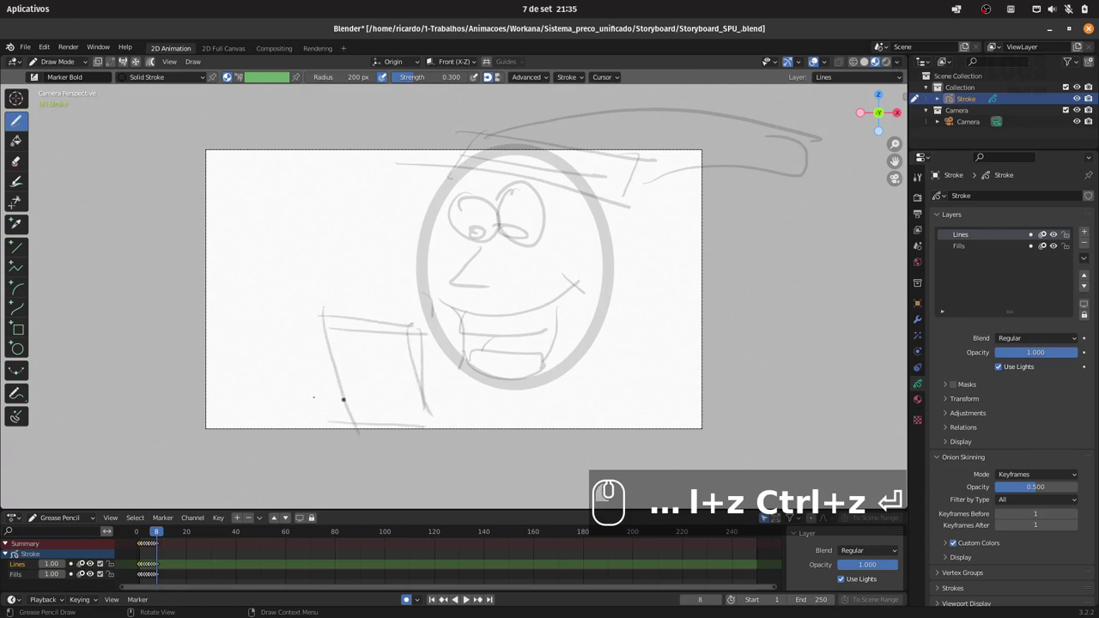
pyautogui.click(139, 569)
pyautogui.click(139, 568)
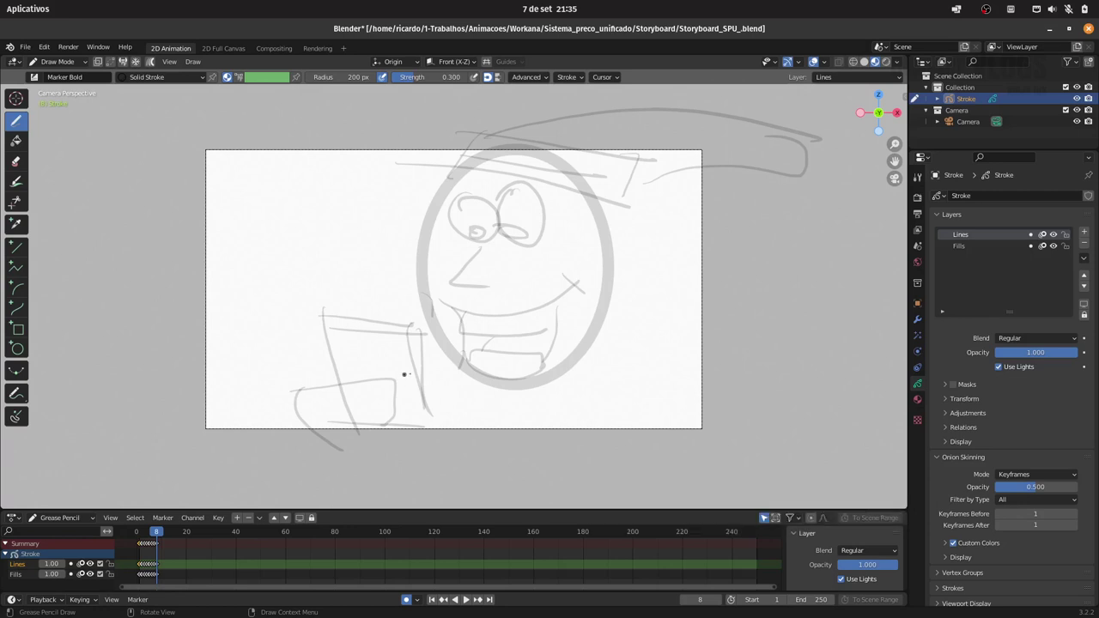
pyautogui.click(139, 568)
pyautogui.click(139, 569)
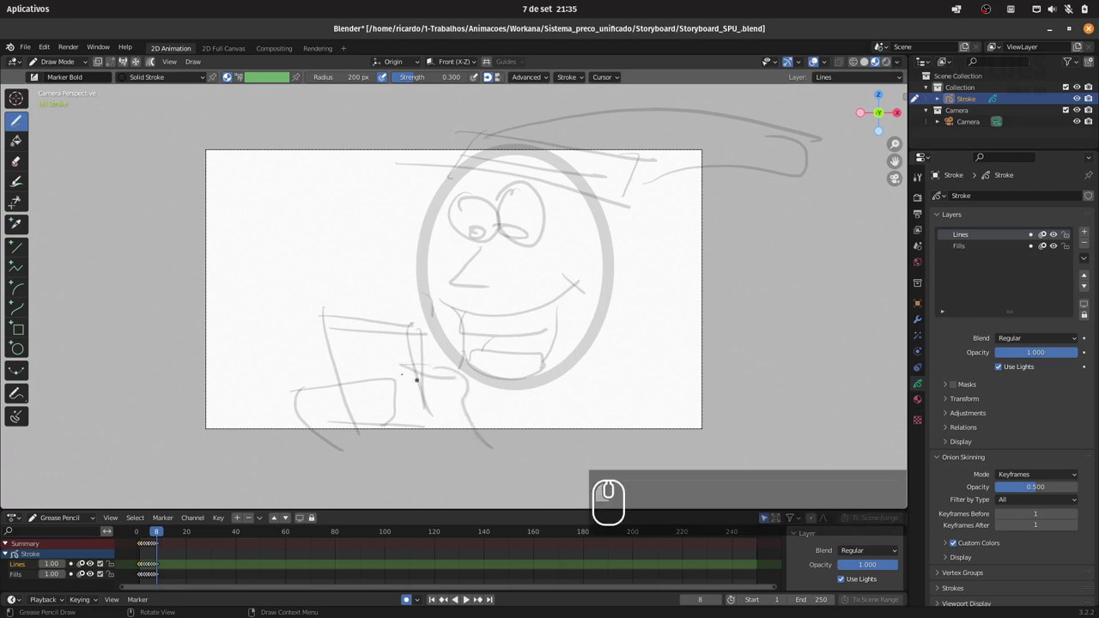
pyautogui.click(139, 569)
pyautogui.click(139, 569)
pyautogui.click(139, 569)
pyautogui.click(139, 568)
pyautogui.click(139, 568)
pyautogui.doubleClick(139, 568)
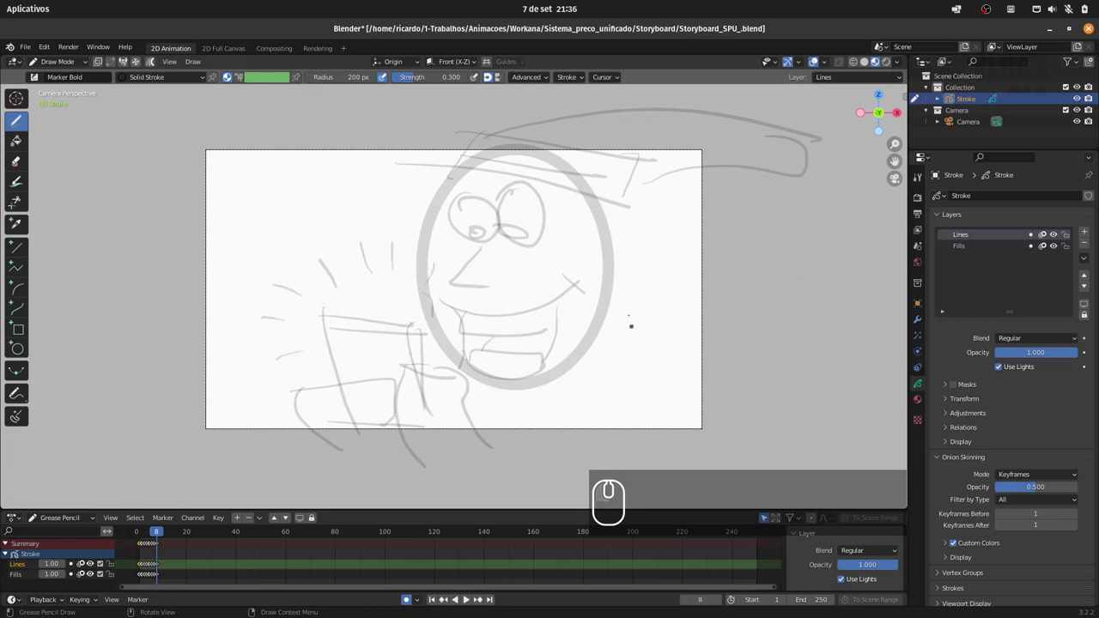
# Add body lines right of the face and advance the timeline to frame 9
pyautogui.click(139, 568)
pyautogui.click(139, 568)
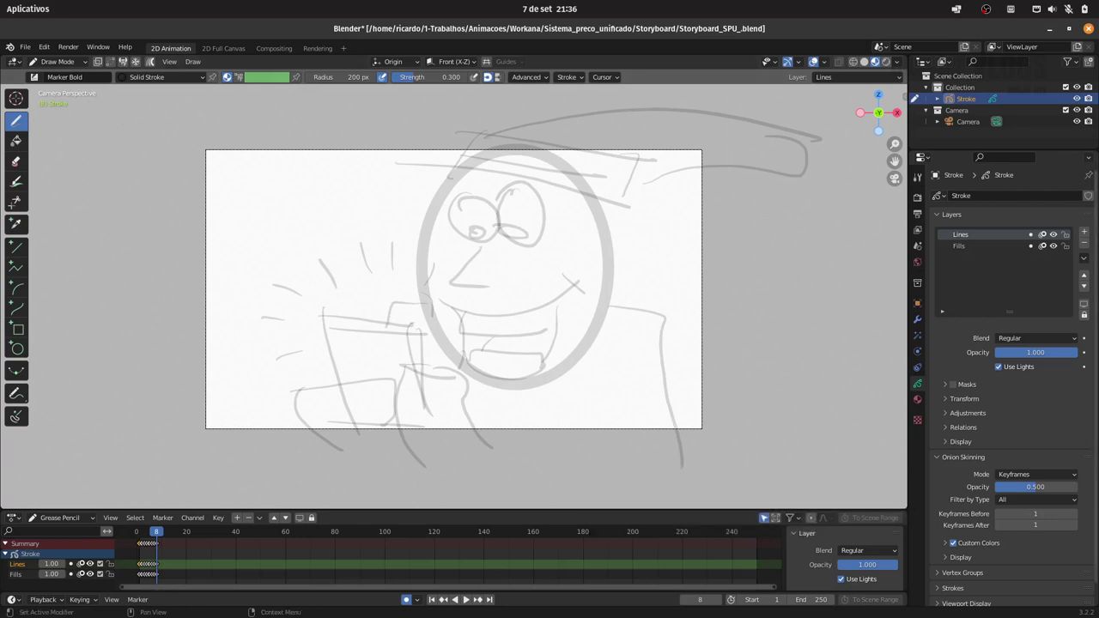
pyautogui.click(139, 568)
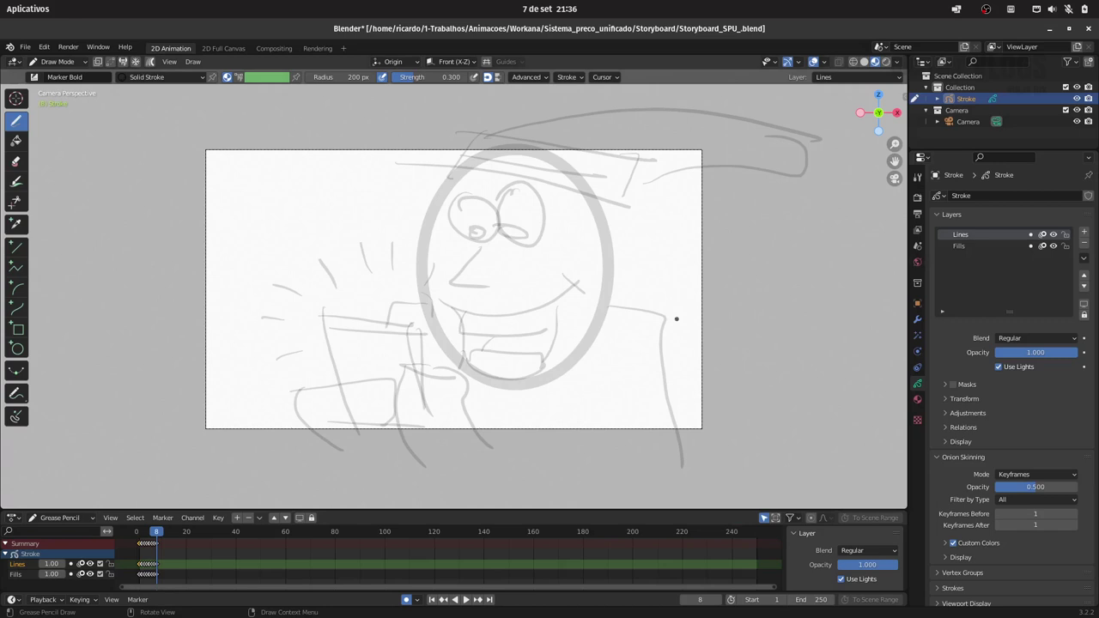
pyautogui.press('Right')
pyautogui.click(139, 569)
pyautogui.click(142, 569)
pyautogui.click(141, 569)
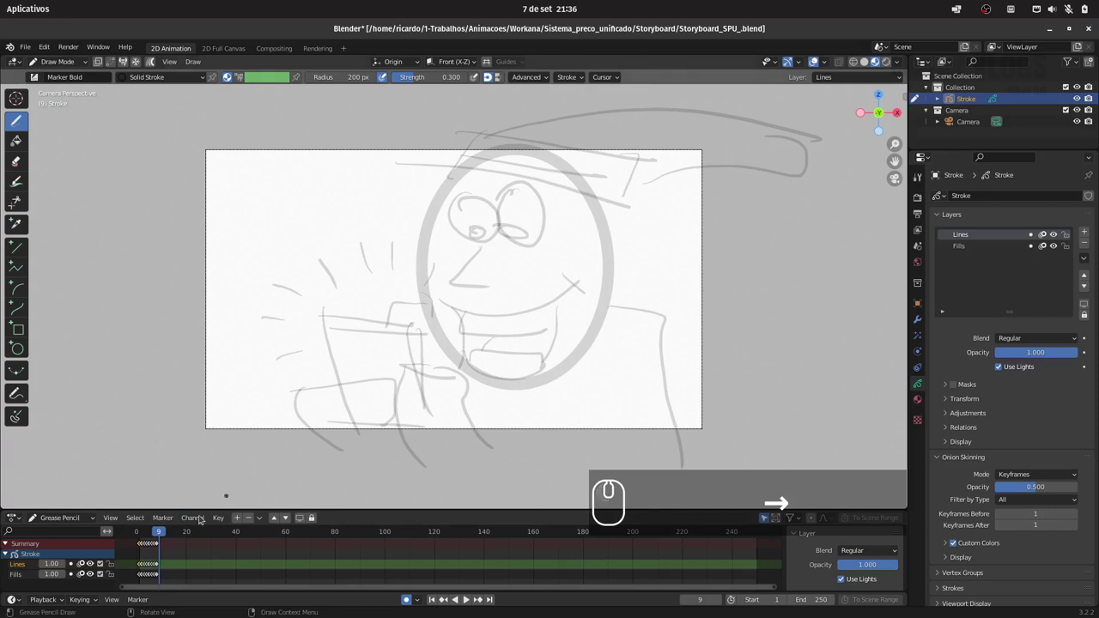
# Start a blank keyframe on frame 9 and draw a thick grey rectangle with the Box tool
pyautogui.click(141, 568)
pyautogui.click(141, 568)
pyautogui.press('Right')
pyautogui.click(142, 568)
pyautogui.click(142, 568)
pyautogui.click(142, 569)
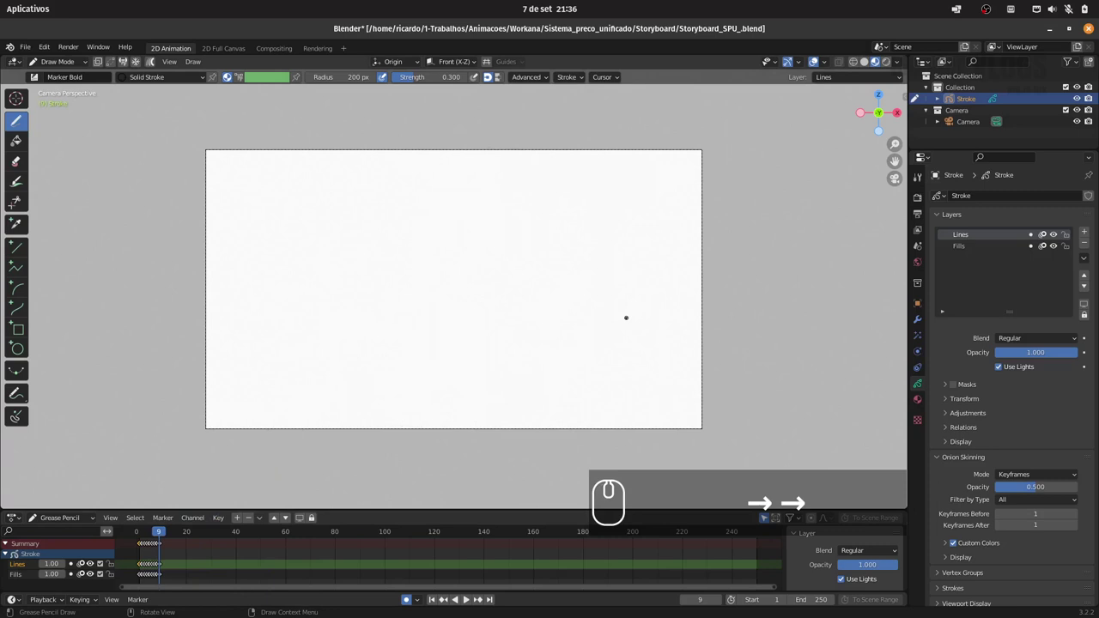
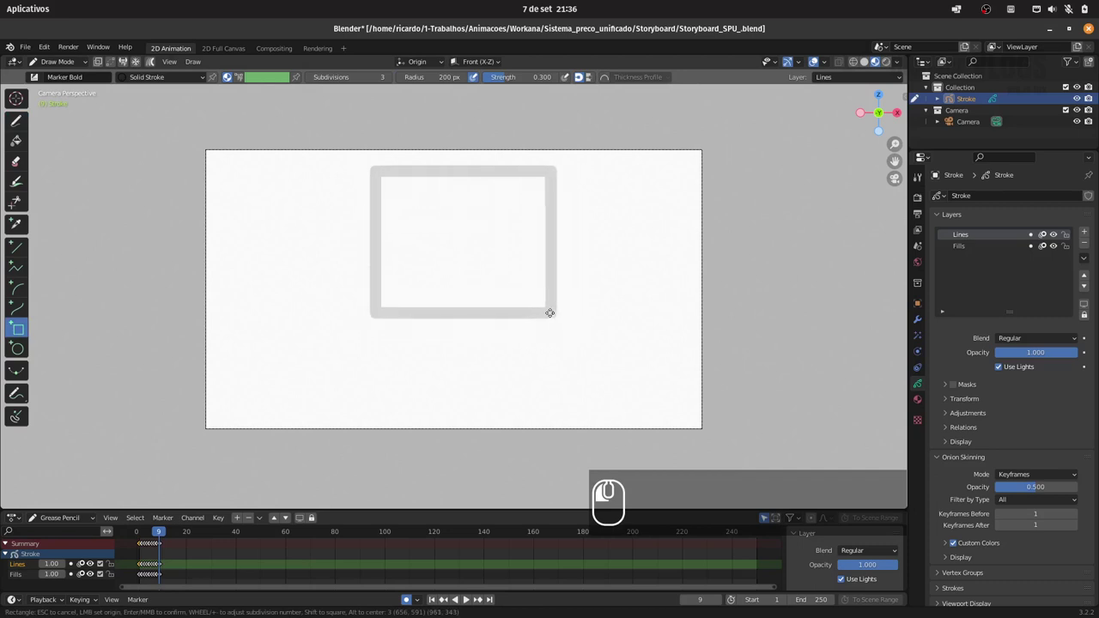
pyautogui.press('Return')
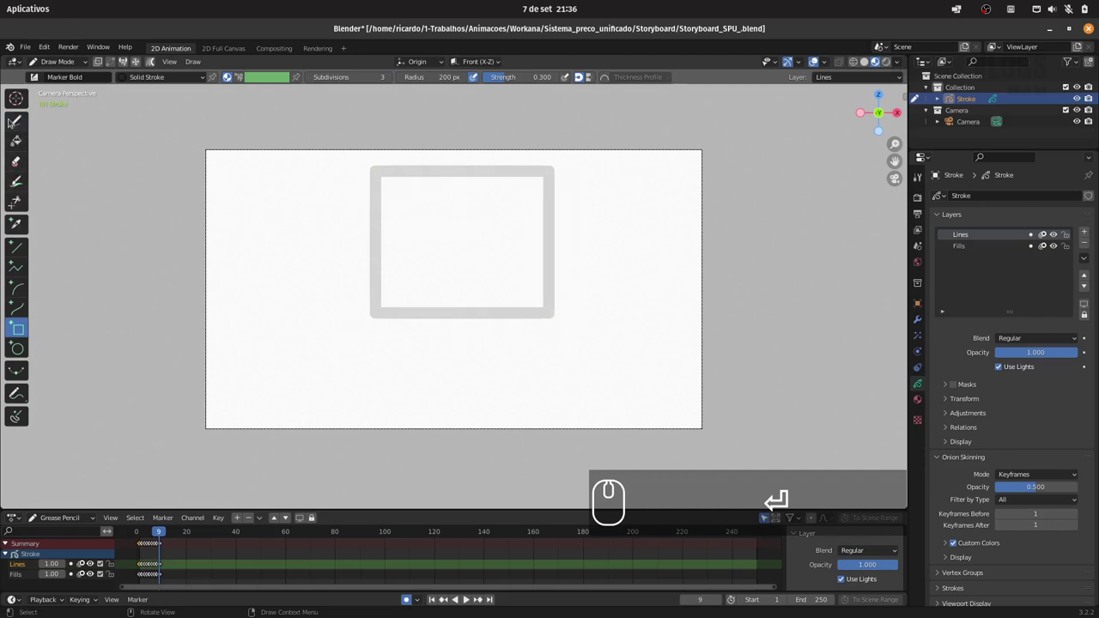
pyautogui.click(144, 569)
# Handwrite LOGO inside the box and draw a downward arrow beneath it
pyautogui.click(144, 569)
pyautogui.click(144, 568)
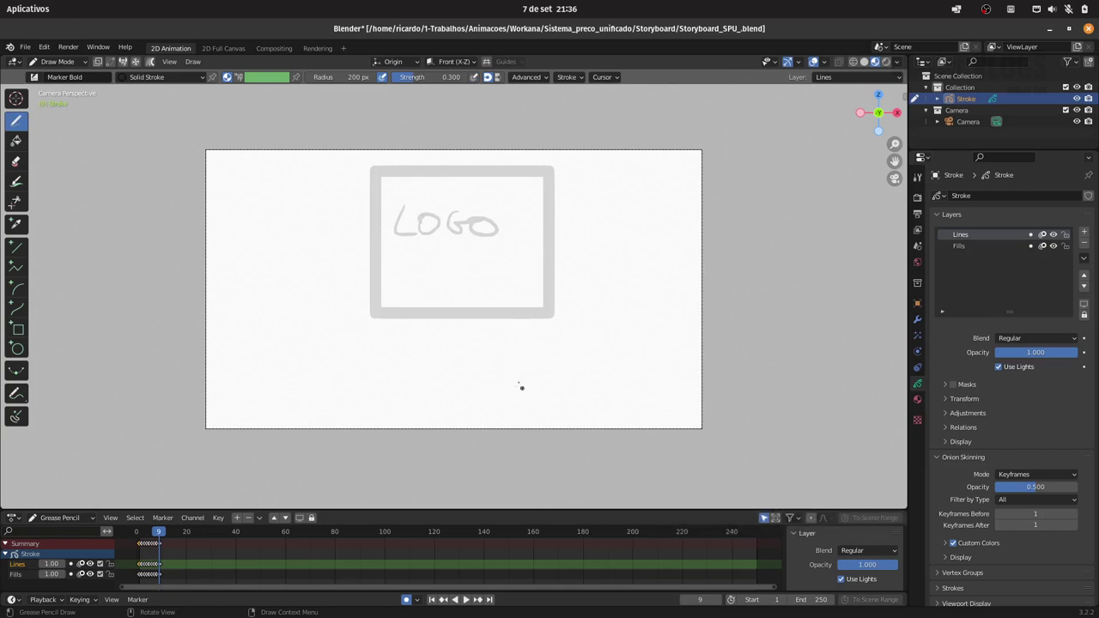
pyautogui.click(145, 569)
pyautogui.click(144, 569)
pyautogui.click(144, 568)
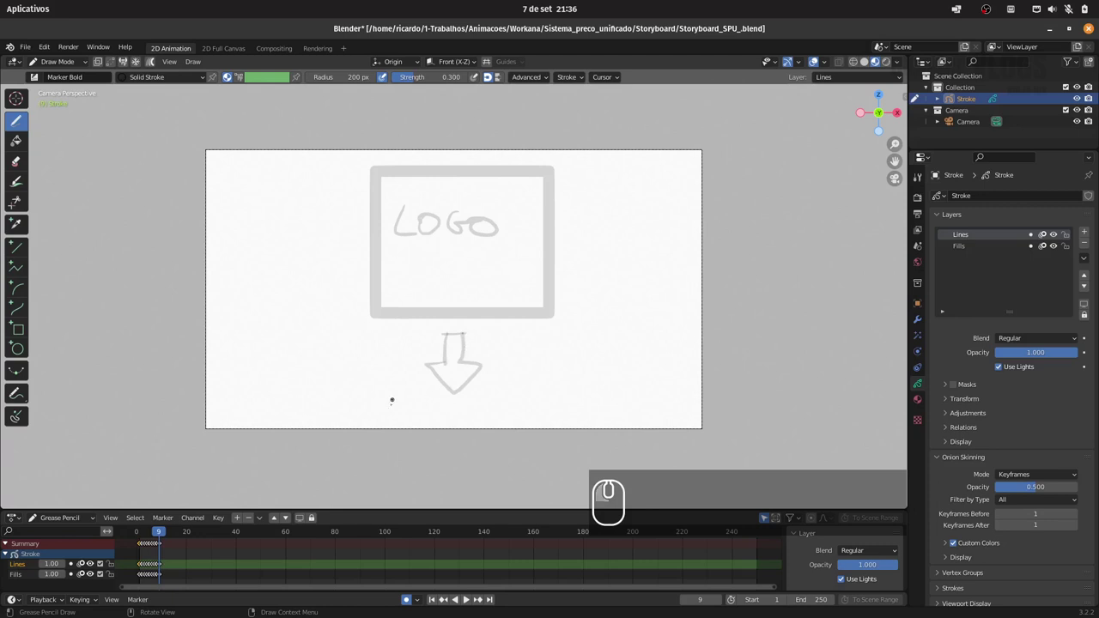
# Write a caption under the arrow, then undo all its strokes
pyautogui.click(145, 569)
pyautogui.click(144, 568)
pyautogui.doubleClick(144, 568)
pyautogui.doubleClick(145, 569)
pyautogui.click(144, 568)
pyautogui.click(144, 568)
pyautogui.click(144, 569)
pyautogui.click(144, 569)
pyautogui.click(144, 569)
pyautogui.doubleClick(144, 569)
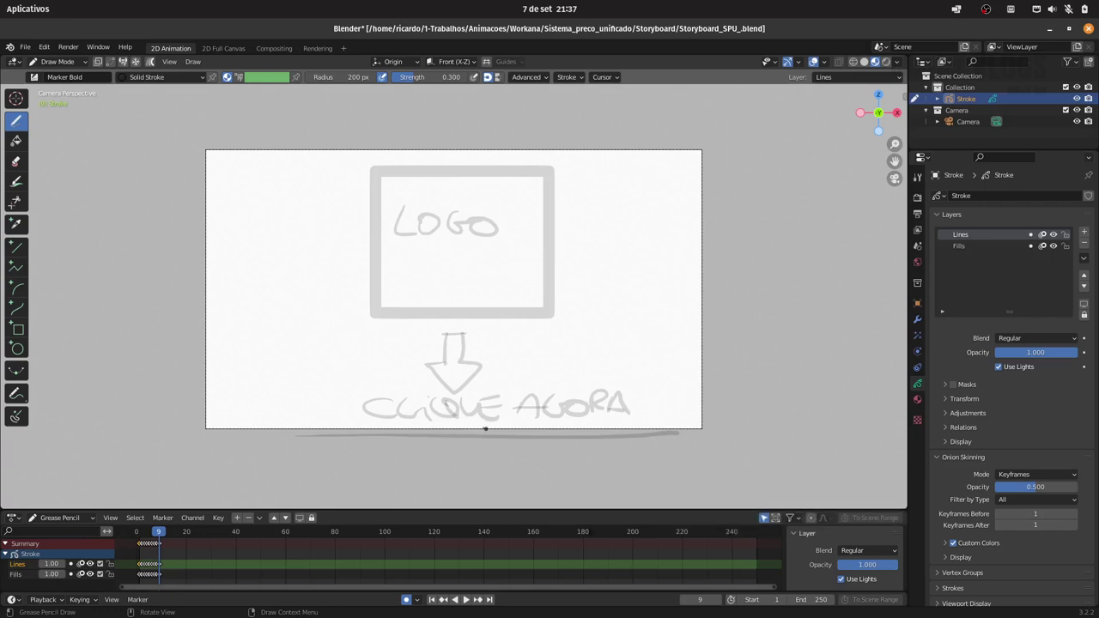
pyautogui.press('ctrl+z')
pyautogui.press('ctrl+z')
pyautogui.press('ctrl+z')
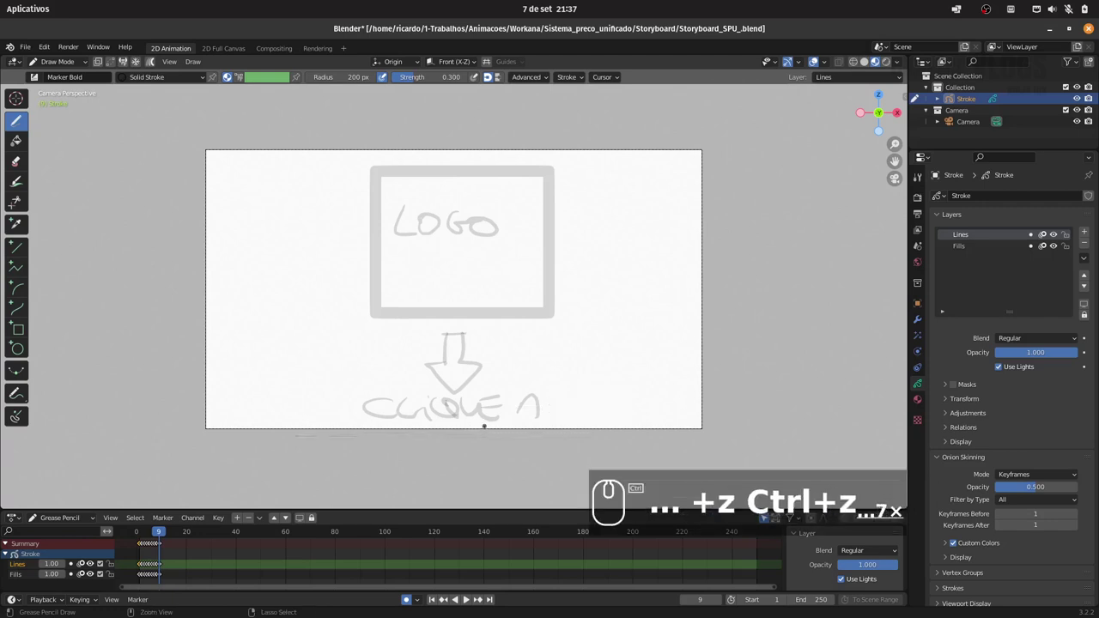
pyautogui.press('ctrl+z')
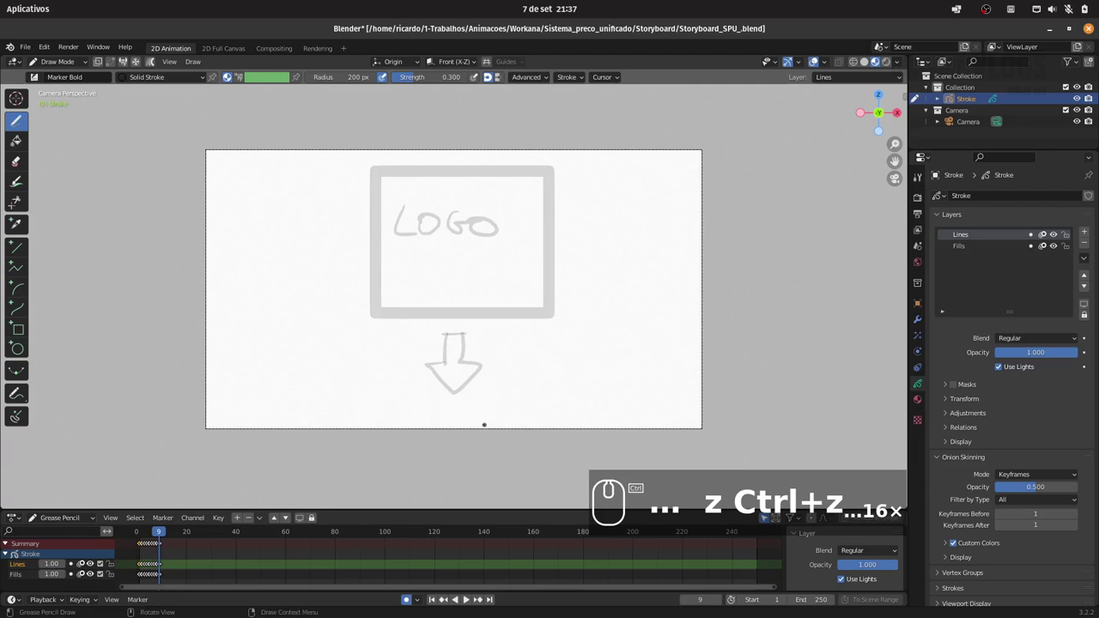
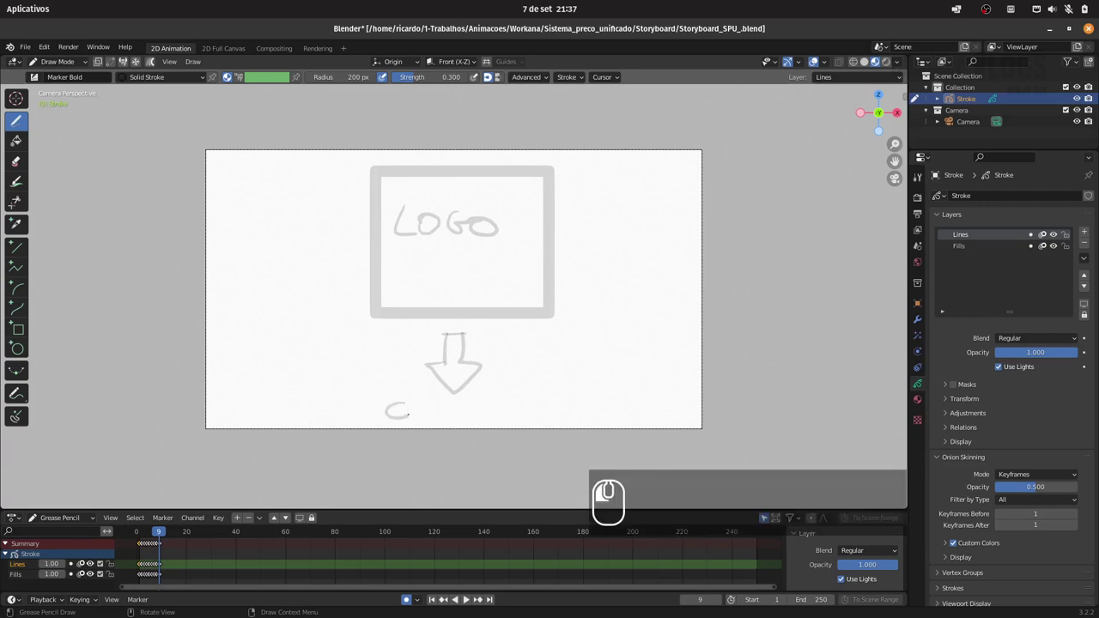
# Handwrite 'click!' beneath the downward arrow under the LOGO box
pyautogui.click(144, 568)
pyautogui.click(145, 568)
pyautogui.doubleClick(144, 568)
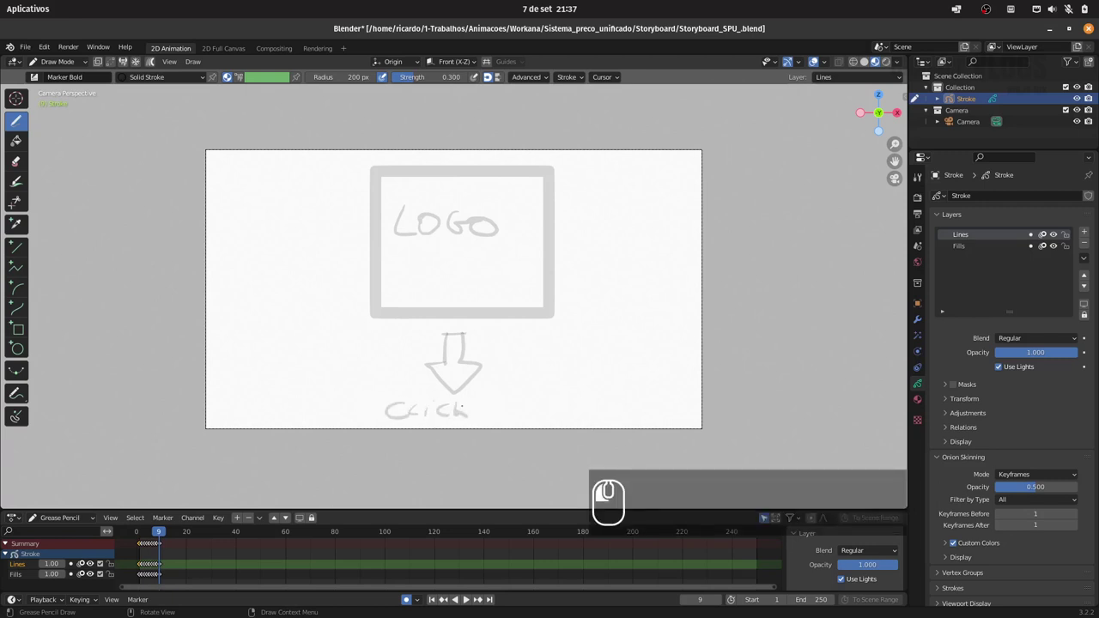
pyautogui.click(144, 568)
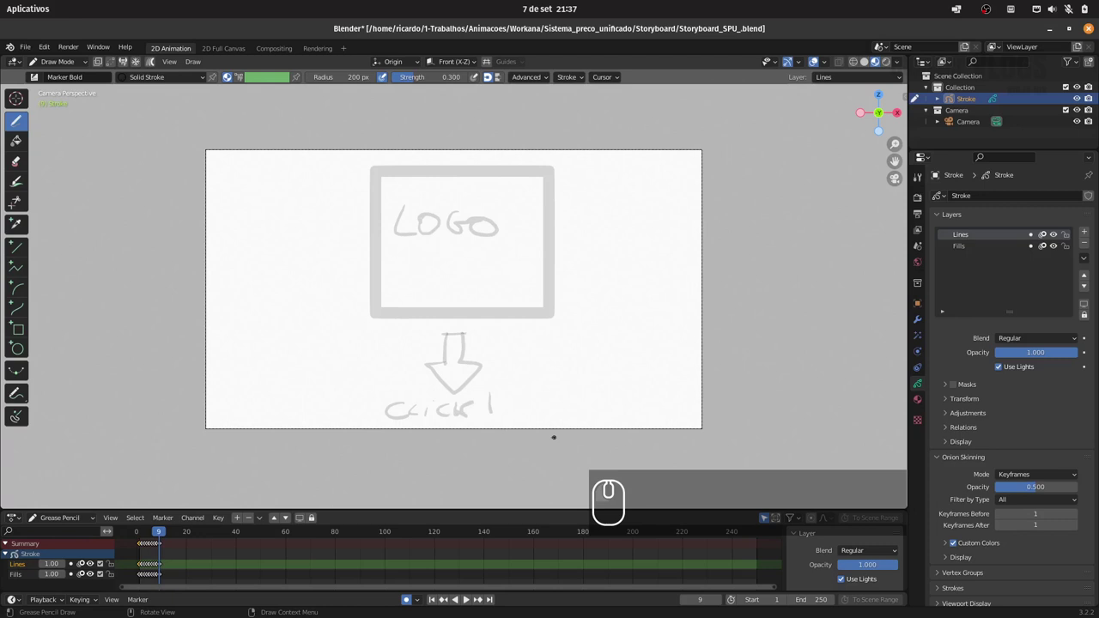
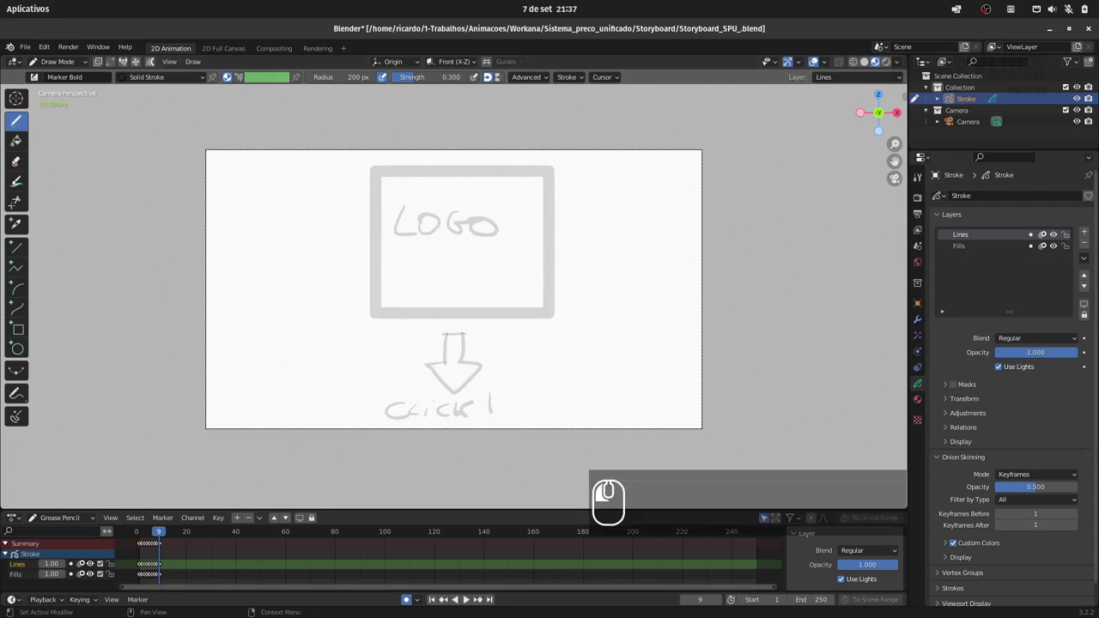
# Step through the storyboard panels with the arrow keys, then play and stop the sequence
pyautogui.click(144, 568)
pyautogui.press('Right')
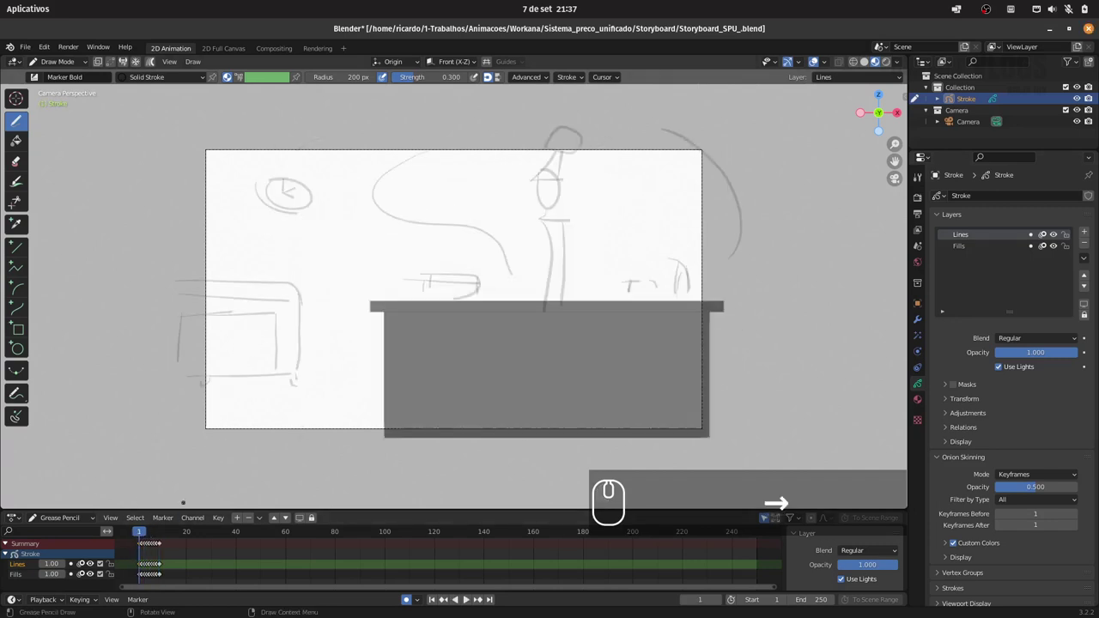
pyautogui.press('Right')
pyautogui.press('Right')
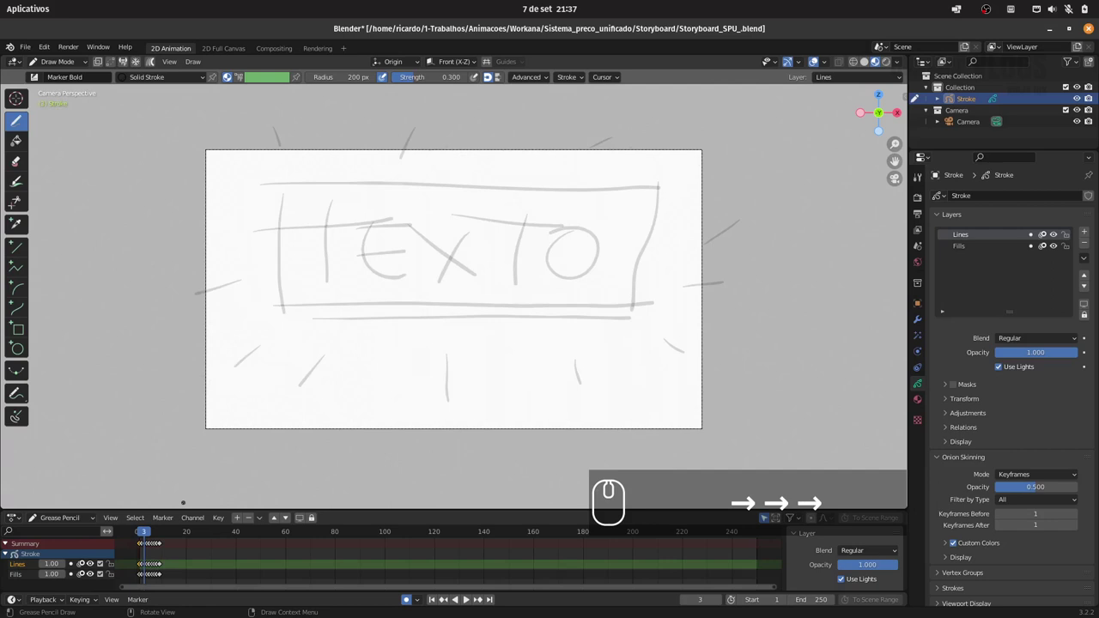
pyautogui.press('Right')
pyautogui.press('Right')
pyautogui.press('Right')
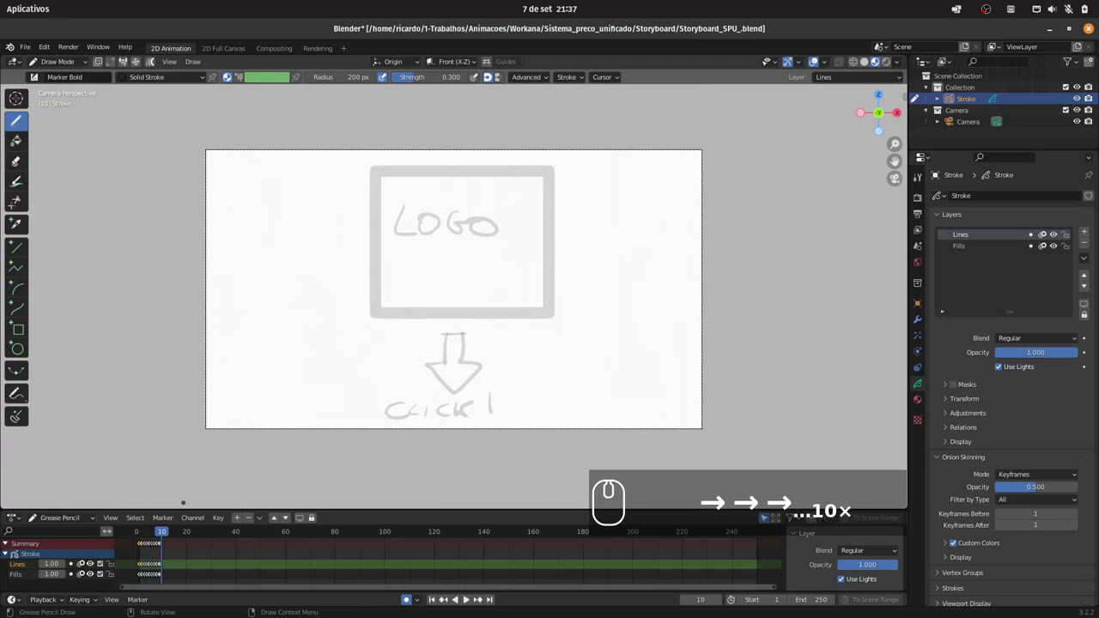
pyautogui.press('Left')
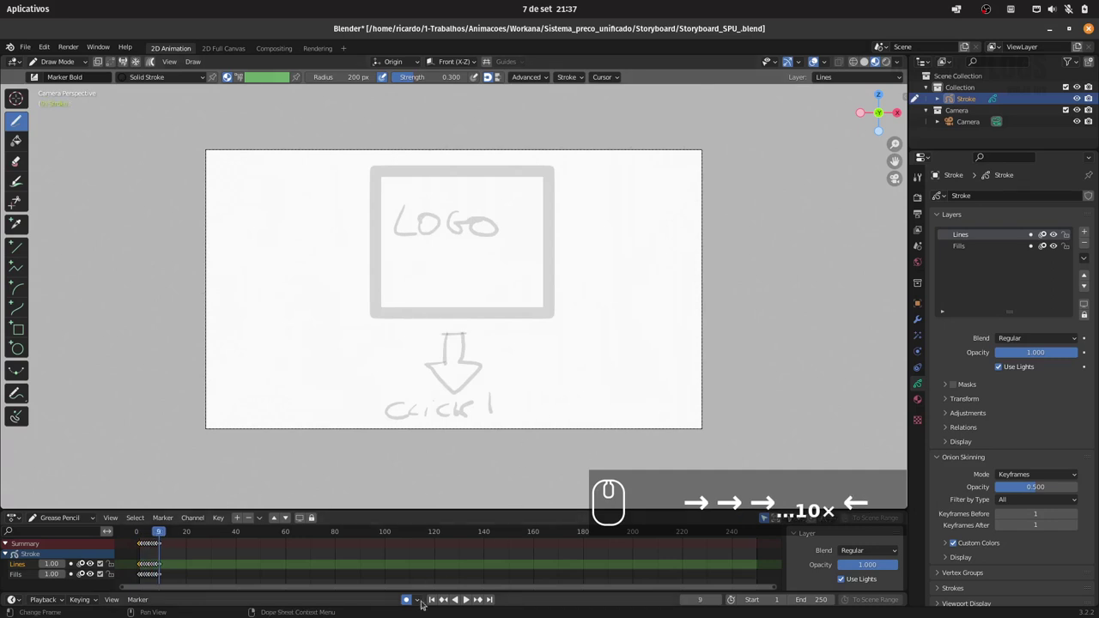
pyautogui.click(144, 569)
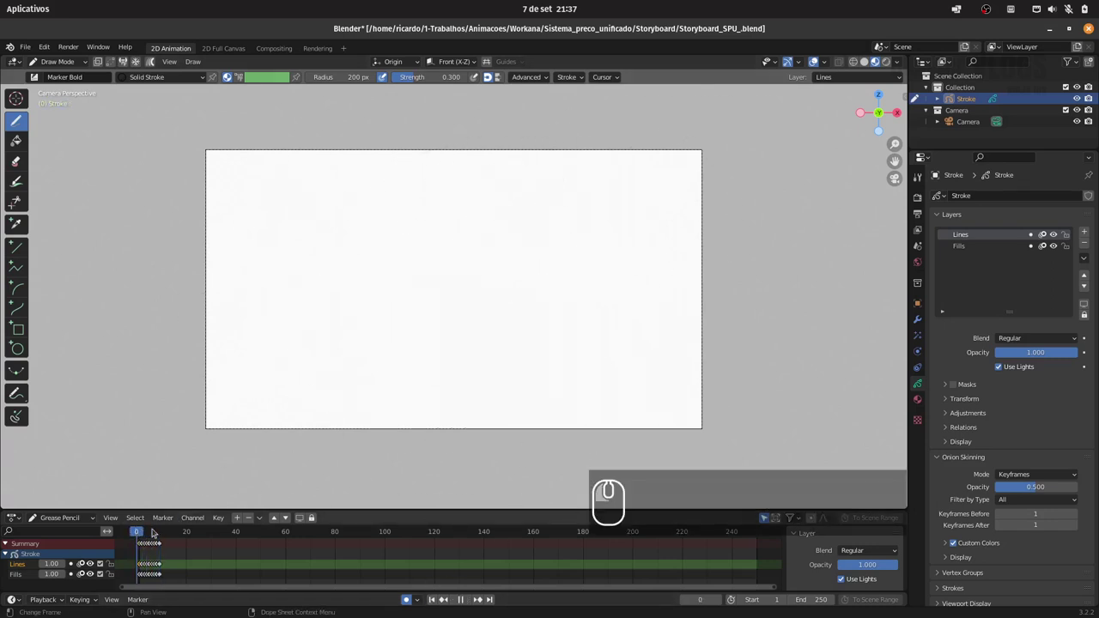
pyautogui.press('Right')
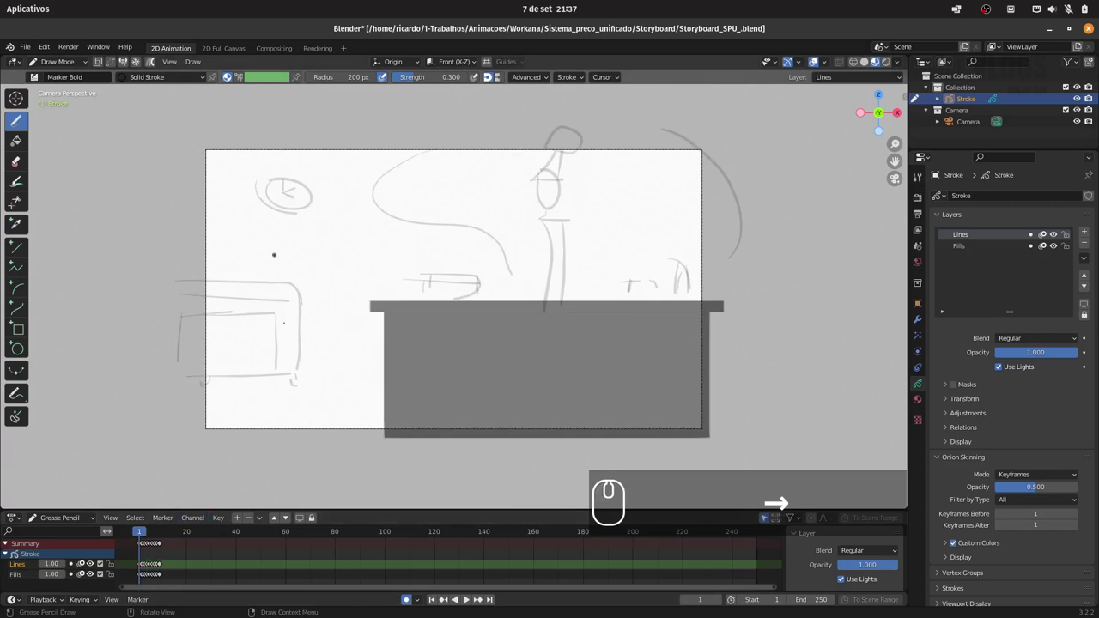
# Switch to the red Squares Stroke material and draw a small zigzag near the clock on frame 1
pyautogui.click(145, 569)
pyautogui.click(145, 568)
pyautogui.click(145, 569)
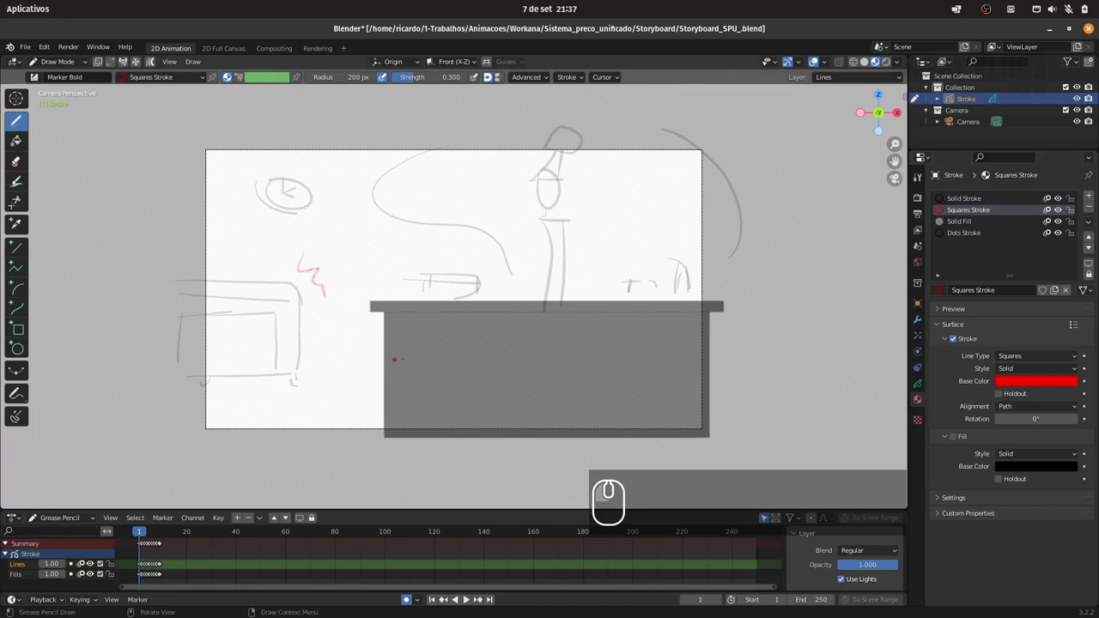
# Draw red circled numbers on panels 1 to 4, stepping frame by frame
pyautogui.press('ctrl+z')
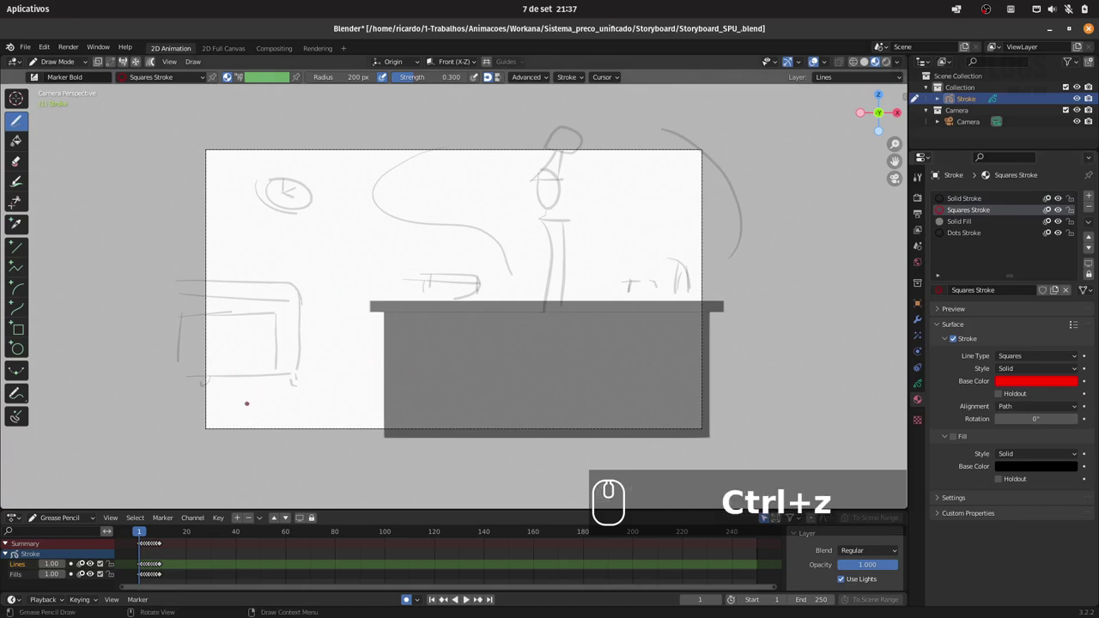
pyautogui.click(144, 568)
pyautogui.click(145, 568)
pyautogui.press('Right')
pyautogui.click(144, 569)
pyautogui.click(144, 568)
pyautogui.press('Right')
pyautogui.click(144, 568)
pyautogui.click(145, 569)
pyautogui.press('ctrl+z')
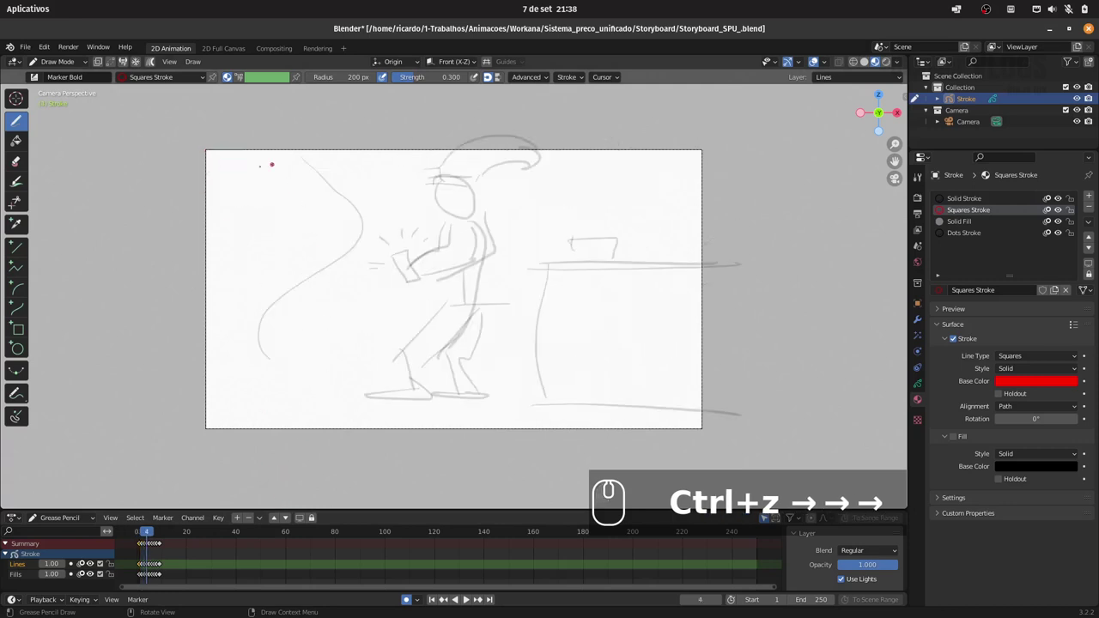
pyautogui.click(144, 569)
pyautogui.click(145, 568)
# Number the remaining panels 5 to 9 with red circled digits
pyautogui.press('ctrl+z')
pyautogui.click(144, 568)
pyautogui.click(144, 568)
pyautogui.click(144, 568)
pyautogui.click(145, 568)
pyautogui.click(145, 569)
pyautogui.click(144, 569)
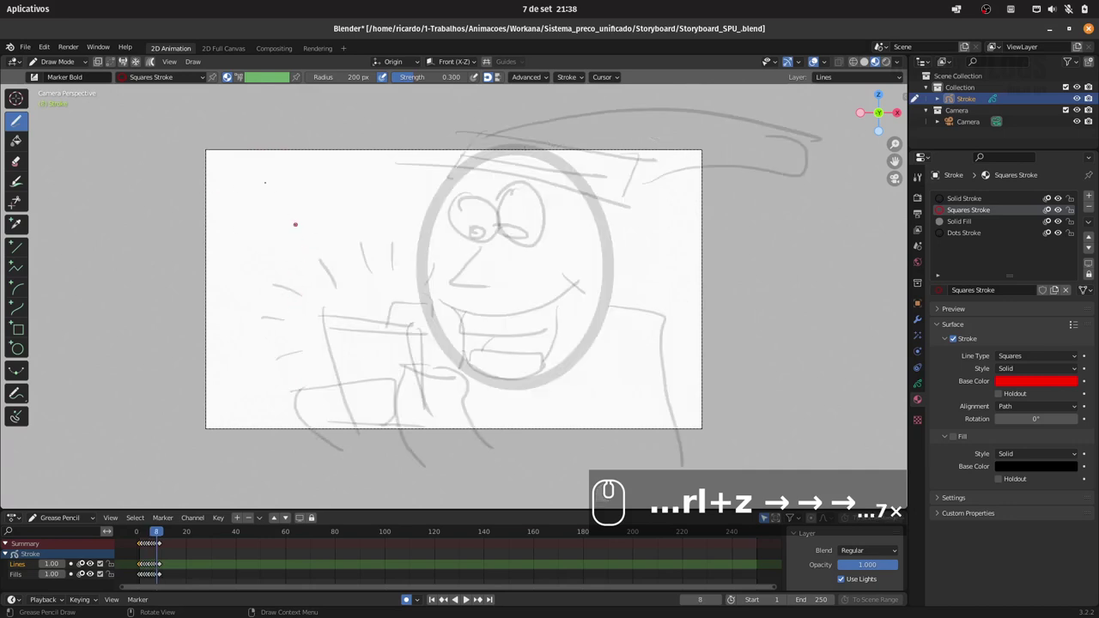
pyautogui.click(144, 568)
pyautogui.click(144, 568)
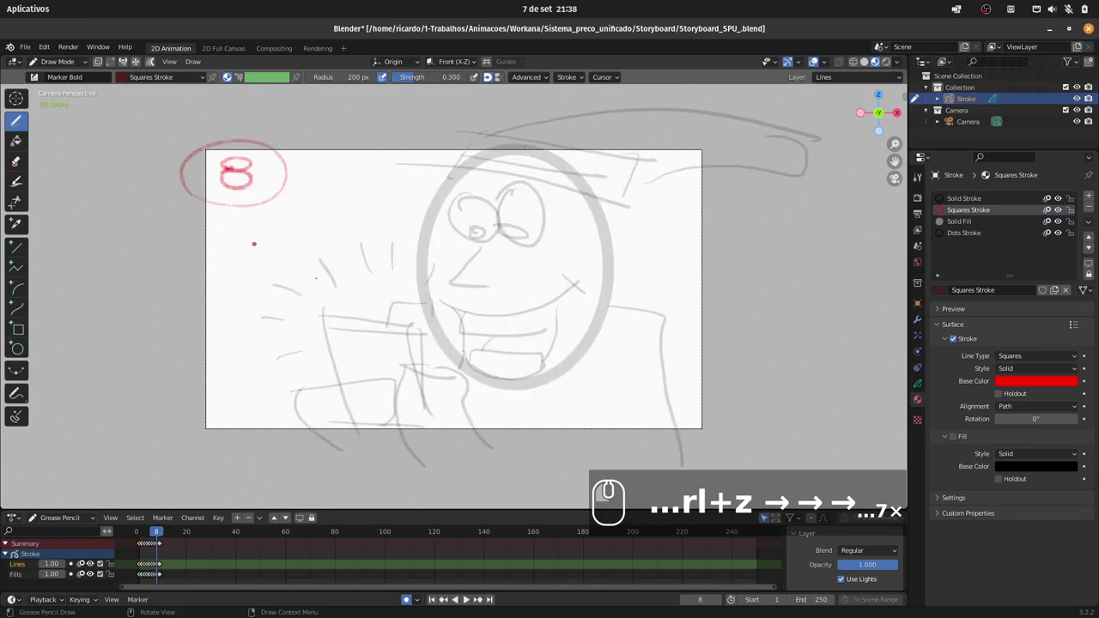
pyautogui.click(144, 569)
pyautogui.click(144, 568)
# Step back through the frames to return to panel 1
pyautogui.press('Left')
pyautogui.press('Left')
pyautogui.press('Left')
pyautogui.press('Left')
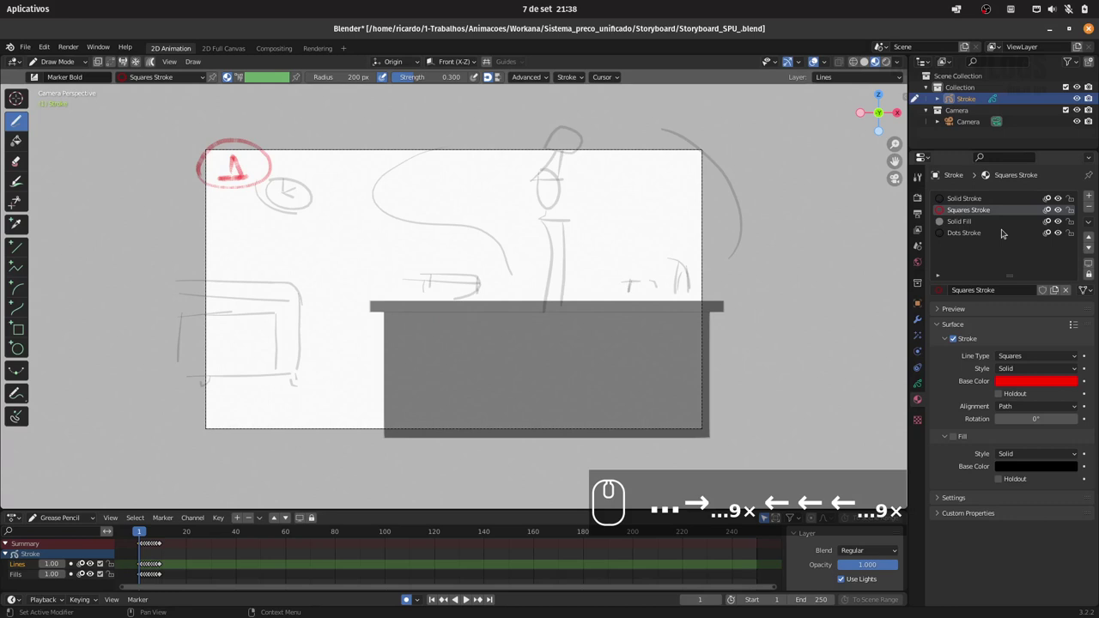
# Switch to the Dots Stroke material and set its Base Color to bright green
pyautogui.click(145, 569)
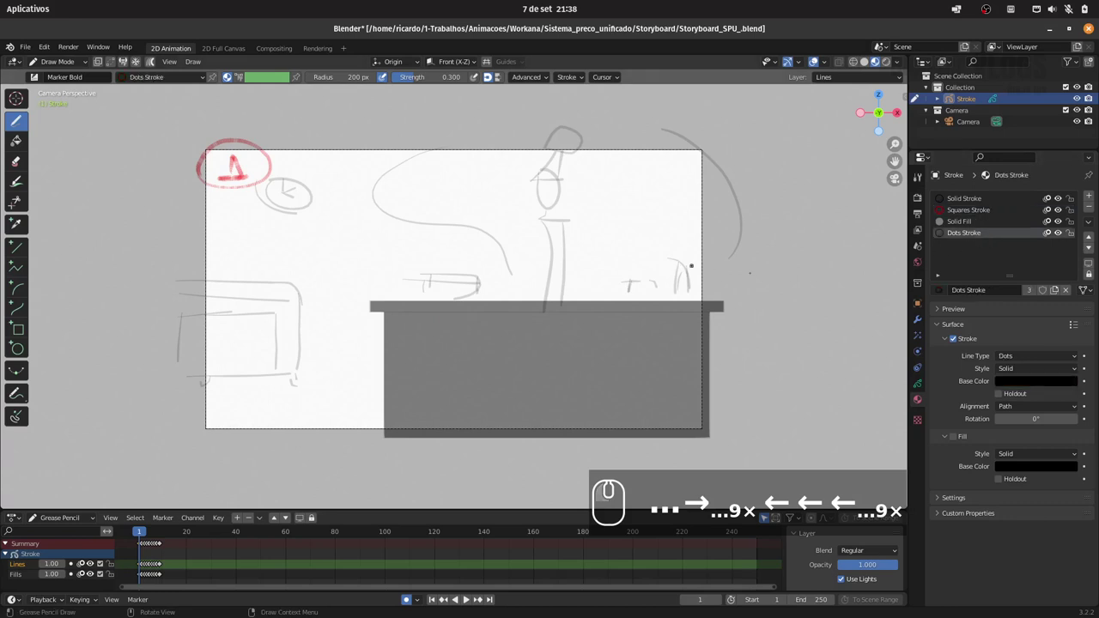
pyautogui.click(144, 568)
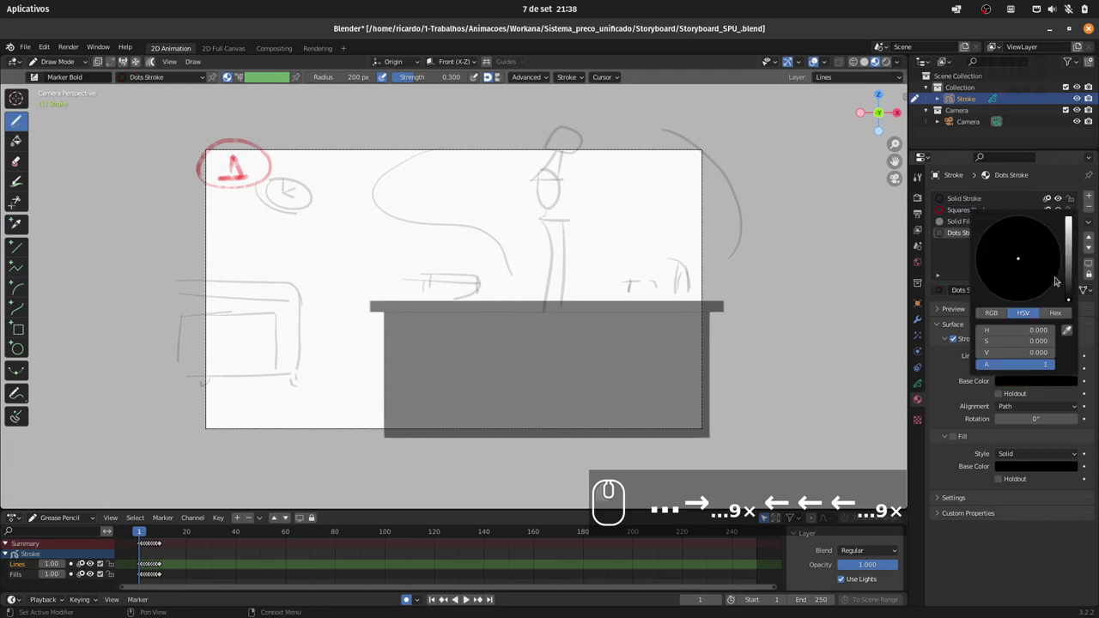
pyautogui.click(144, 568)
pyautogui.click(144, 568)
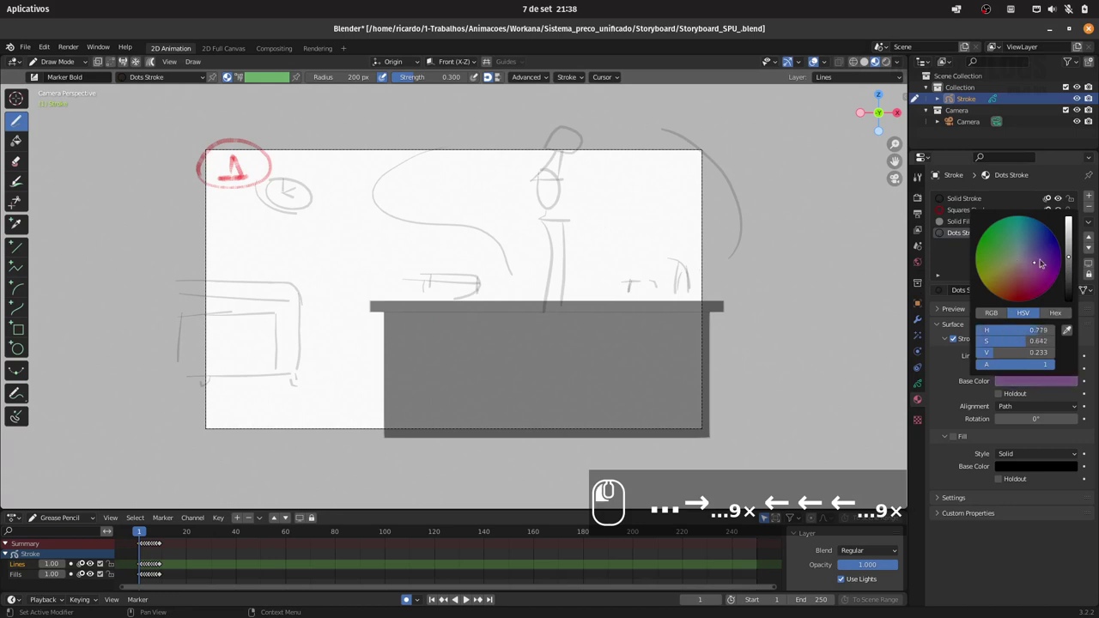
pyautogui.click(144, 569)
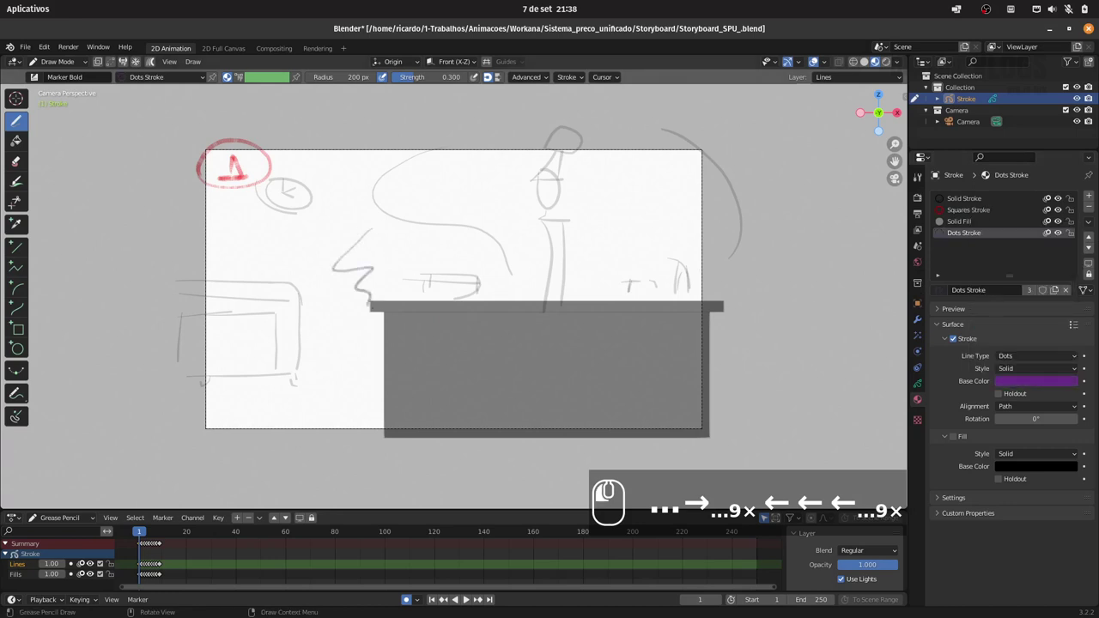
pyautogui.press('ctrl+z')
pyautogui.click(144, 568)
pyautogui.click(144, 569)
pyautogui.click(144, 568)
pyautogui.click(144, 568)
pyautogui.press('ctrl+z')
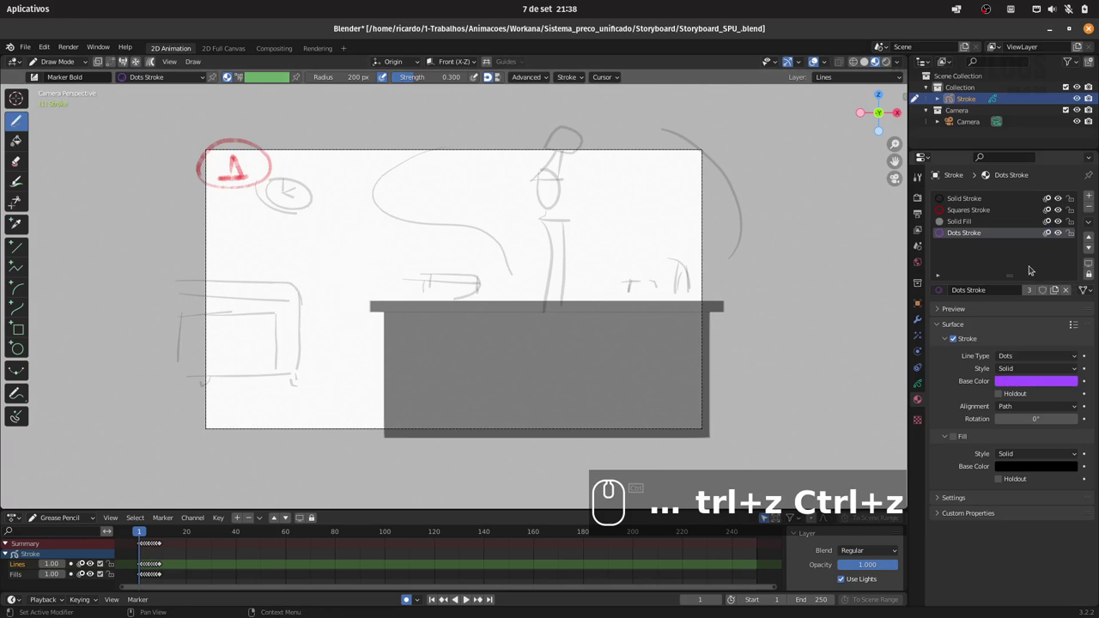
pyautogui.click(144, 569)
pyautogui.click(144, 568)
pyautogui.click(145, 568)
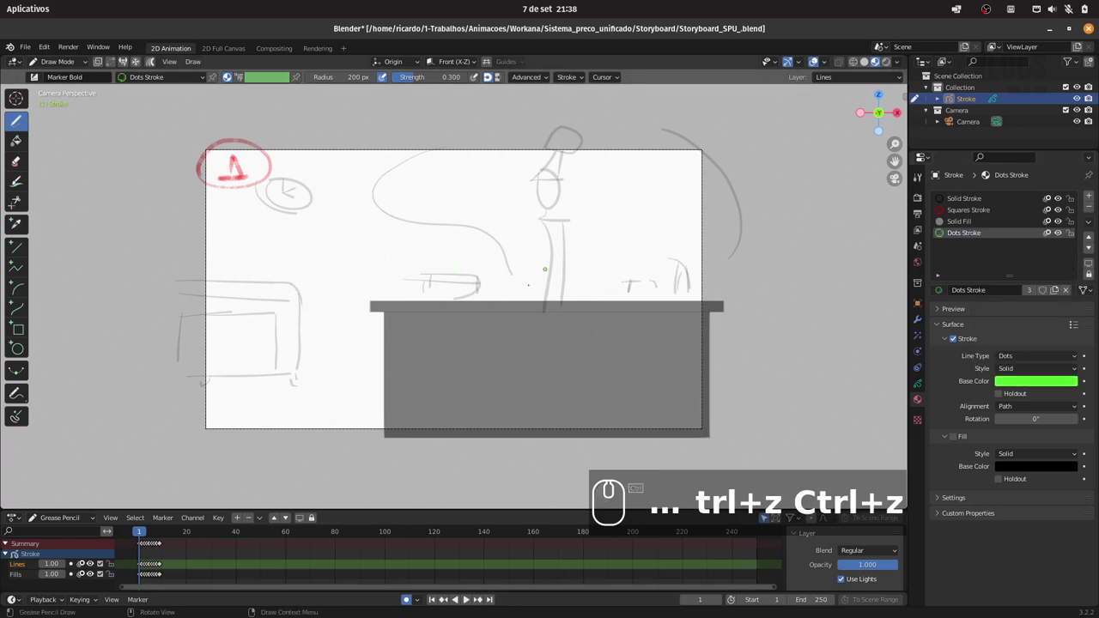
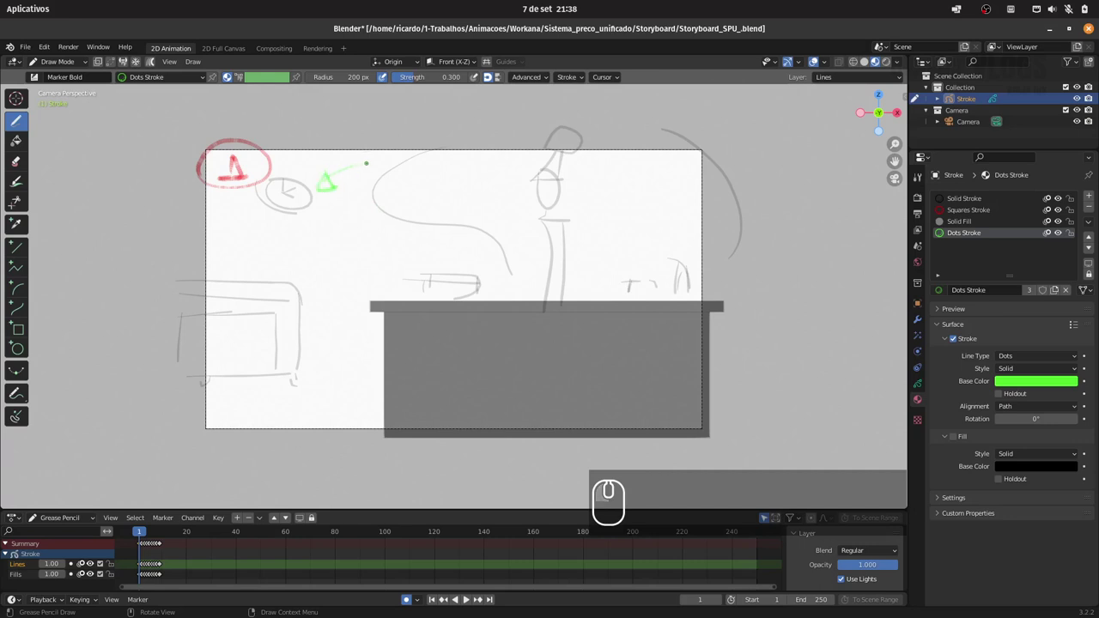
# Draw a green dotted arrow from the clock on panel 1 with the note 'drama' beside it
pyautogui.click(144, 568)
pyautogui.click(144, 568)
pyautogui.press('ctrl+z')
pyautogui.press('ctrl+z')
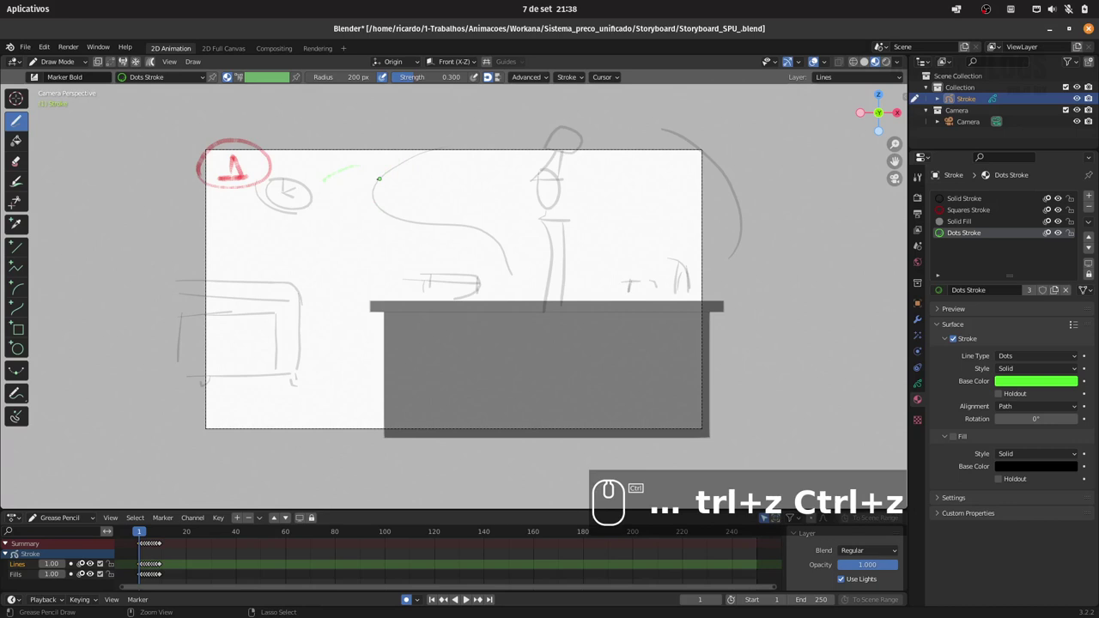
pyautogui.press('ctrl+z')
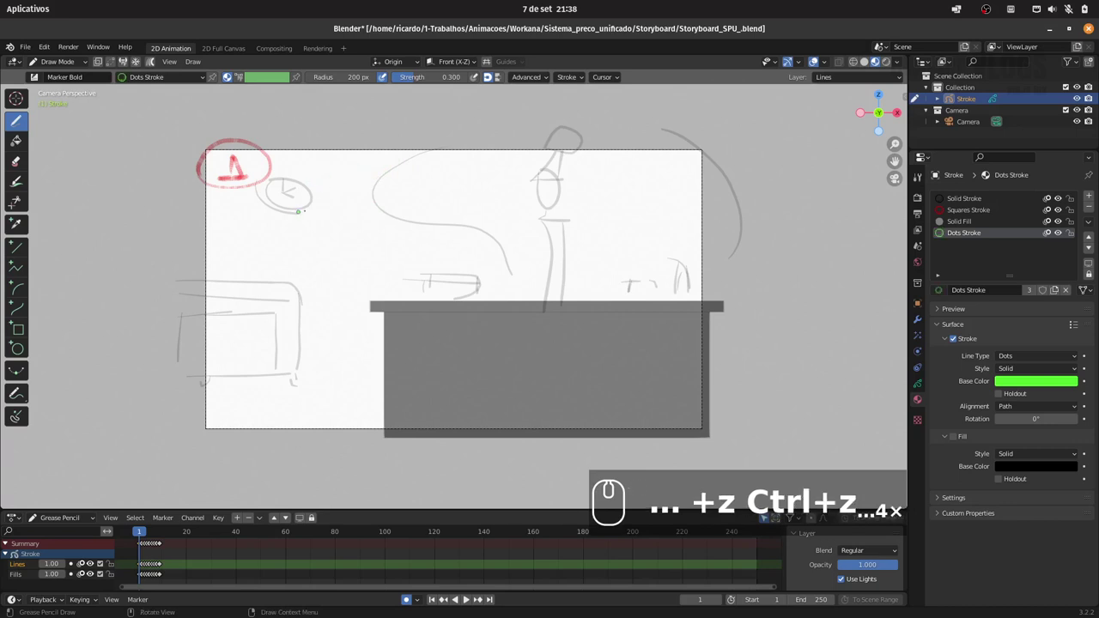
pyautogui.doubleClick(144, 569)
pyautogui.click(144, 568)
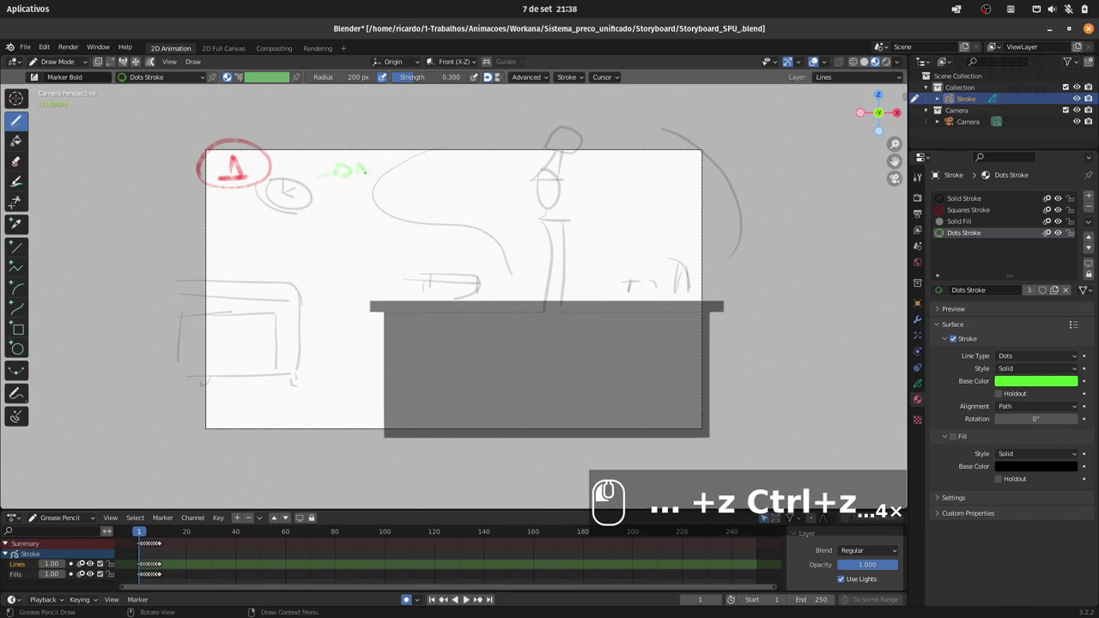
pyautogui.doubleClick(145, 568)
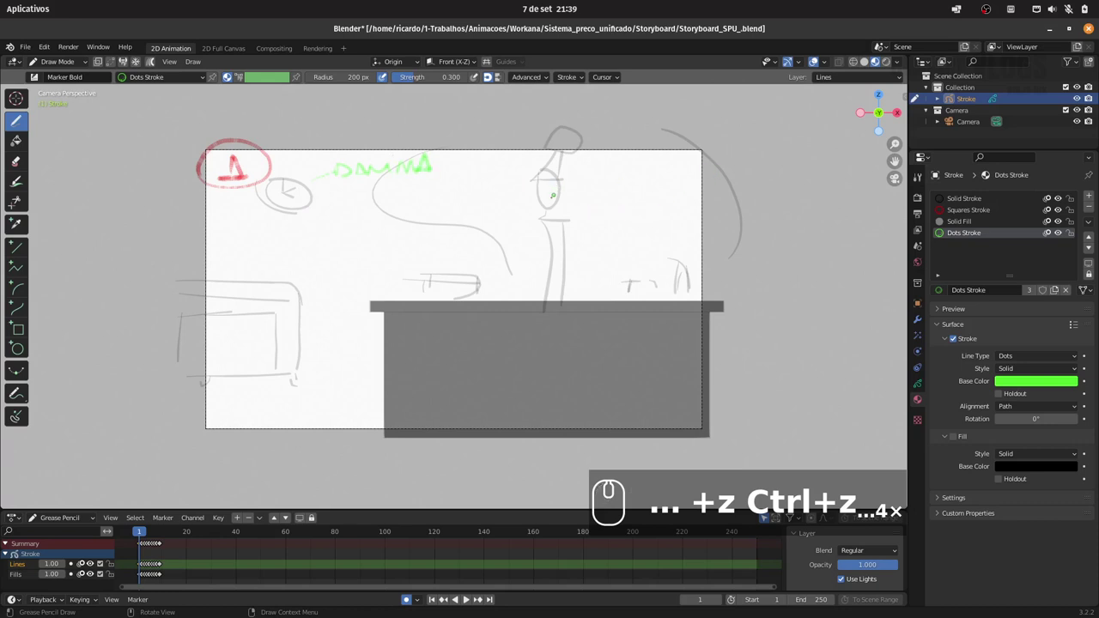
# Draw an arrow from the figure and write the note 'triste (SAD)' near it
pyautogui.click(144, 569)
pyautogui.doubleClick(145, 568)
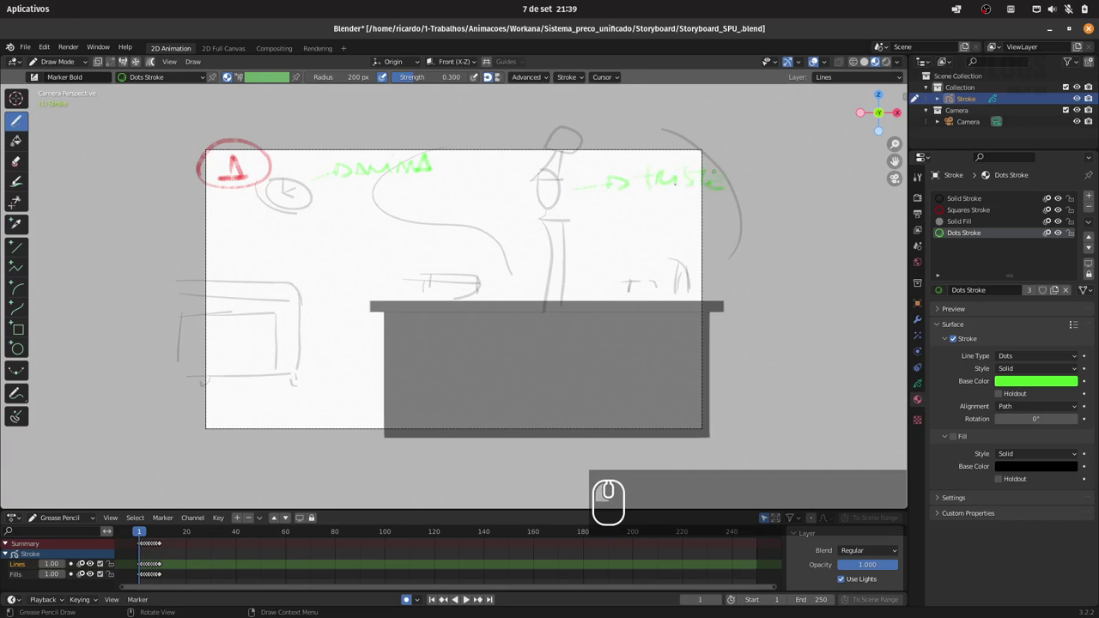
pyautogui.doubleClick(144, 569)
pyautogui.click(144, 568)
pyautogui.doubleClick(144, 568)
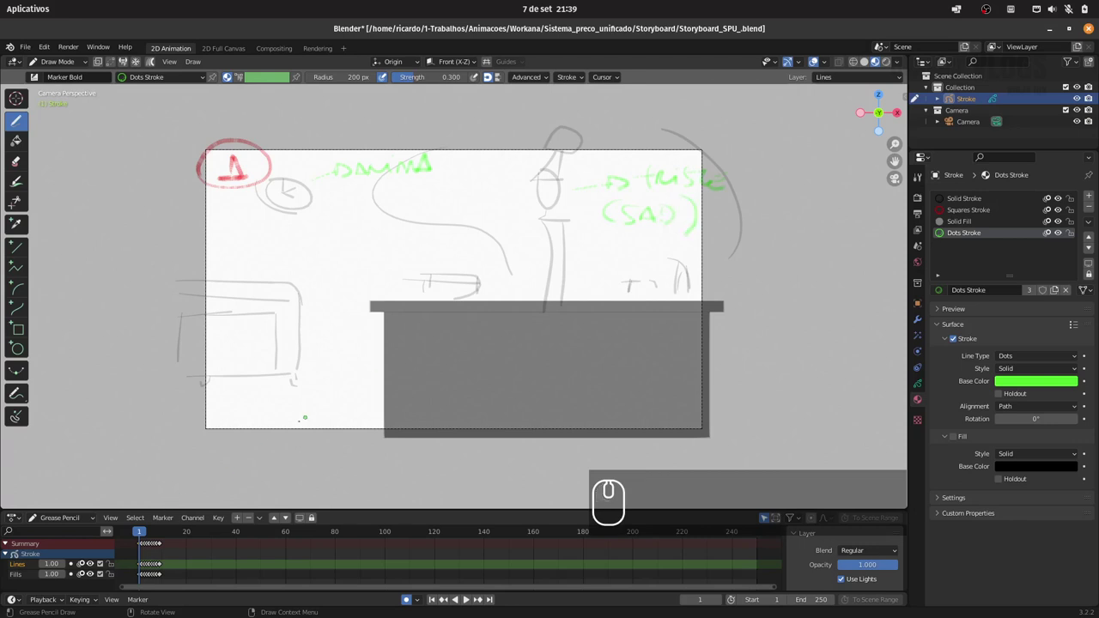
# Try green strokes on panel 2, undo them, and step on to panel 4
pyautogui.press('Right')
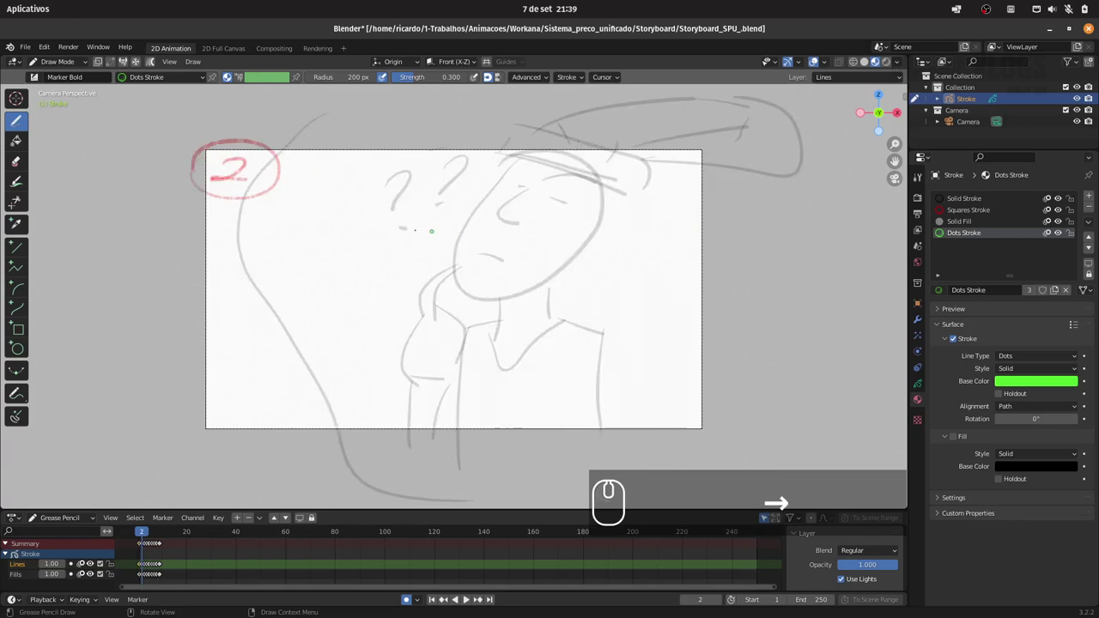
pyautogui.doubleClick(144, 568)
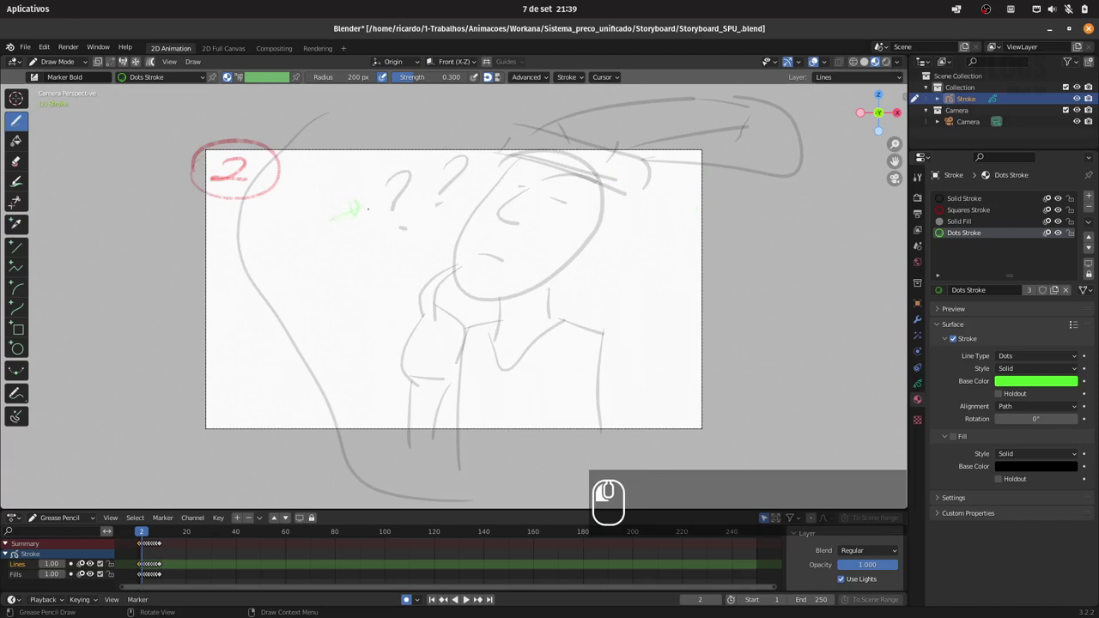
pyautogui.press('ctrl+z')
pyautogui.press('ctrl+z')
pyautogui.click(144, 568)
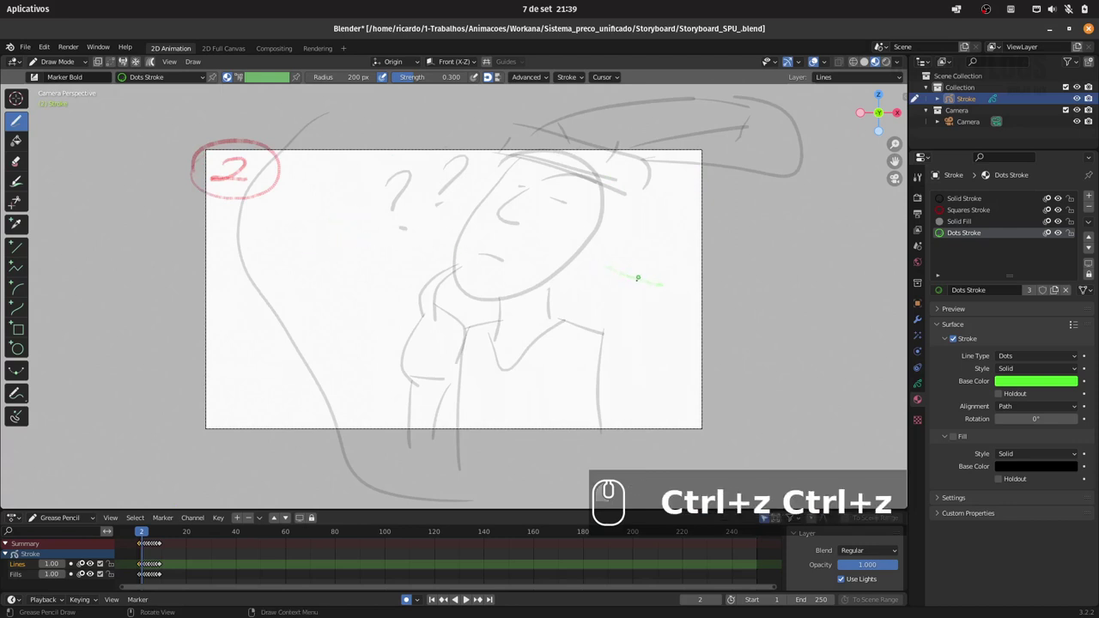
pyautogui.press('ctrl+z')
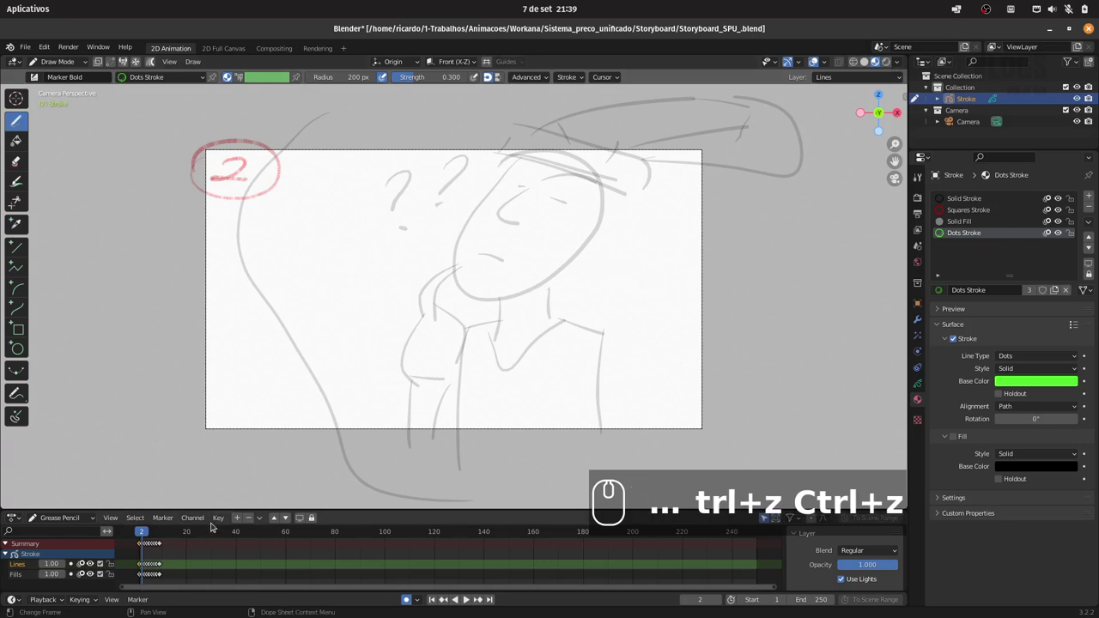
pyautogui.press('Right')
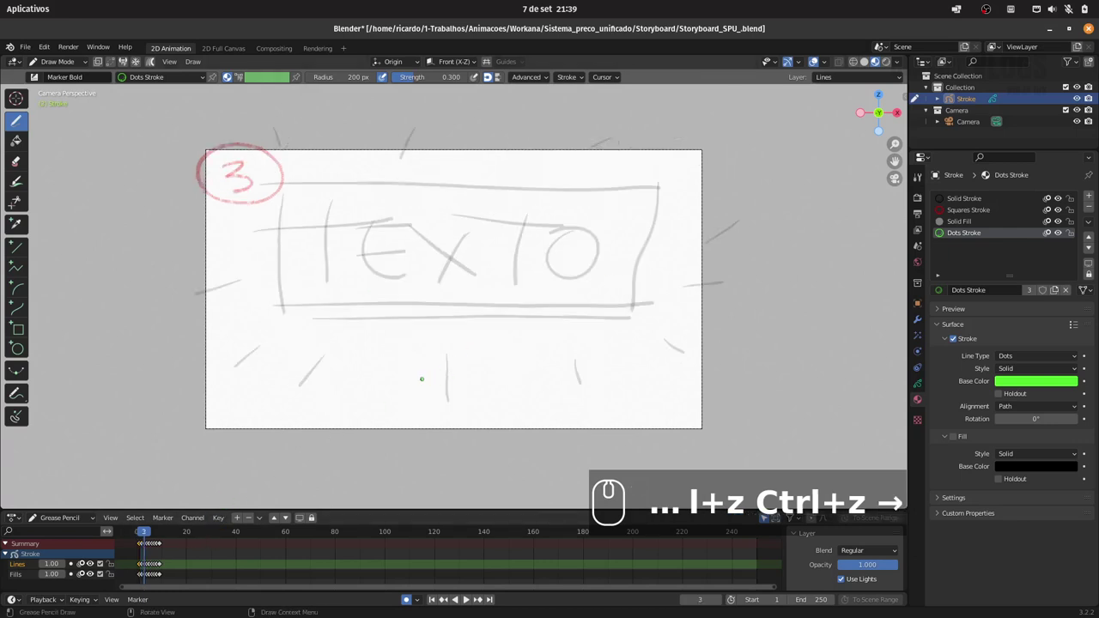
pyautogui.press('Right')
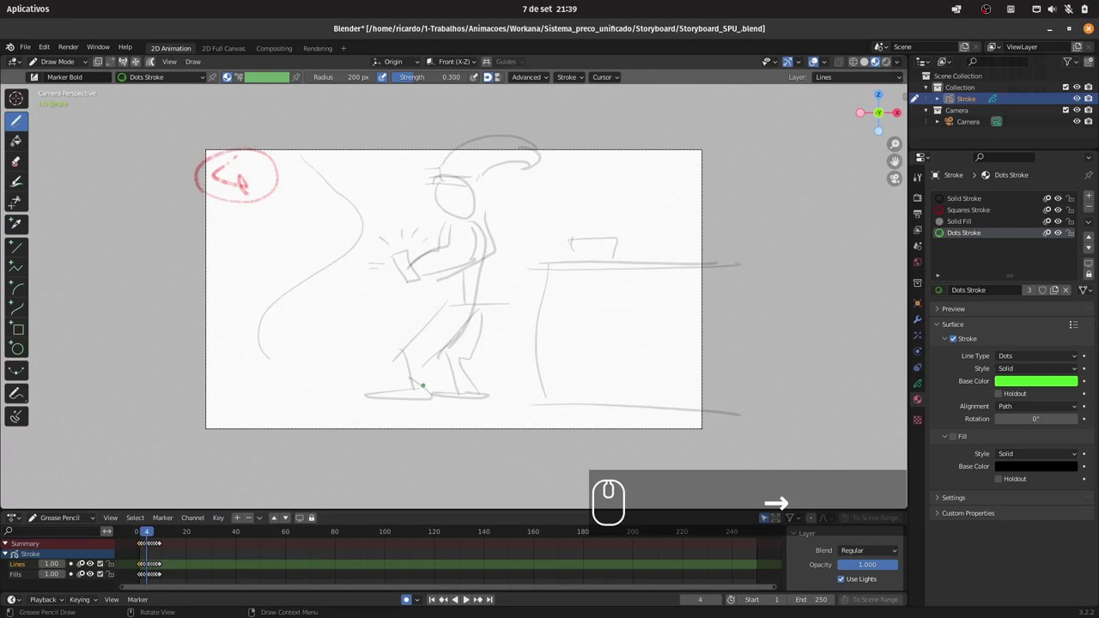
# Draw a green dotted arrow from the figure's hands on panel 4 and write DIGITA below it
pyautogui.click(144, 568)
pyautogui.click(144, 569)
pyautogui.click(144, 569)
pyautogui.click(144, 569)
pyautogui.click(144, 569)
pyautogui.doubleClick(144, 568)
pyautogui.click(144, 569)
# Write (TYPE) under the DIGITA note
pyautogui.doubleClick(144, 568)
pyautogui.click(144, 568)
pyautogui.click(145, 569)
pyautogui.click(145, 569)
pyautogui.doubleClick(144, 569)
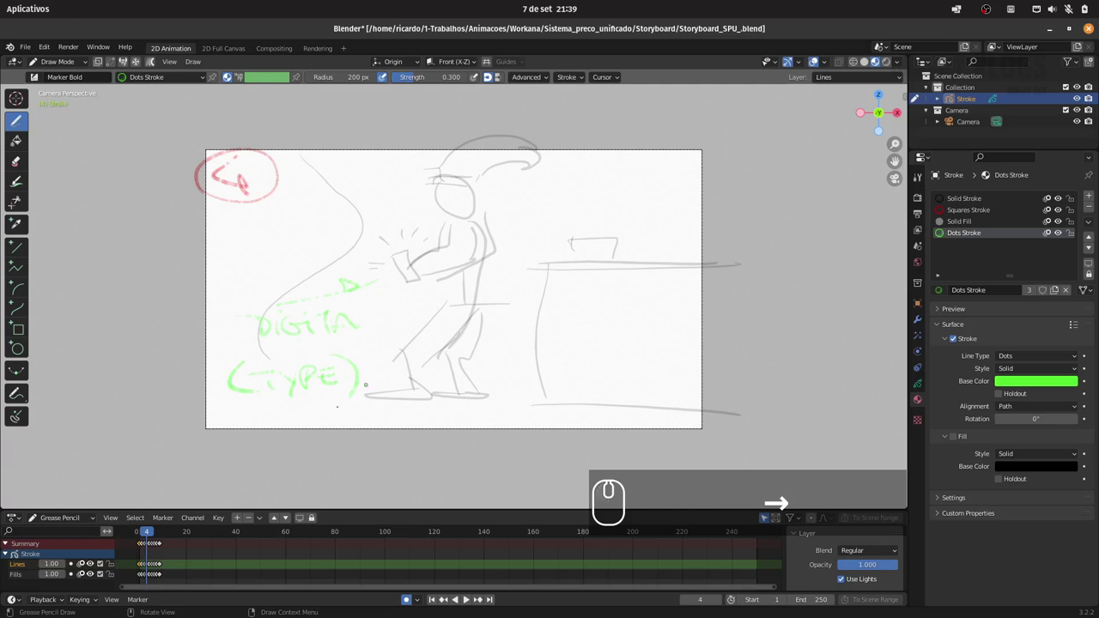
# On panel 5, draw a green arrow from the phone labelled APP LAYOUT
pyautogui.press('Right')
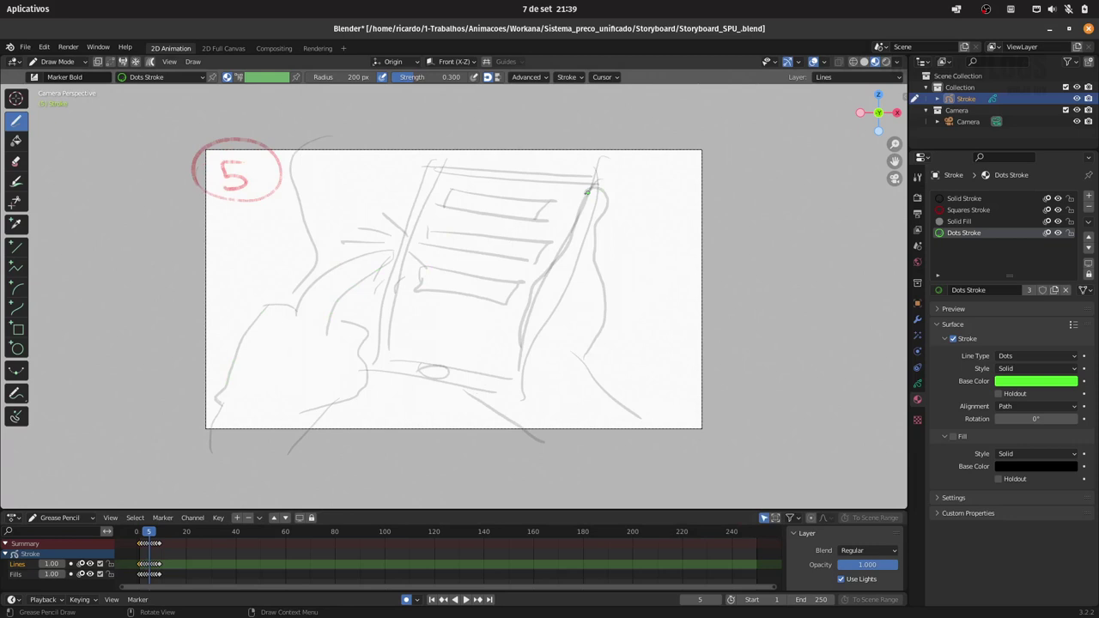
pyautogui.click(144, 568)
pyautogui.click(145, 569)
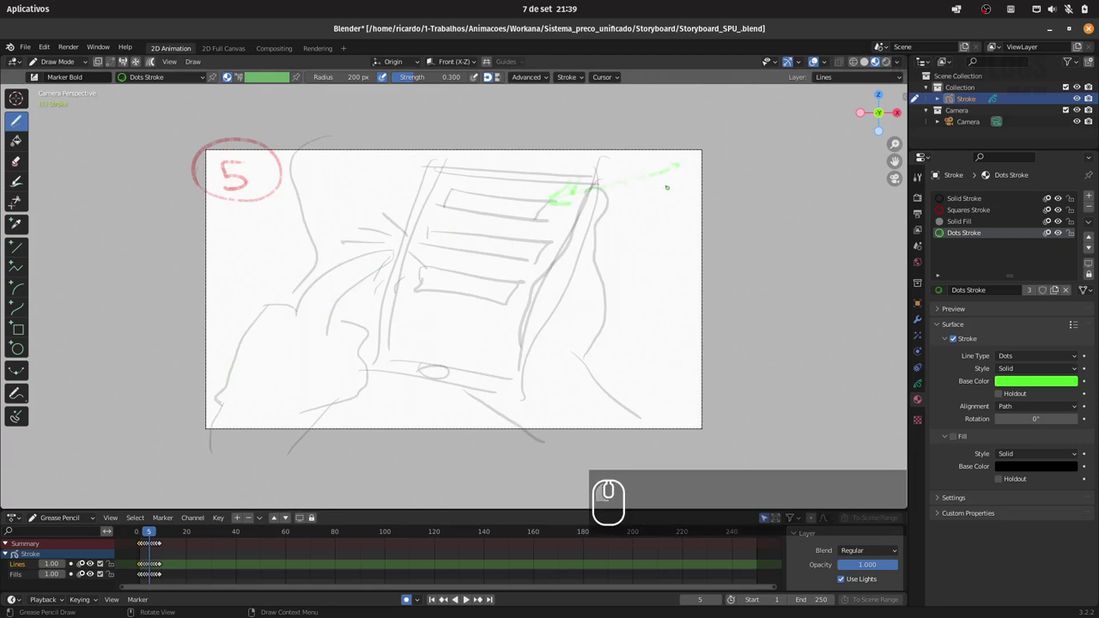
pyautogui.click(144, 569)
pyautogui.doubleClick(145, 568)
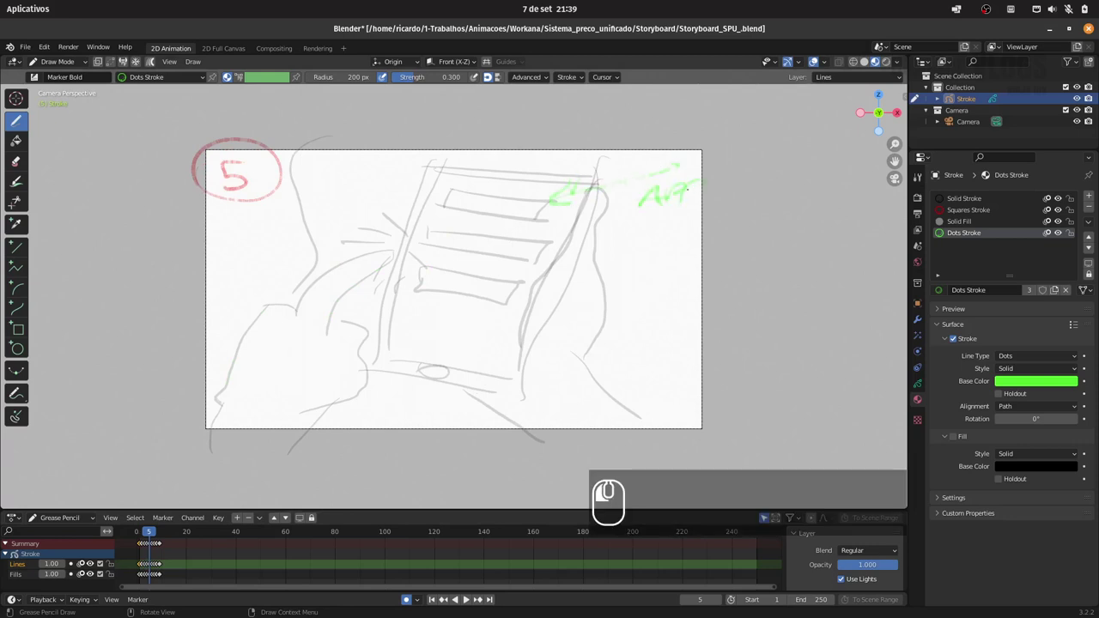
pyautogui.click(144, 568)
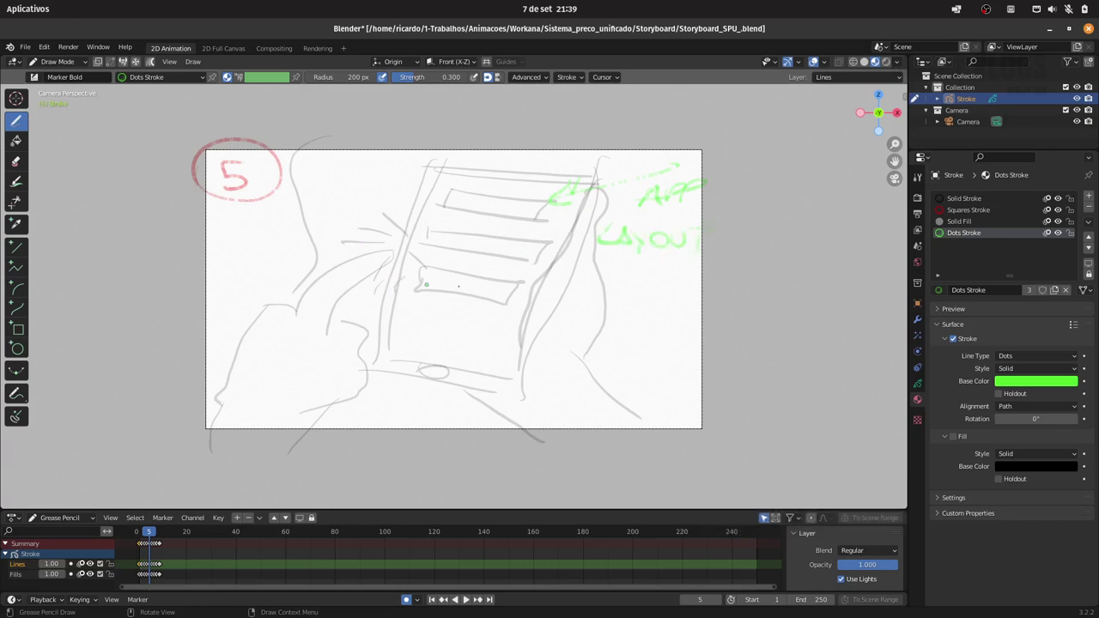
# Outline the phone's lower bar in green and write LENTO inside it
pyautogui.click(144, 569)
pyautogui.click(144, 568)
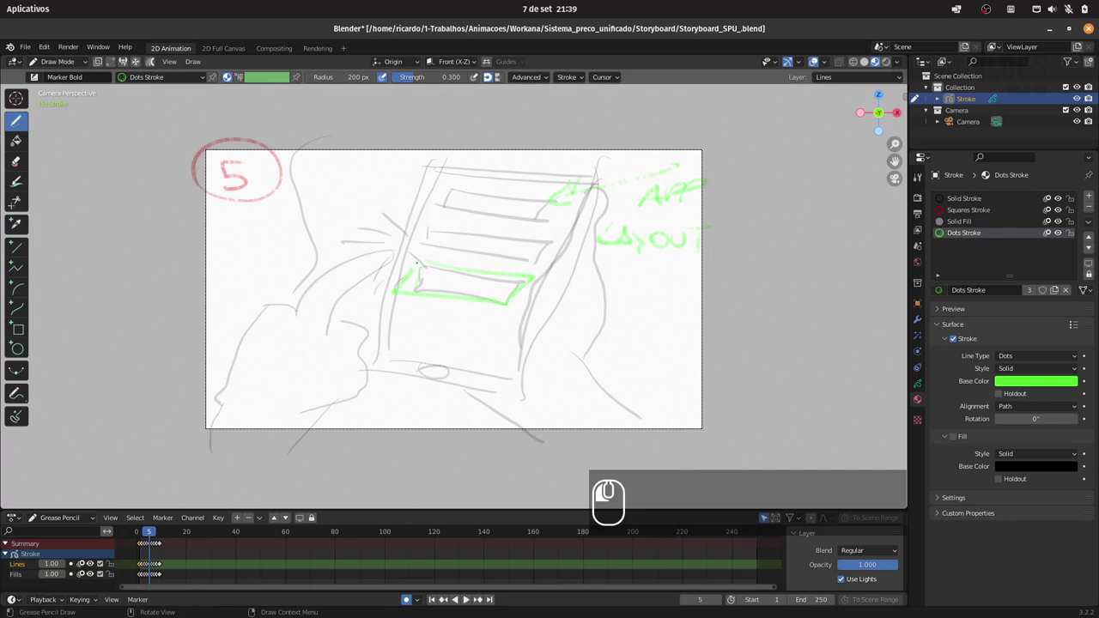
pyautogui.click(144, 568)
pyautogui.doubleClick(144, 568)
pyautogui.click(144, 569)
pyautogui.doubleClick(145, 569)
pyautogui.click(144, 568)
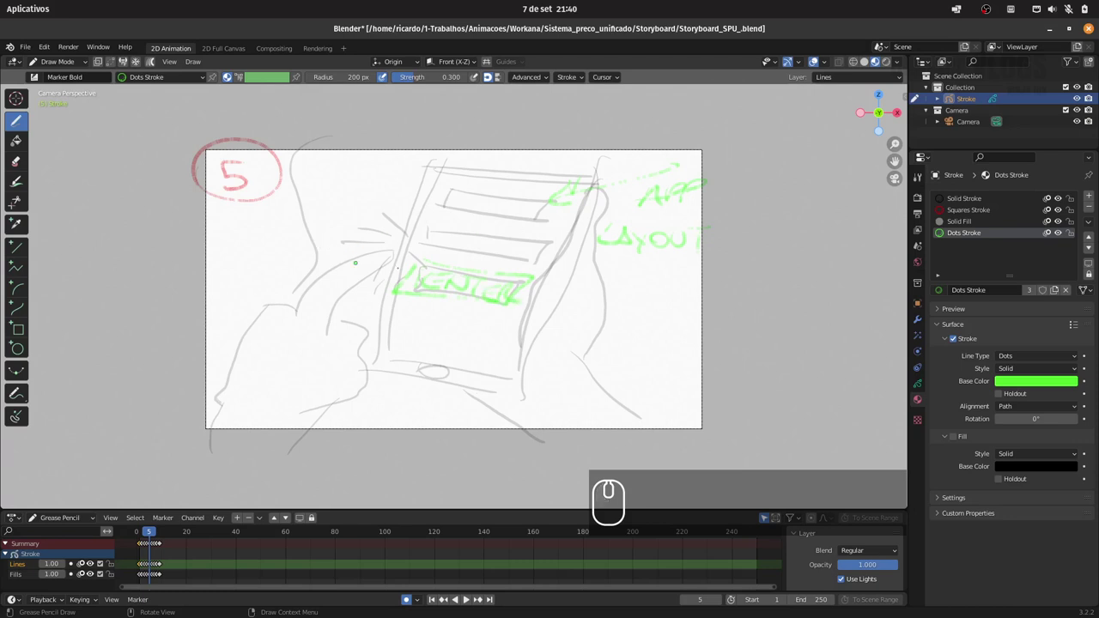
# On panel 6, draw a green arrow at the stopwatch digits and write CRONÔMETRO below it
pyautogui.press('Right')
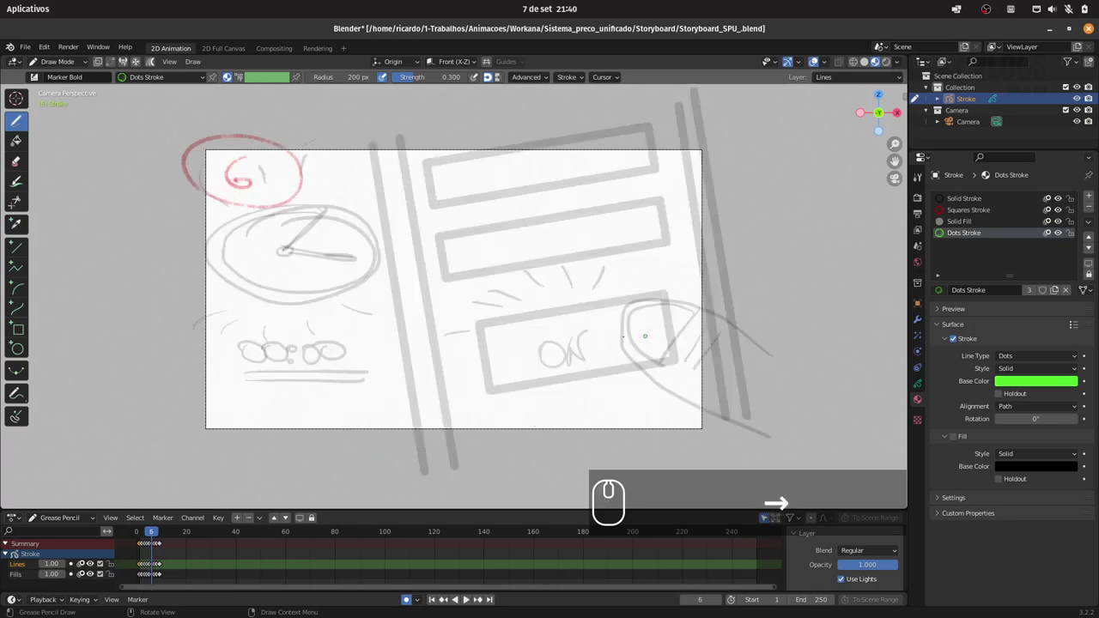
pyautogui.click(145, 568)
pyautogui.click(144, 568)
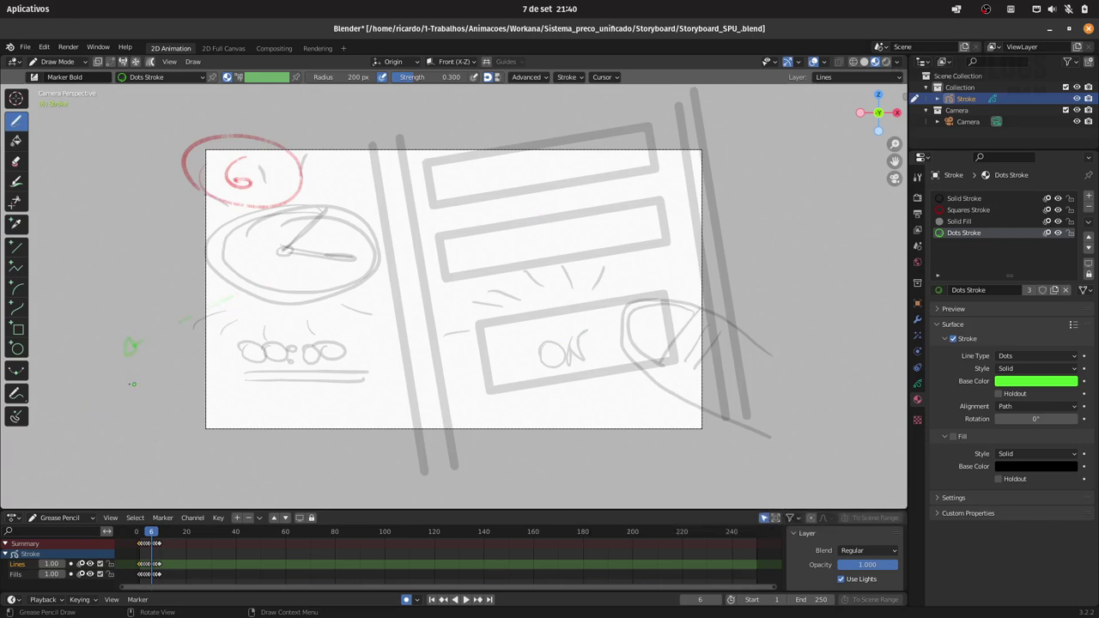
pyautogui.click(144, 569)
pyautogui.click(145, 569)
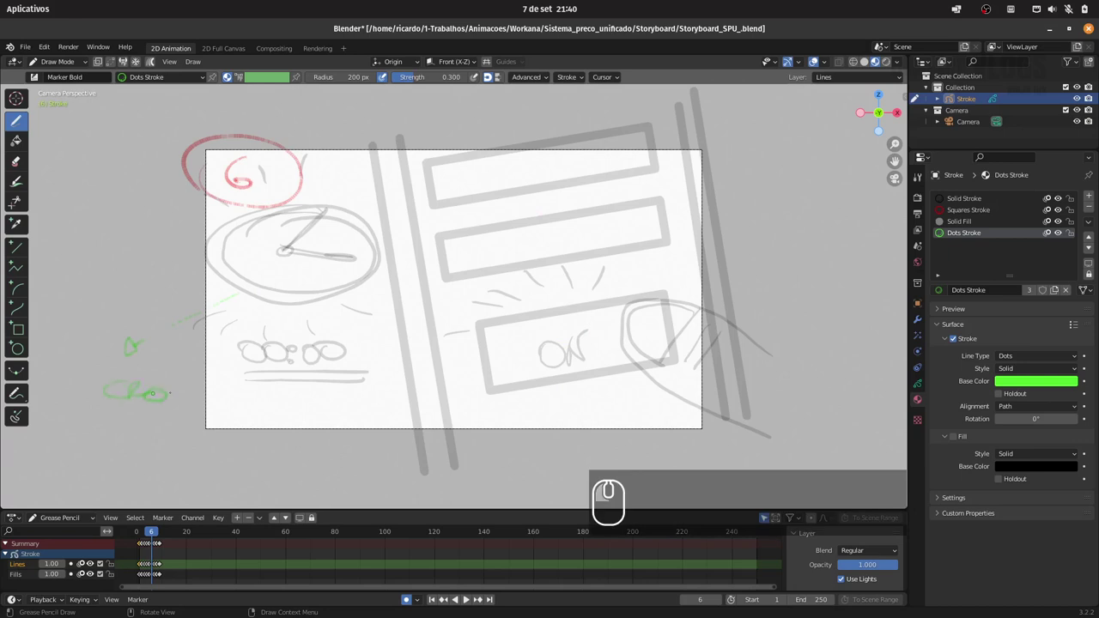
pyautogui.click(145, 569)
pyautogui.doubleClick(145, 568)
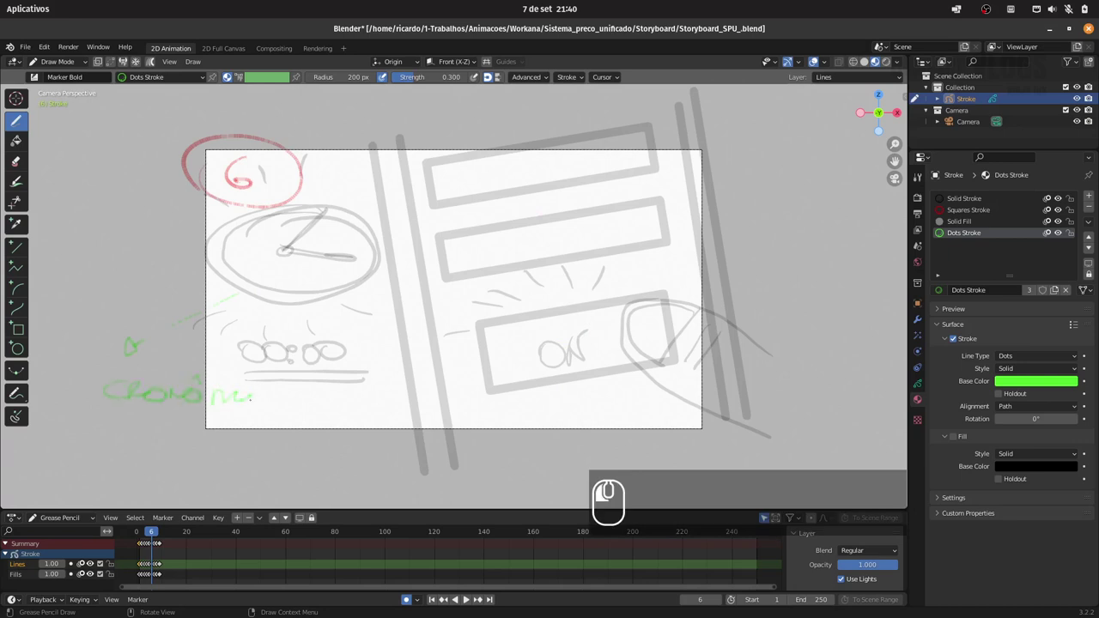
pyautogui.click(144, 568)
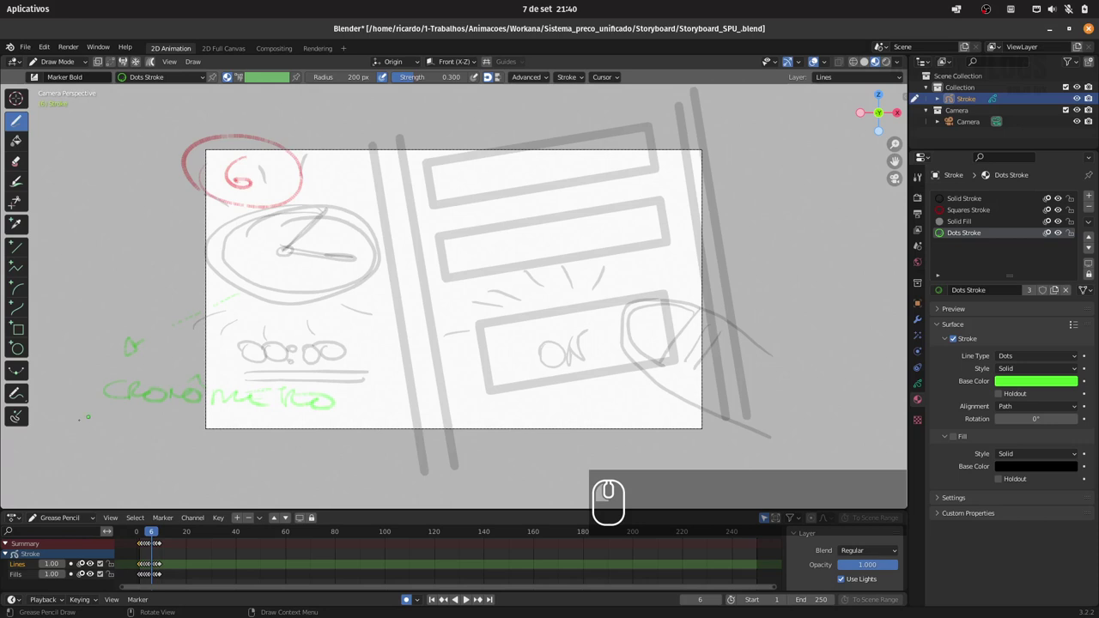
# Add green marks at the timer digits, an arrow near the ON button and a note below the panel
pyautogui.click(145, 568)
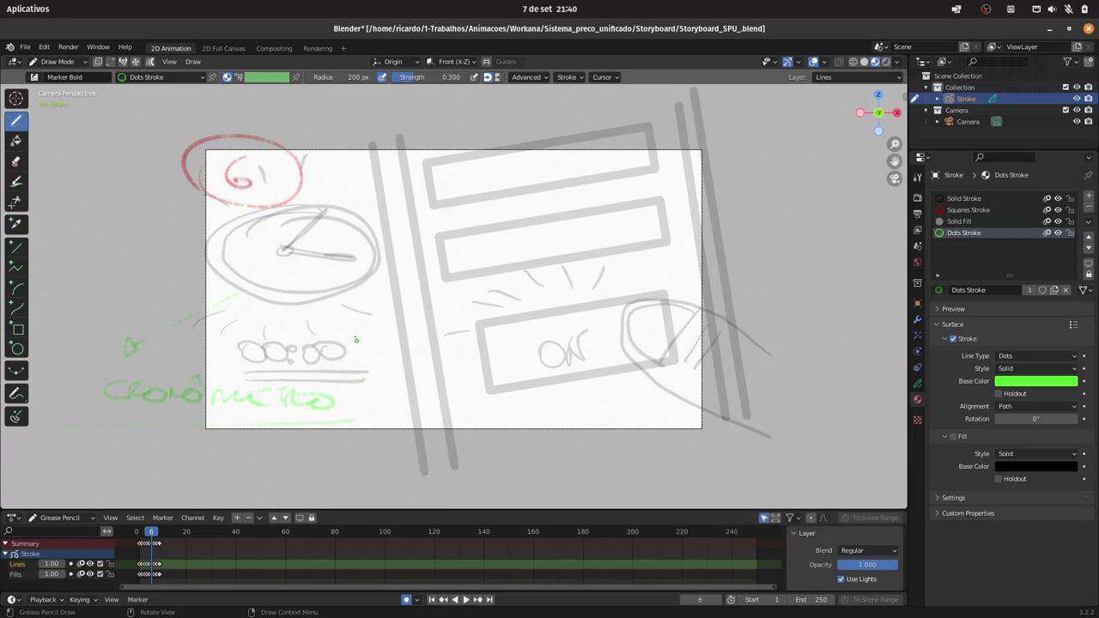
pyautogui.click(144, 569)
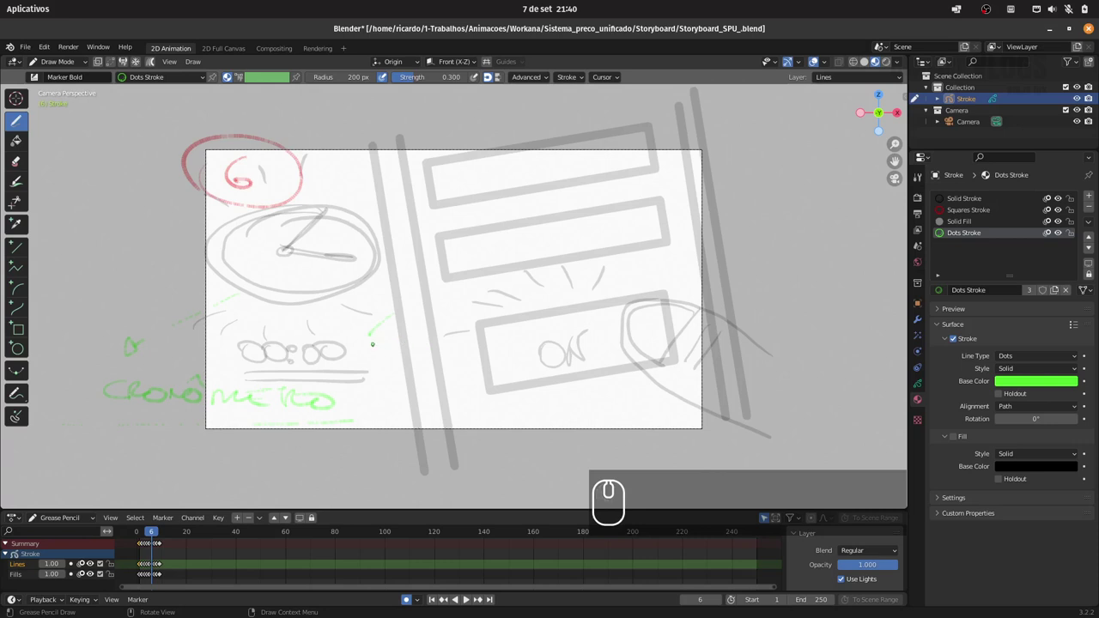
pyautogui.press('ctrl+z')
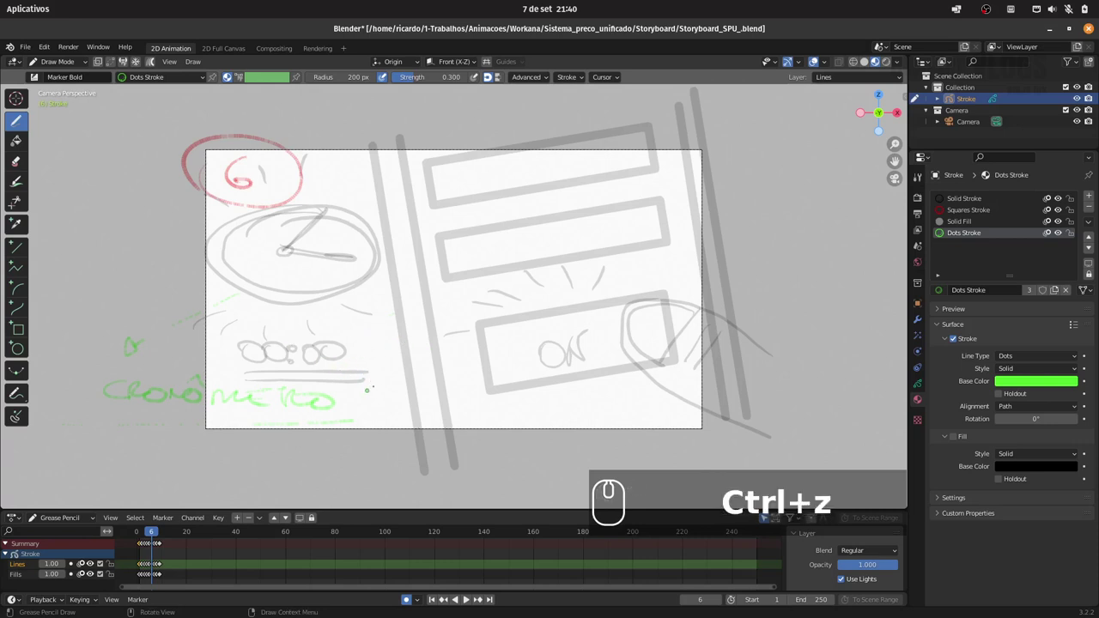
pyautogui.click(144, 568)
pyautogui.click(144, 568)
pyautogui.click(144, 569)
pyautogui.click(144, 568)
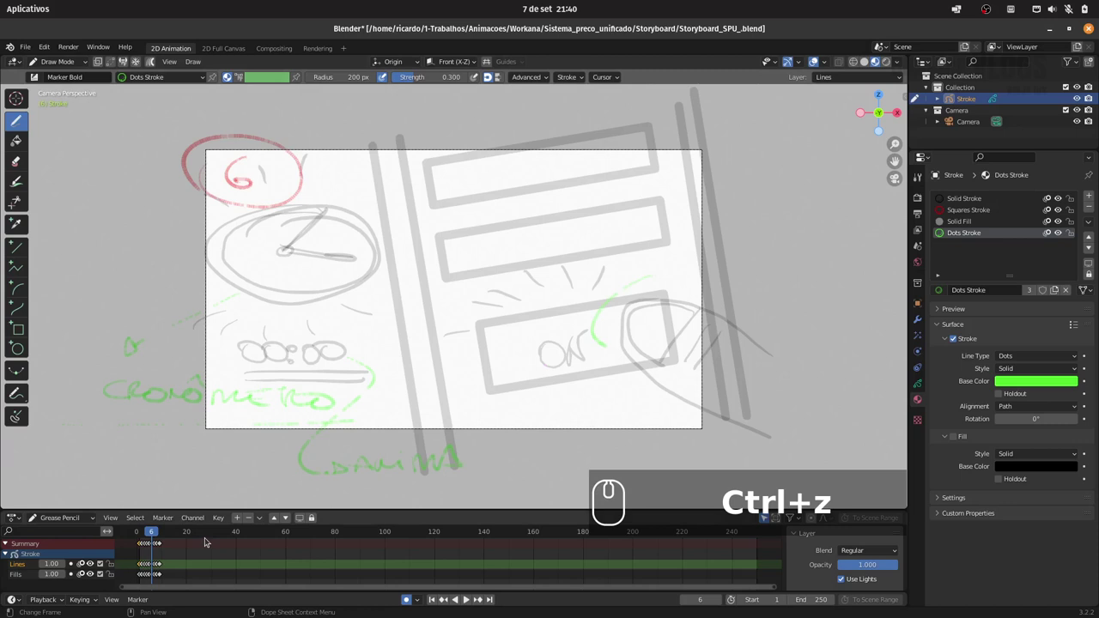
# On panel 7, draw a green arrow from the text box and write LAYOUT APP under it
pyautogui.press('Right')
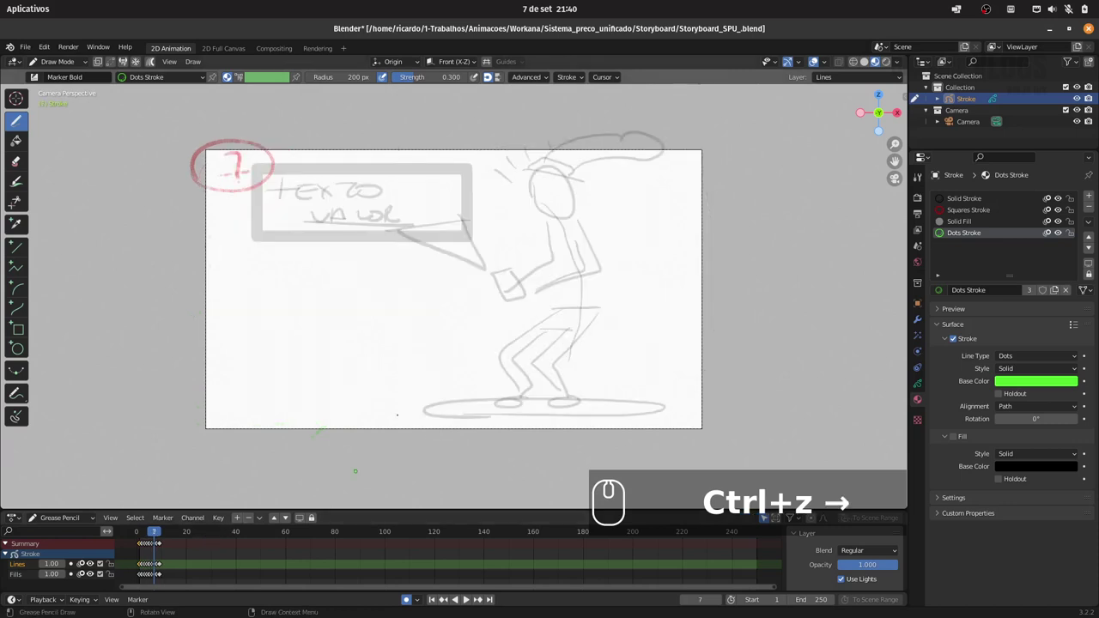
pyautogui.click(145, 569)
pyautogui.press('ctrl+z')
pyautogui.click(144, 569)
pyautogui.doubleClick(144, 569)
pyautogui.click(145, 568)
pyautogui.click(144, 569)
pyautogui.click(144, 569)
pyautogui.click(145, 568)
pyautogui.click(144, 569)
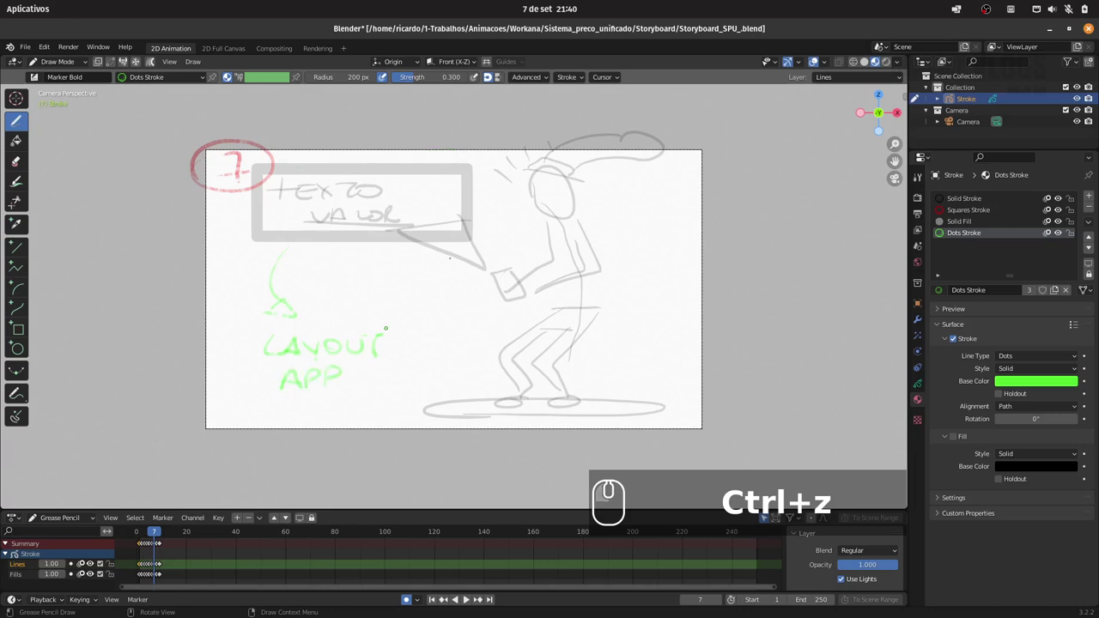
# Trace a green dotted outline around the TEXTO VALOR box
pyautogui.click(144, 568)
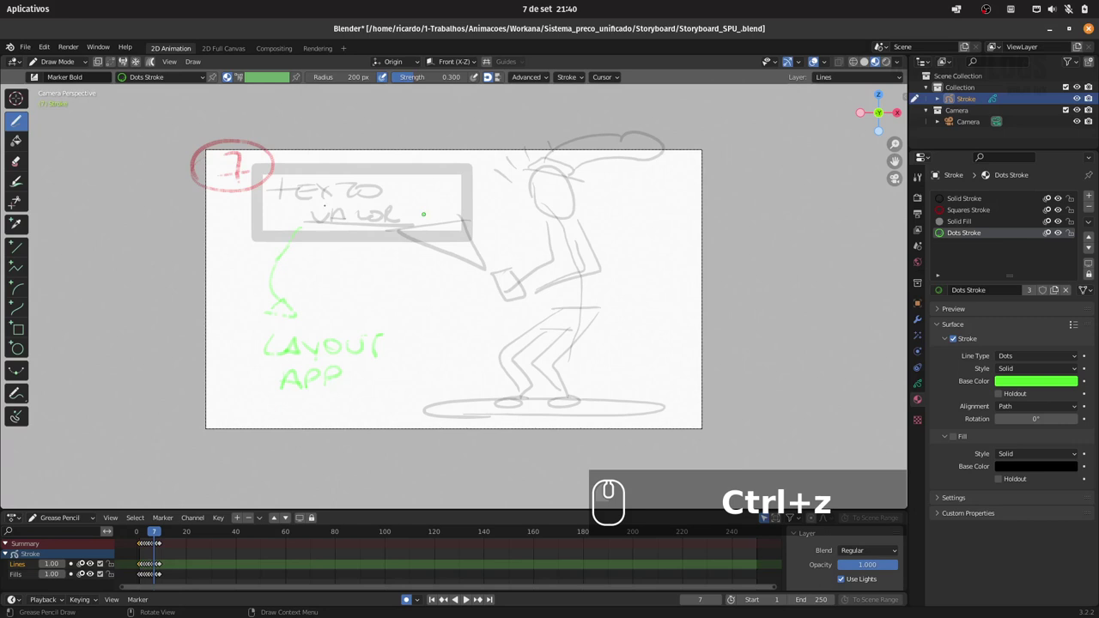
pyautogui.click(144, 569)
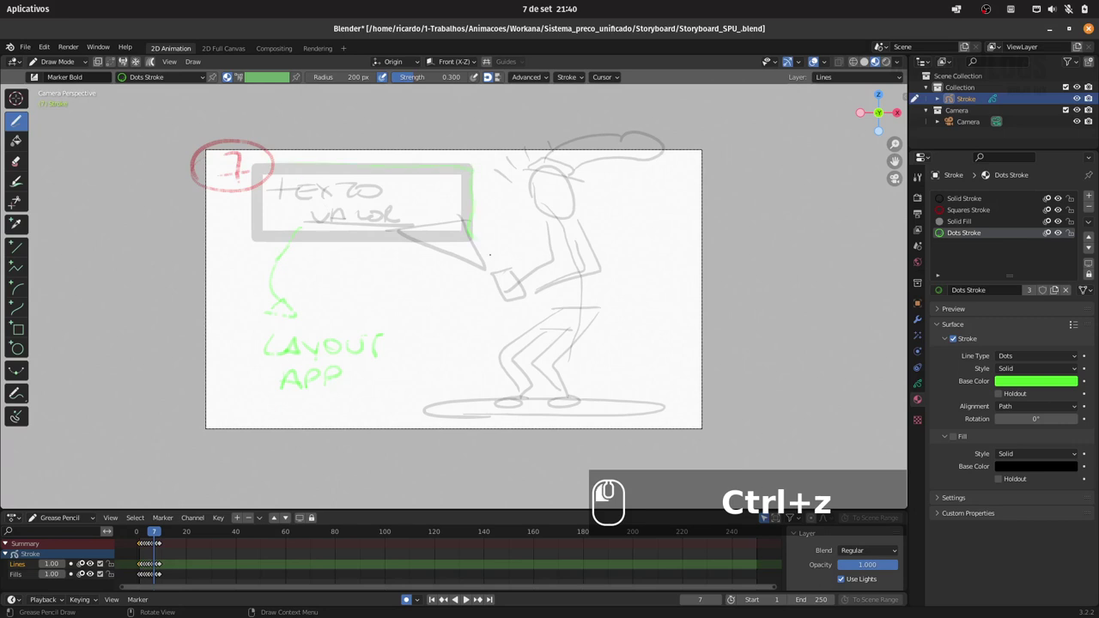
pyautogui.click(144, 569)
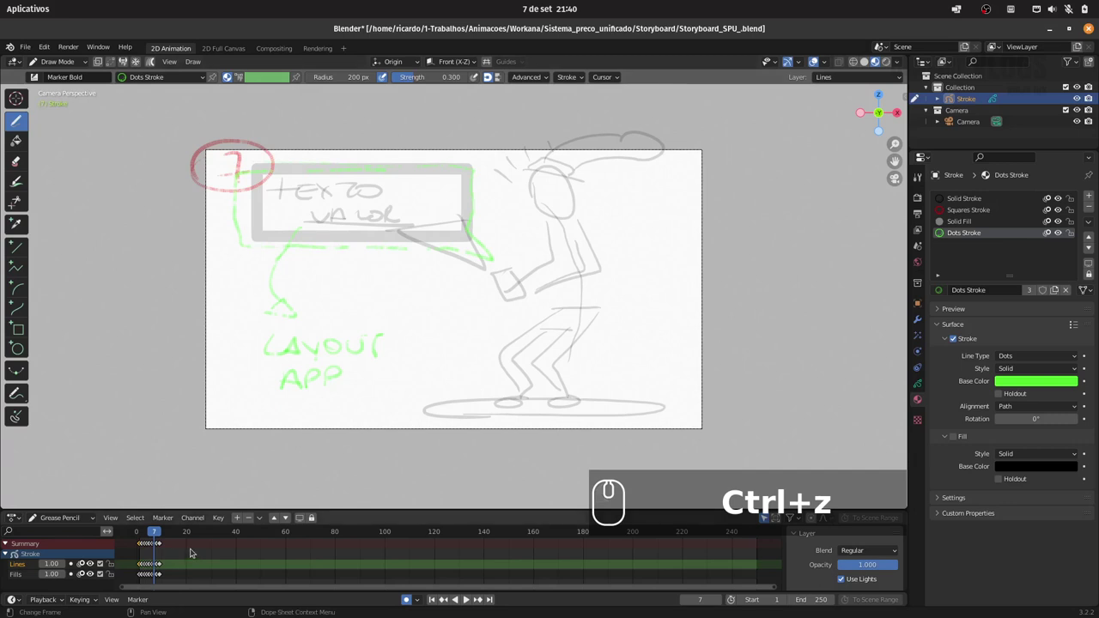
# On panel 8, write the green note BIG CLOSE with an arrow beside the face, stepping to panel 9
pyautogui.press('Right')
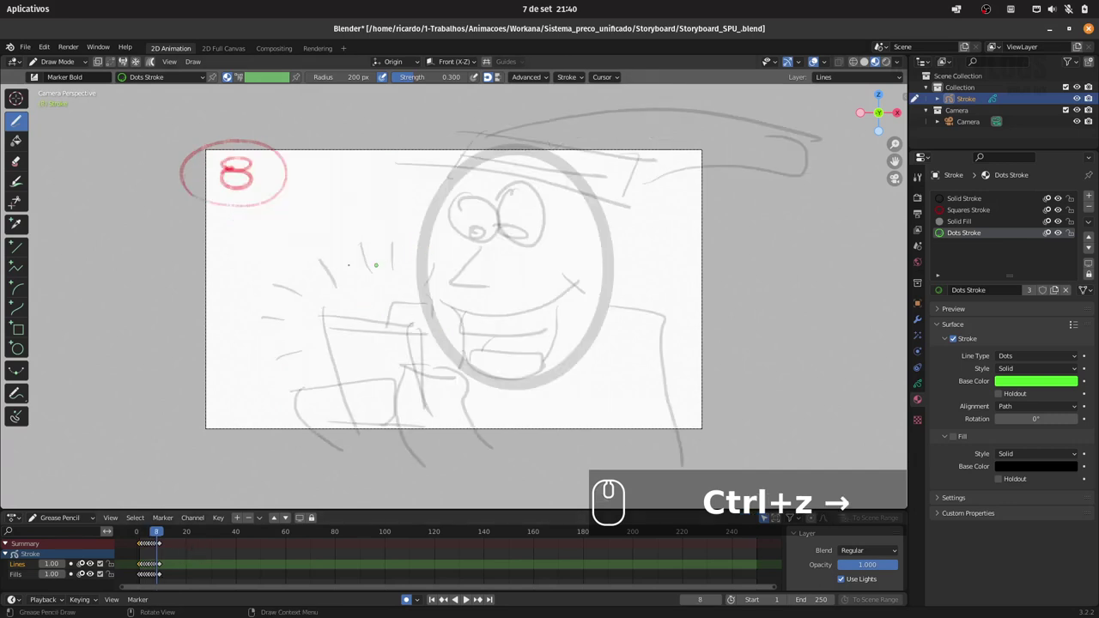
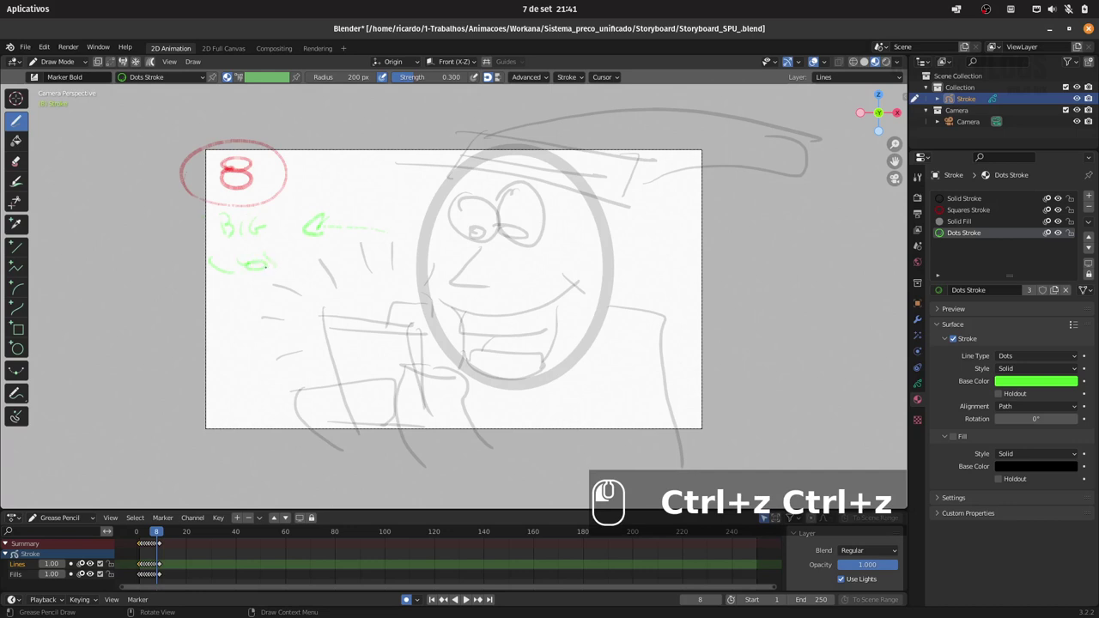
pyautogui.click(145, 569)
pyautogui.click(145, 569)
pyautogui.press('Right')
pyautogui.click(144, 569)
pyautogui.click(144, 569)
pyautogui.click(144, 568)
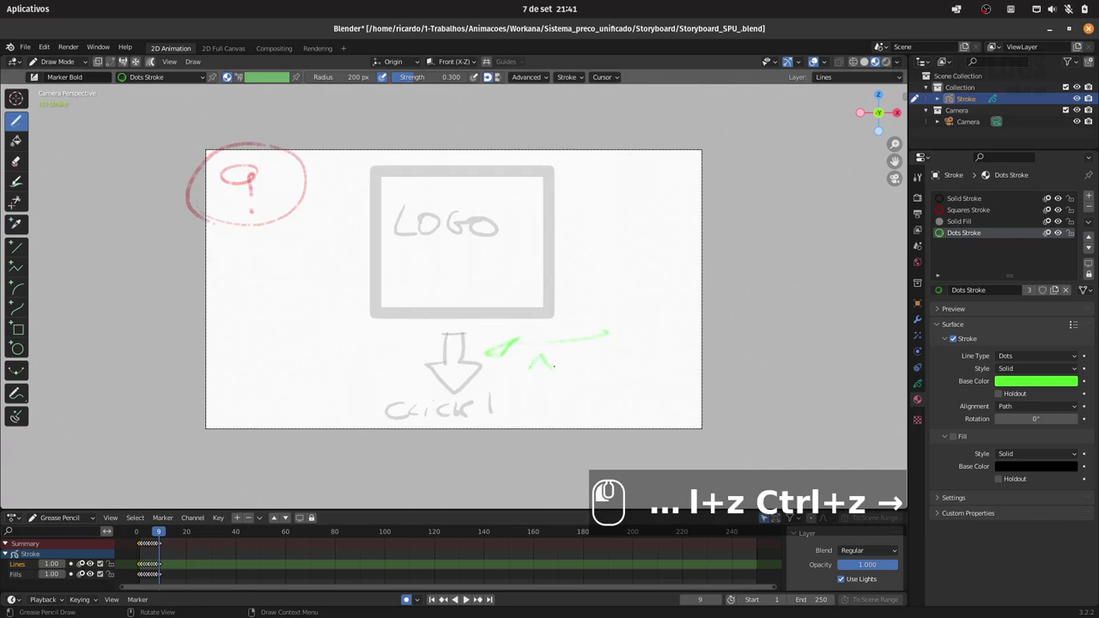
# On panel 9, draw a green arrow with the ANIMA note and small arrows beside click!
pyautogui.click(144, 569)
pyautogui.click(144, 568)
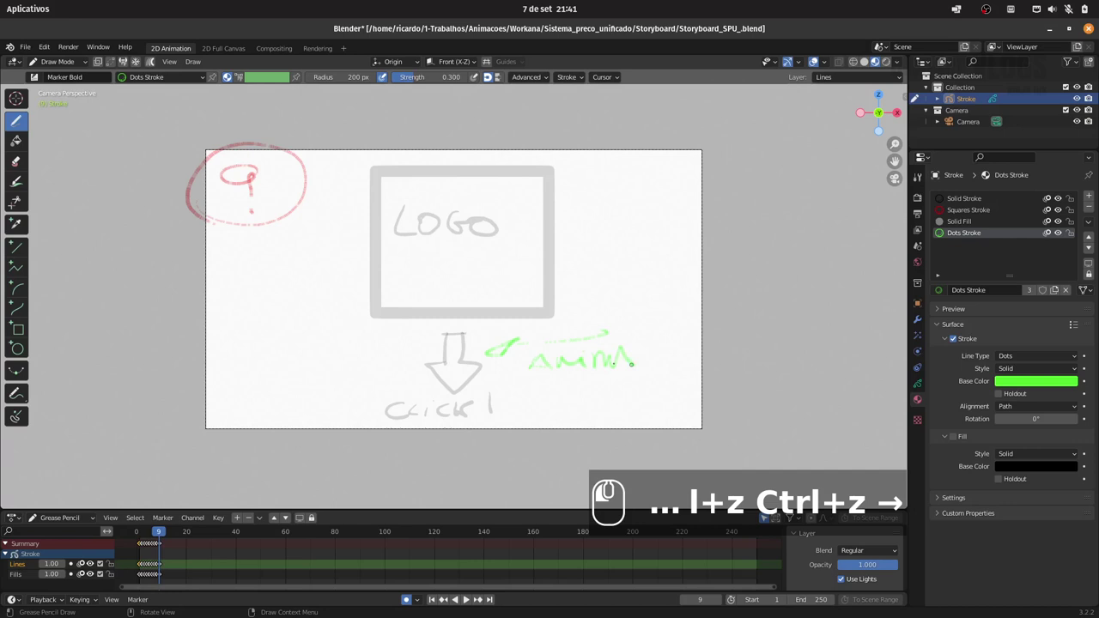
pyautogui.click(144, 568)
pyautogui.click(144, 568)
pyautogui.click(144, 569)
pyautogui.press('ctrl+z')
pyautogui.click(145, 568)
pyautogui.doubleClick(145, 568)
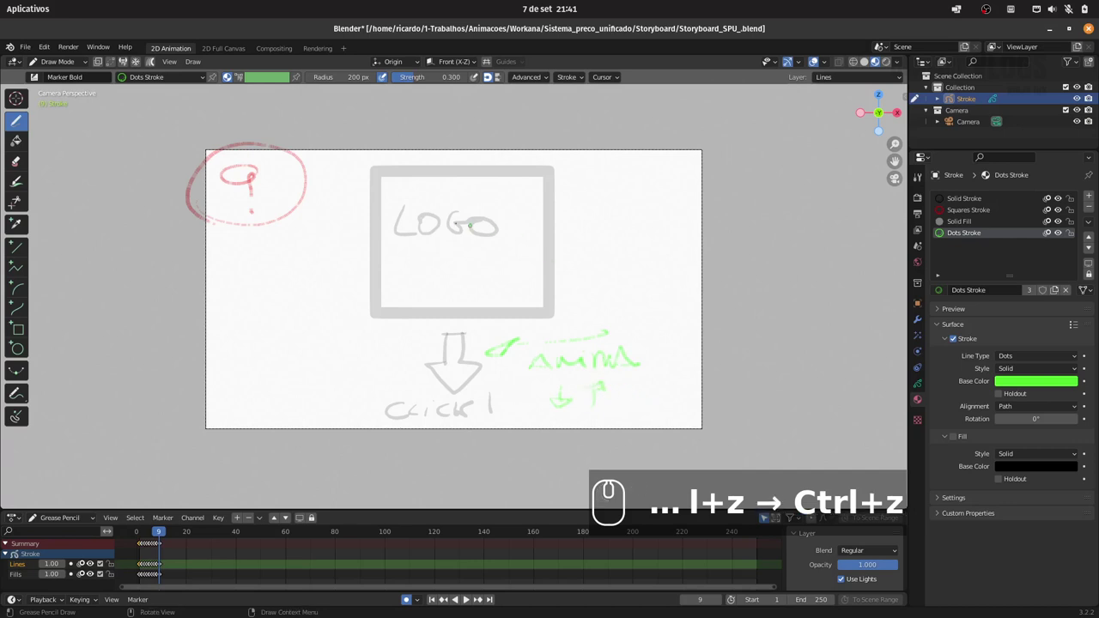
# Draw a green arrow from LOGO and write the VECTOR FILE note beside it
pyautogui.click(144, 569)
pyautogui.click(144, 569)
pyautogui.click(144, 569)
pyautogui.click(144, 568)
pyautogui.click(144, 569)
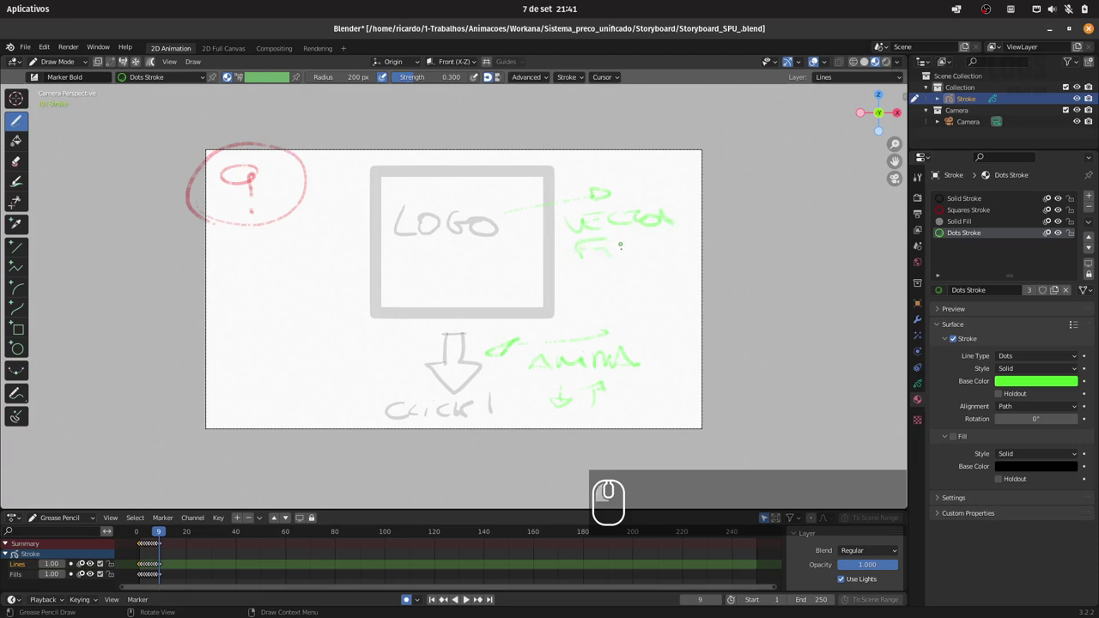
pyautogui.click(144, 568)
pyautogui.doubleClick(144, 569)
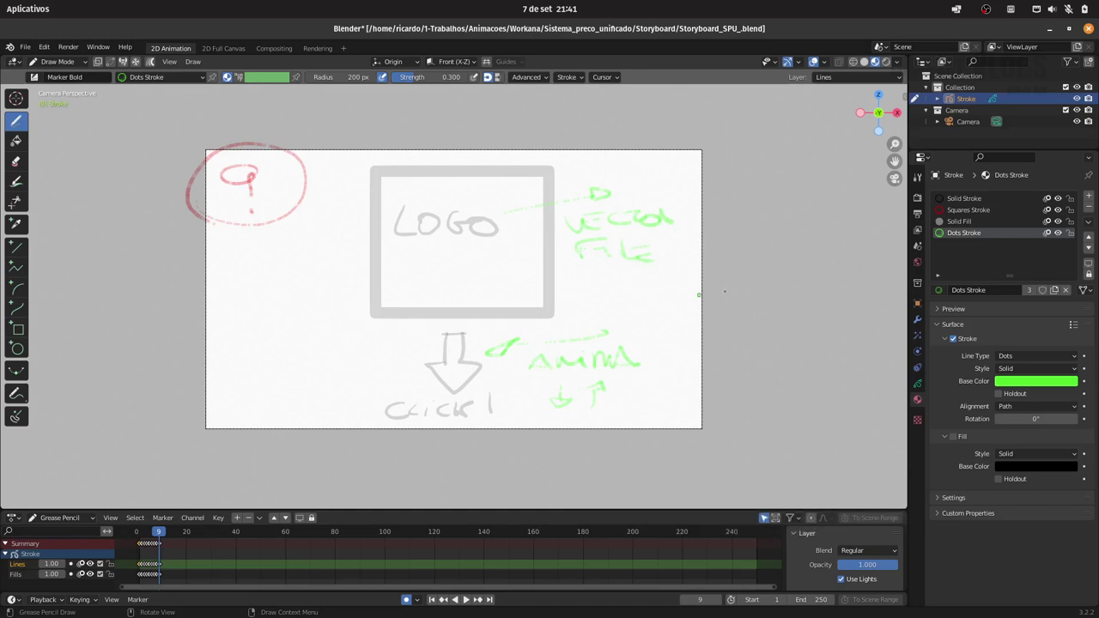
pyautogui.click(144, 569)
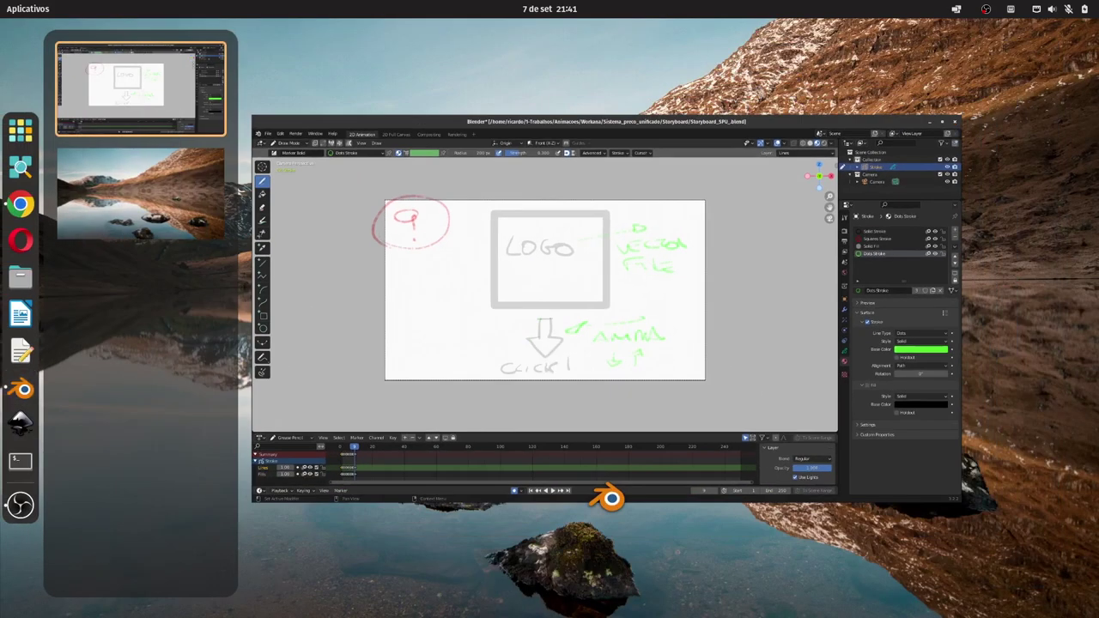
pyautogui.press('super+d')
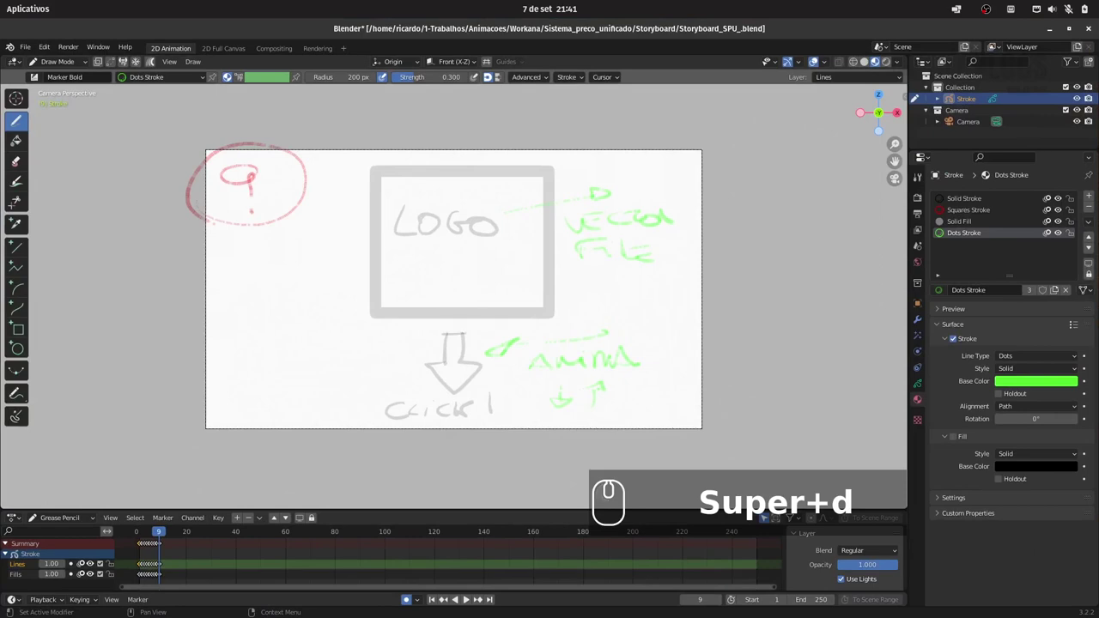
pyautogui.click(144, 568)
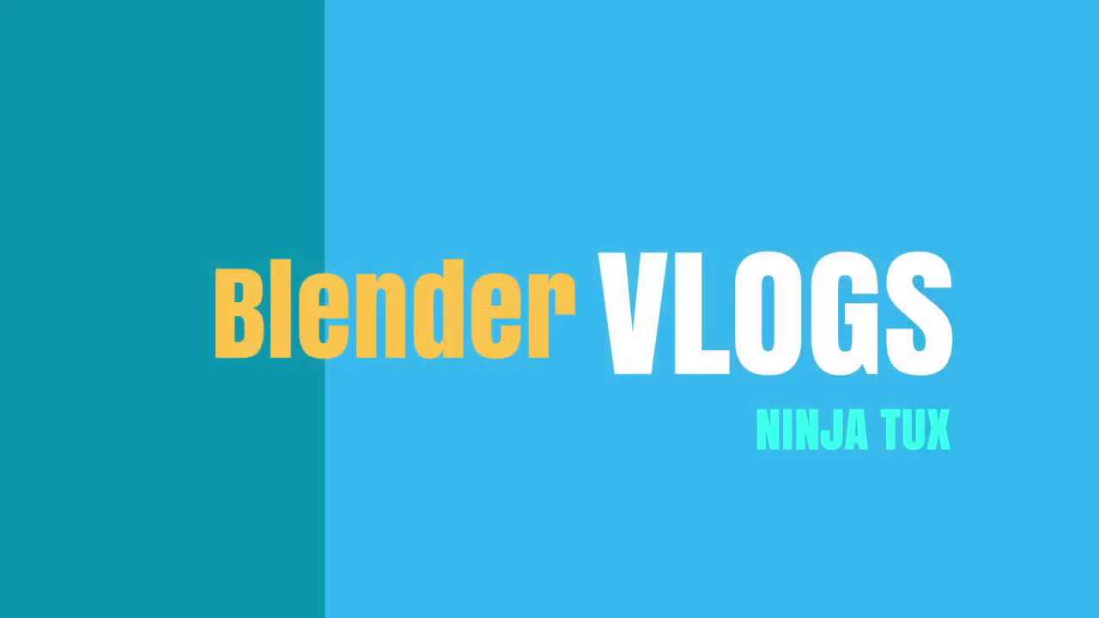